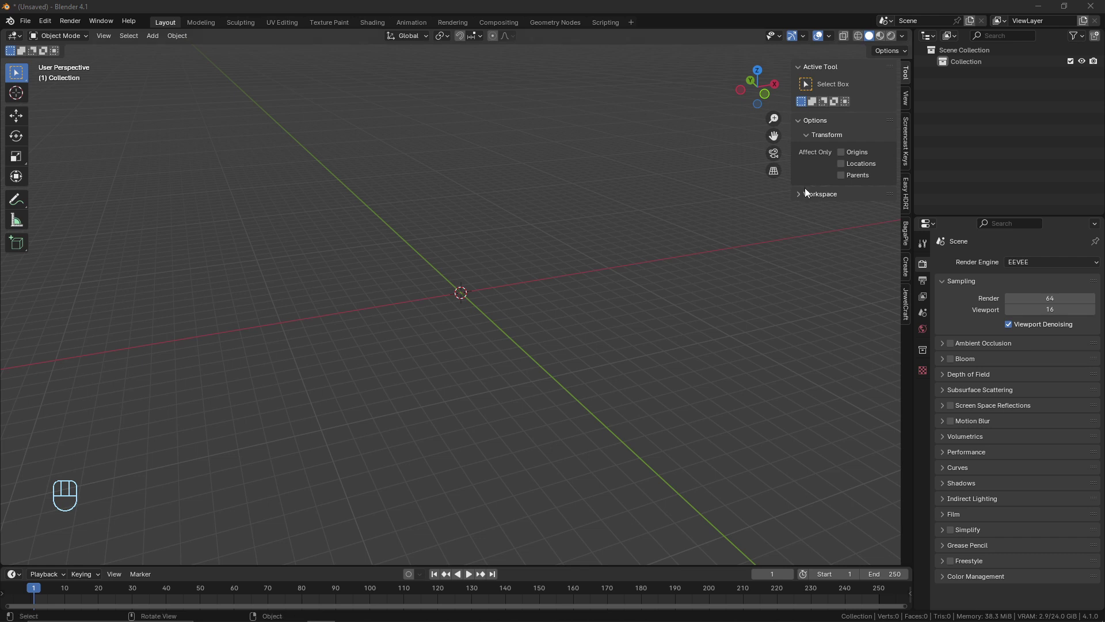
# - Install and enable the JewelCraft add-on from Preferences > Add-ons
pyautogui.moveTo(49, 26); pyautogui.dragTo(176, 175)
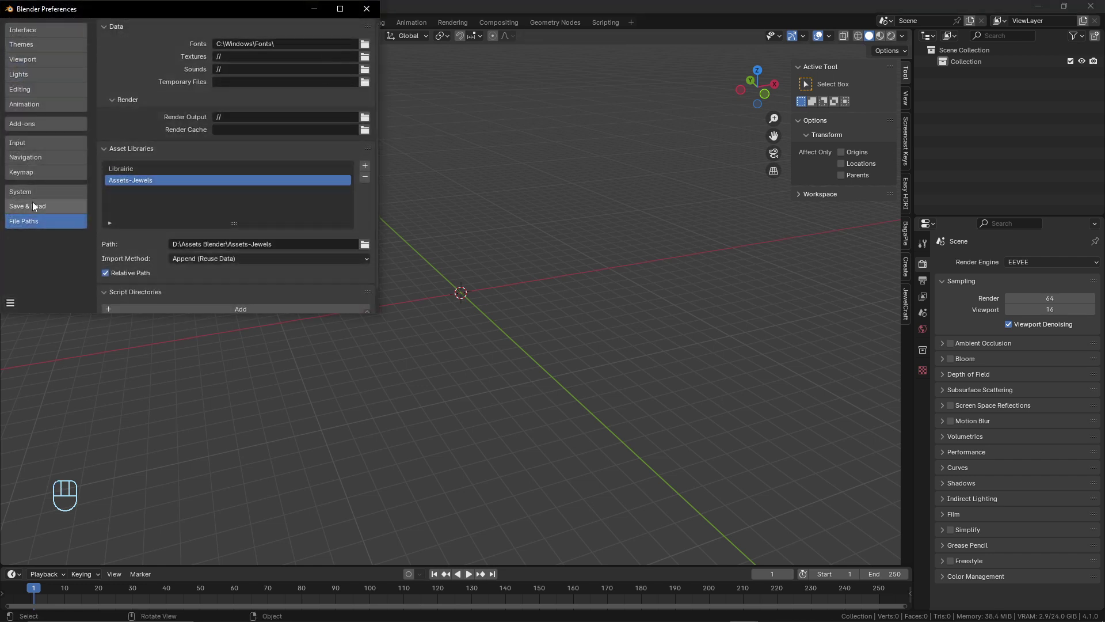
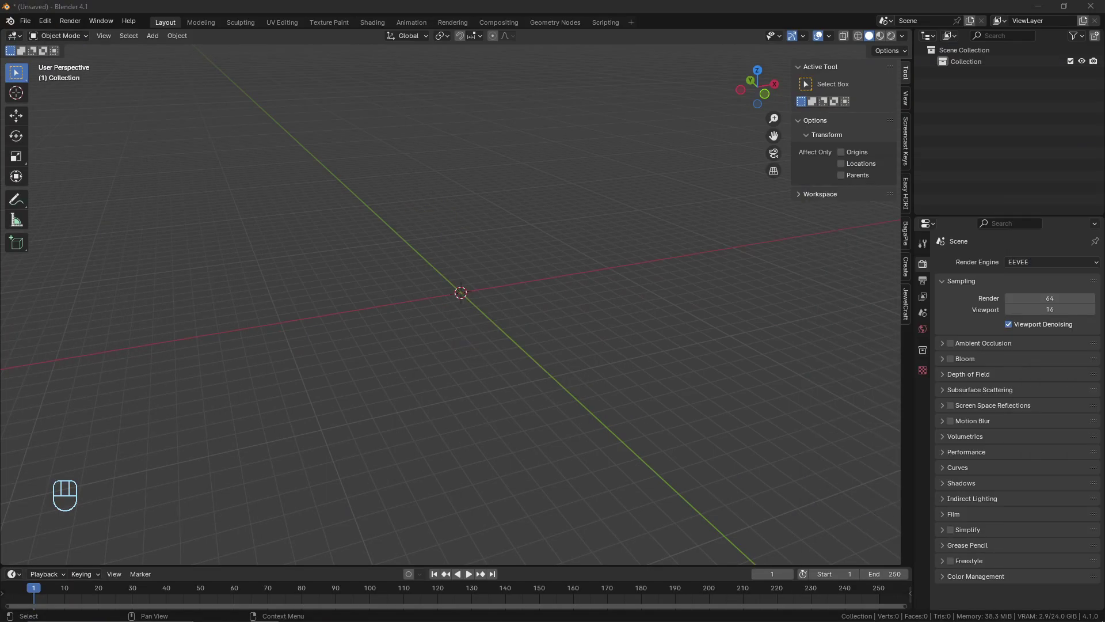
pyautogui.moveTo(52, 25); pyautogui.dragTo(102, 172)
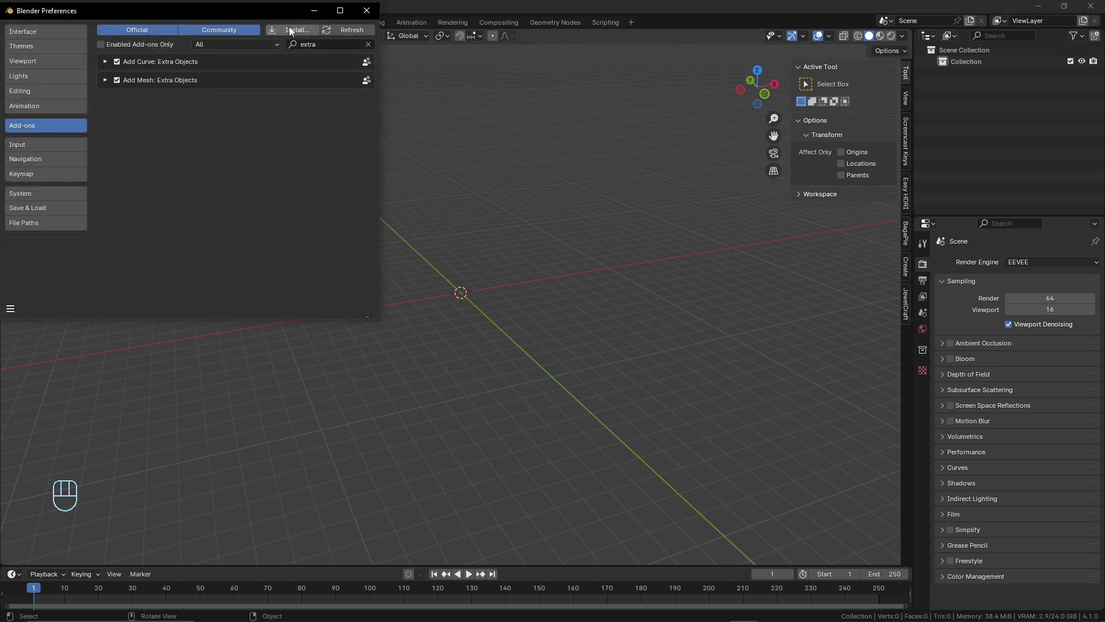
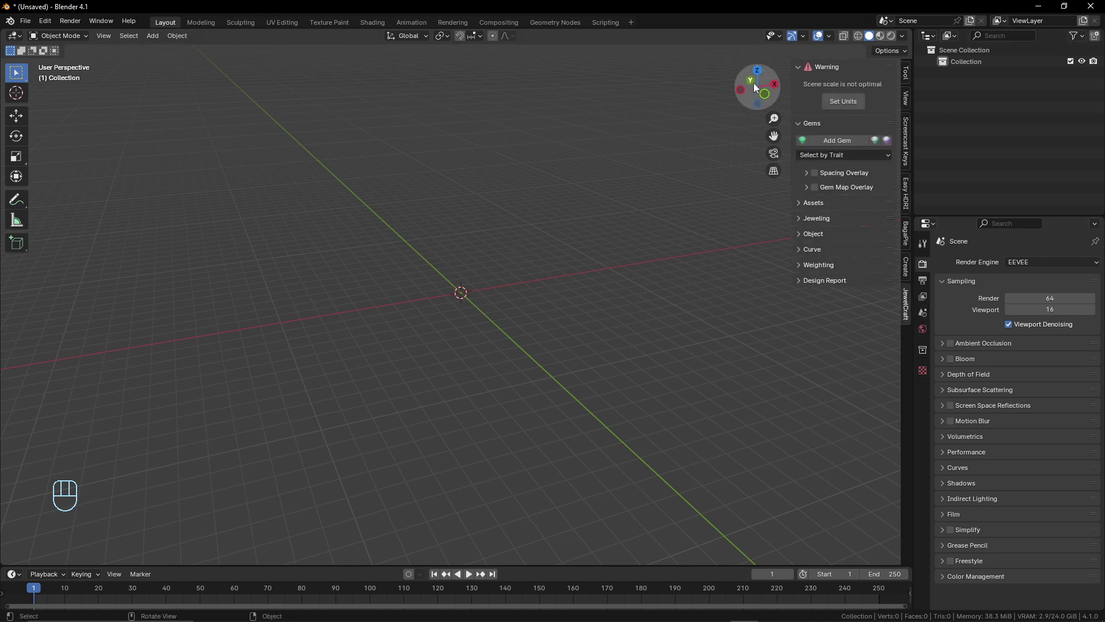
# - Apply JewelCraft's Set Units for jewellery scale and bring up the Add menu with Shift+A
pyautogui.click(855, 106)
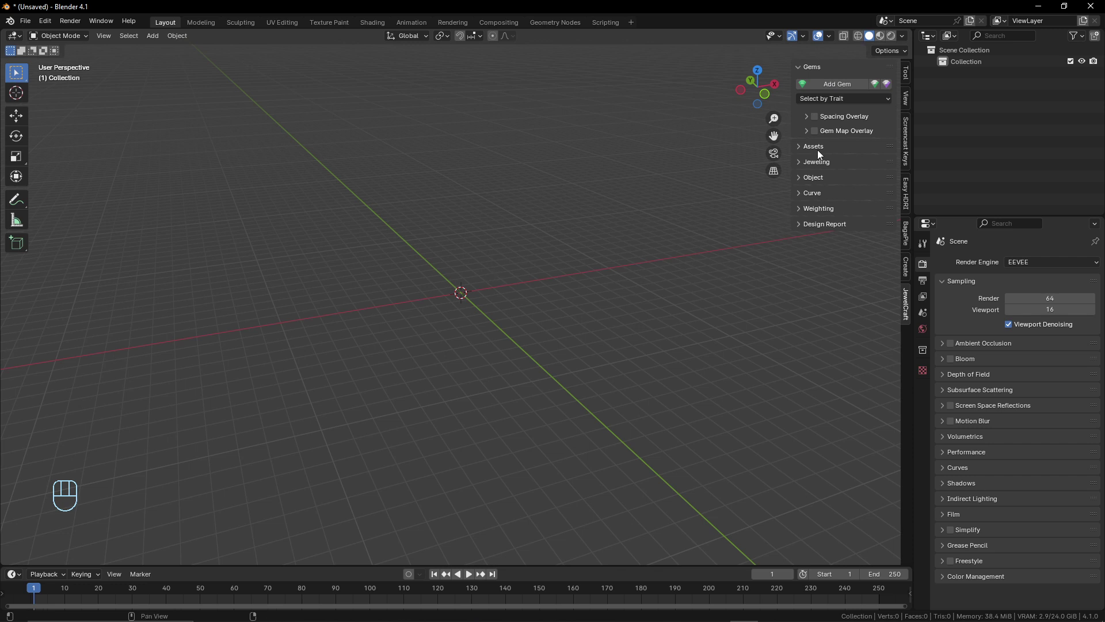
pyautogui.middleClick(472, 260)
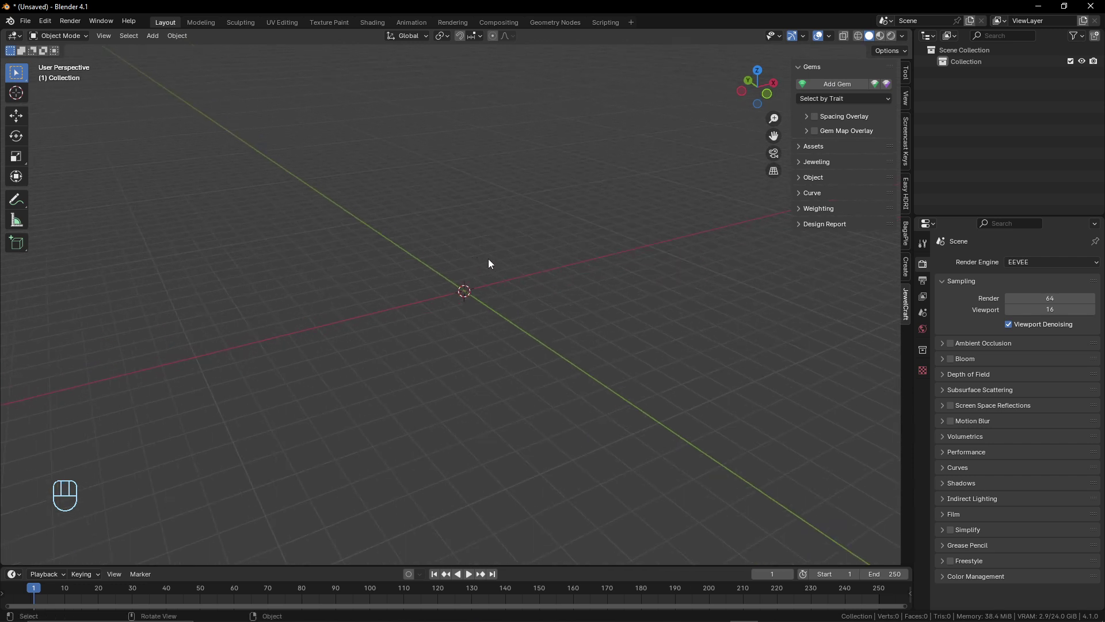
pyautogui.press('shift+a')
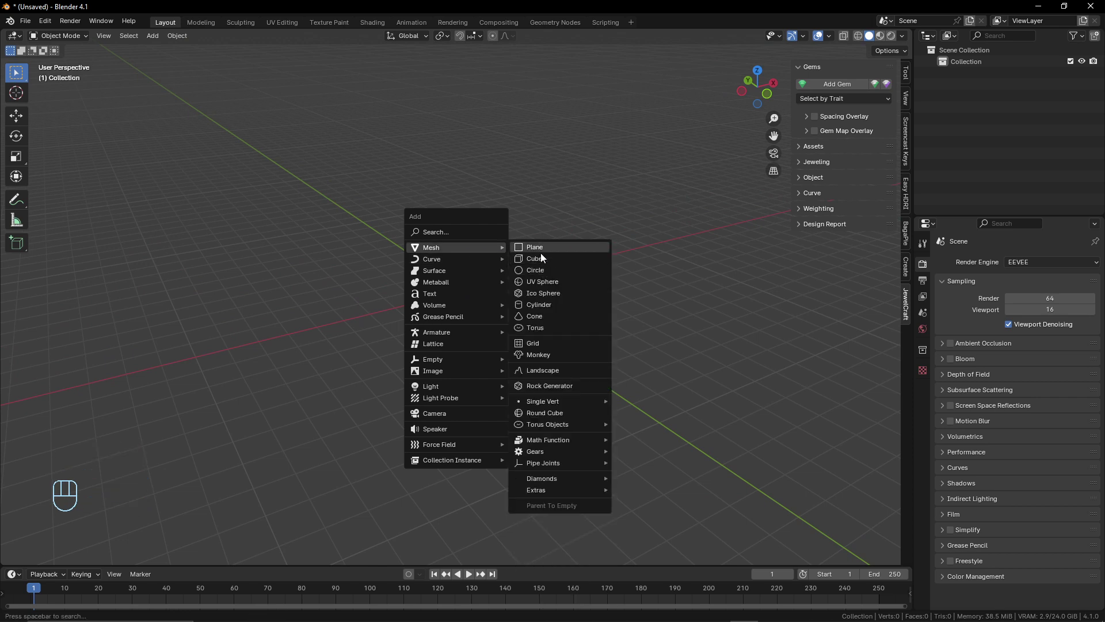
# - Add a cube and, in Edit Mode, stretch it into a long flat rectangular bar
pyautogui.moveTo(449, 316); pyautogui.dragTo(504, 327)
pyautogui.middleClick(486, 318)
pyautogui.moveTo(486, 292); pyautogui.dragTo(456, 294)
pyautogui.moveTo(510, 302); pyautogui.dragTo(421, 300)
pyautogui.press('Tab')
pyautogui.press('s')
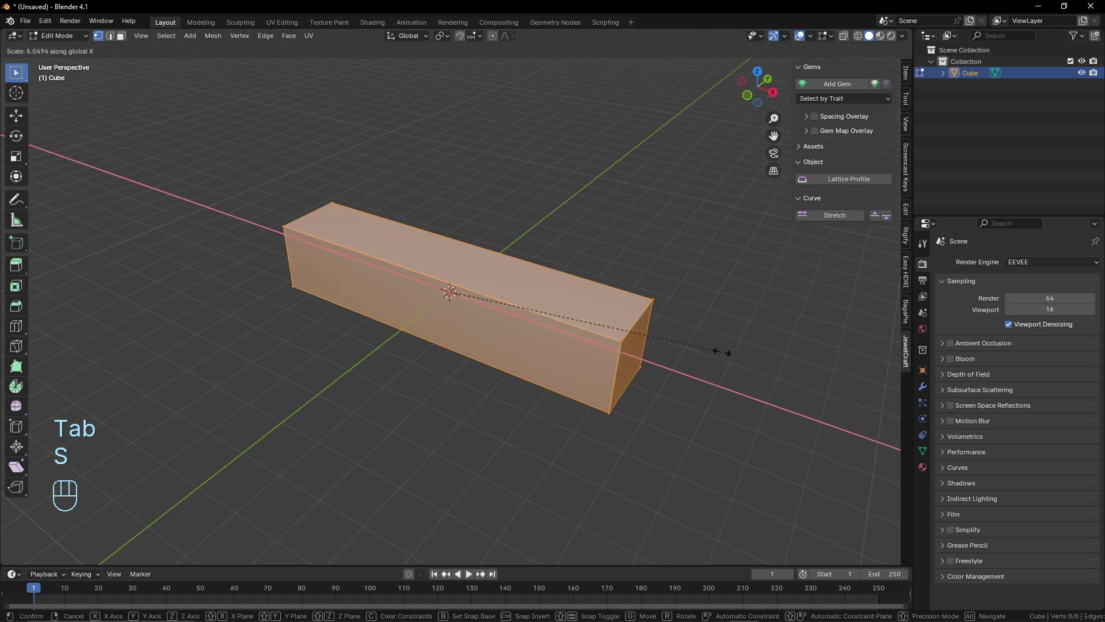
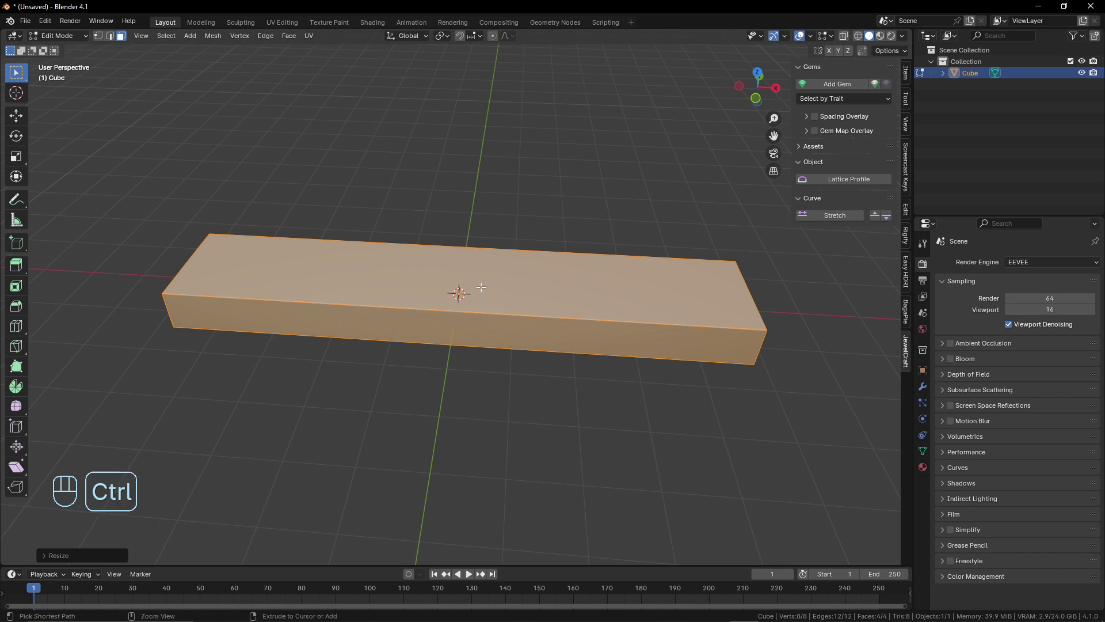
# - Loop-cut the bar into many thin crosswise segments and return to Object Mode
pyautogui.press('ctrl+r')
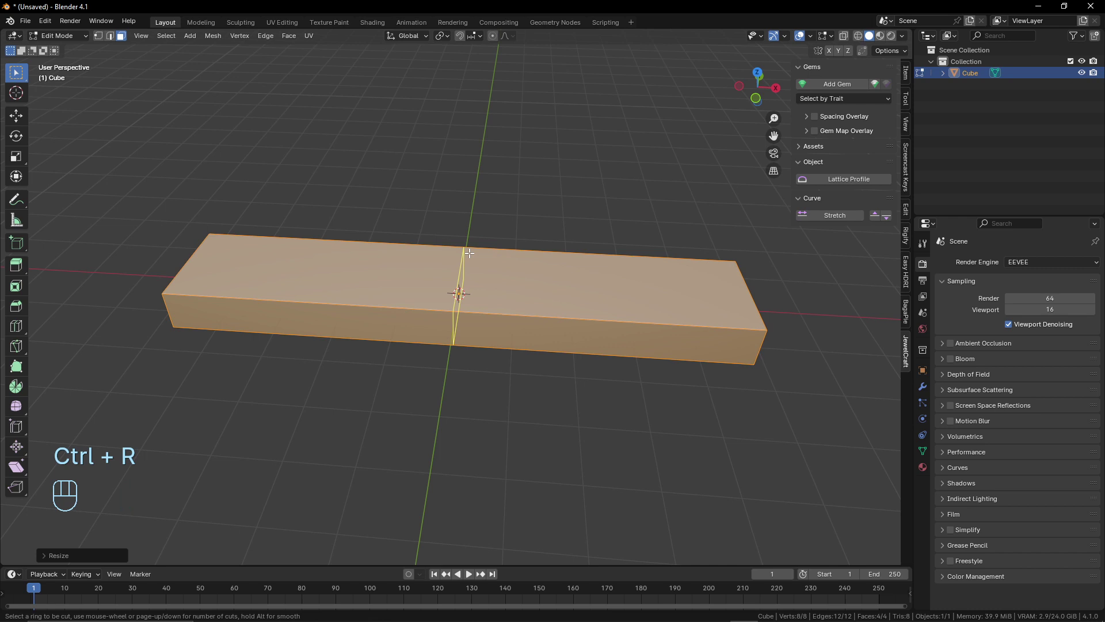
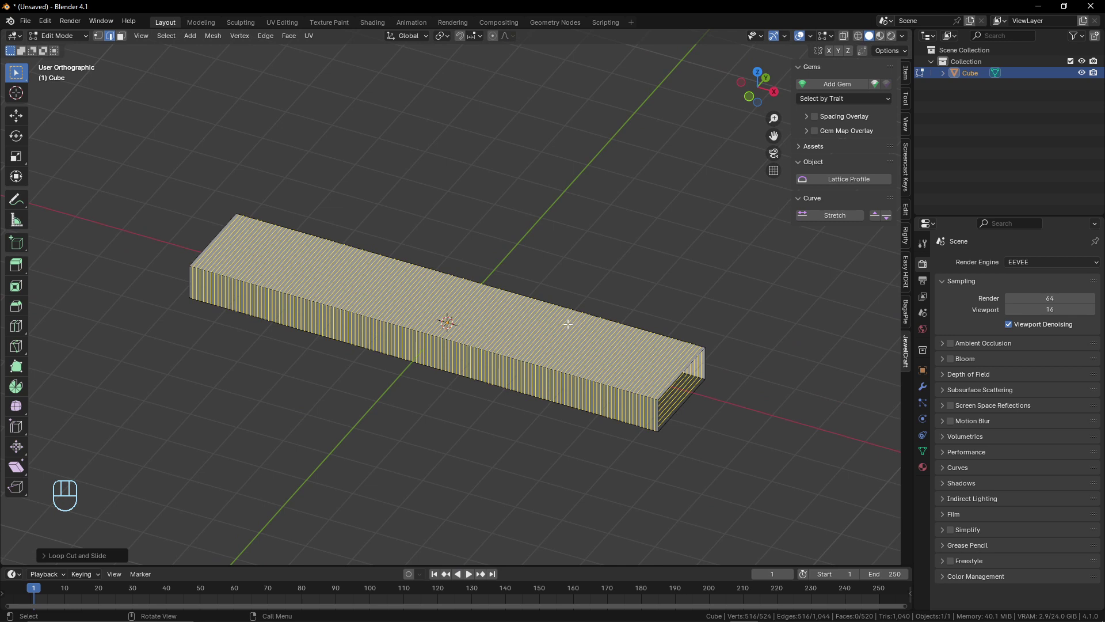
pyautogui.press('Tab')
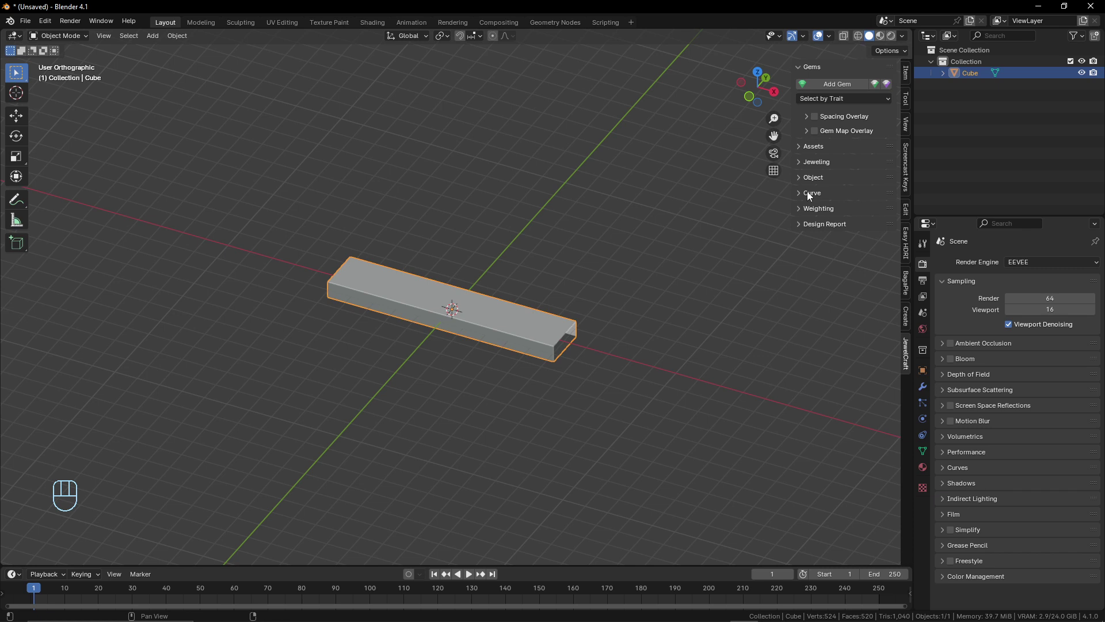
# - Add a JewelCraft Size Curve so the bar bends around a ring-size circle
pyautogui.click(817, 196)
pyautogui.moveTo(854, 215); pyautogui.dragTo(858, 308)
pyautogui.middleClick(563, 302)
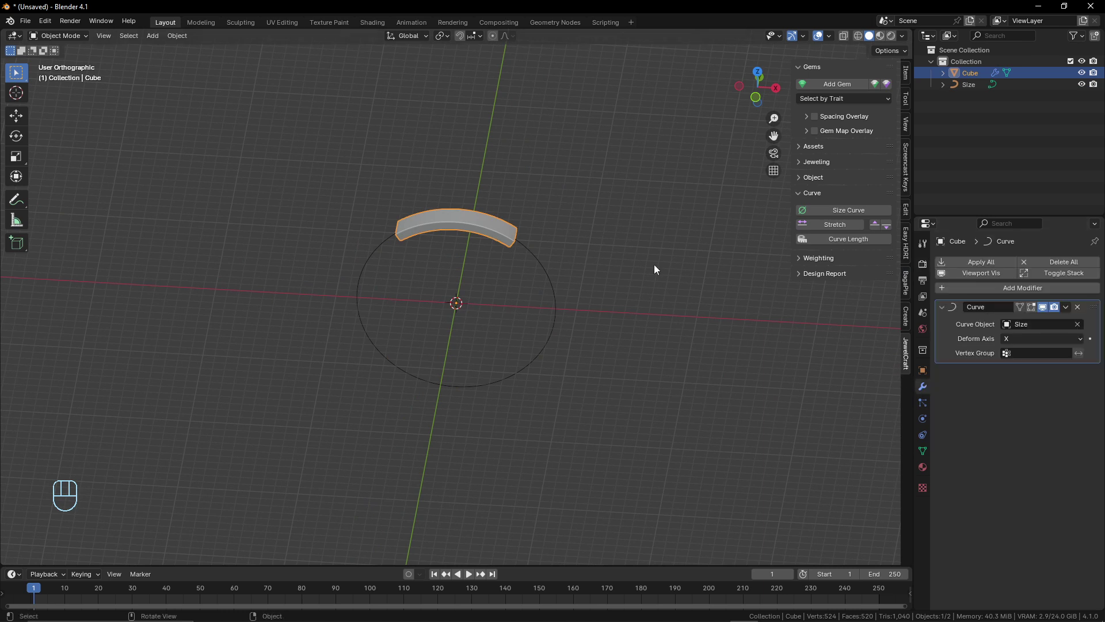
pyautogui.middleClick(528, 257)
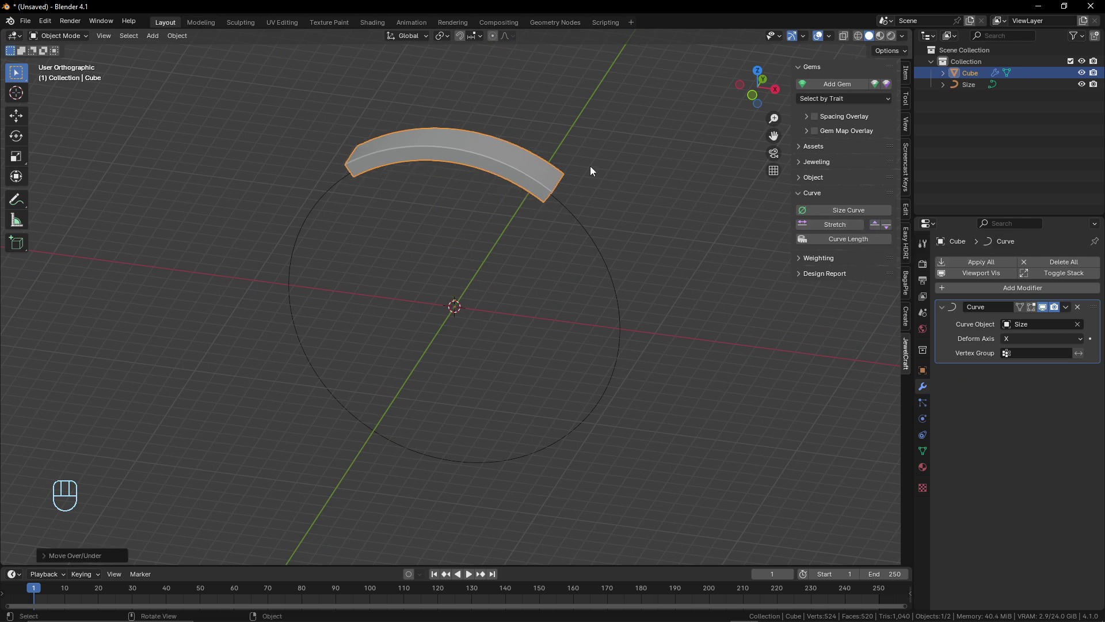
# - Stretch the bent bar so it wraps the whole circle into a closed ring band
pyautogui.press('KP_1')
pyautogui.click(892, 232)
pyautogui.click(881, 226)
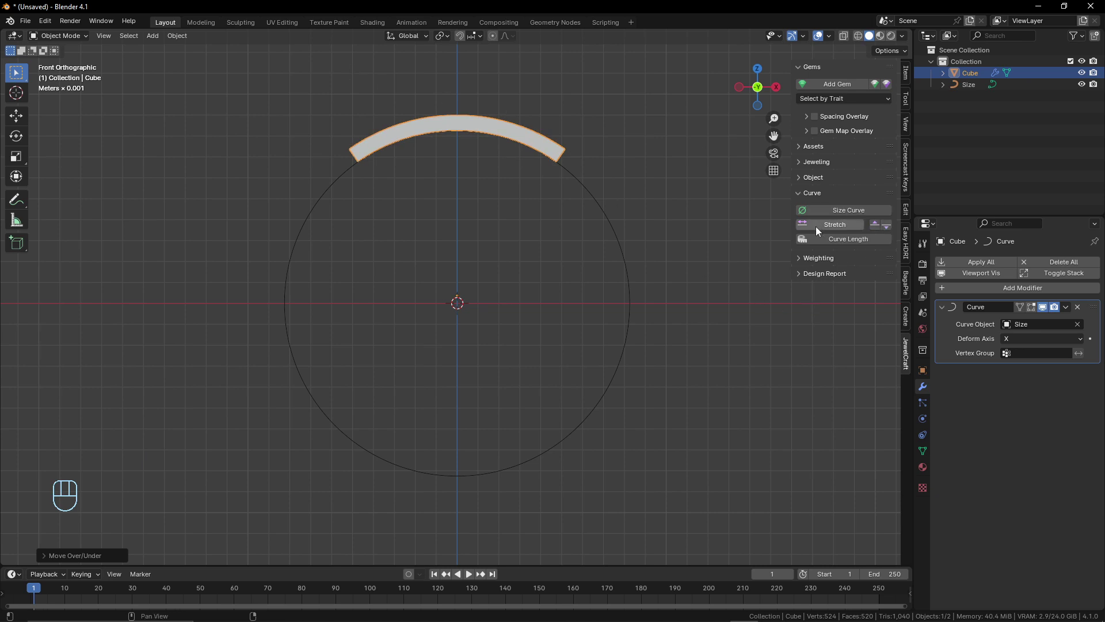
pyautogui.moveTo(474, 443); pyautogui.dragTo(418, 469)
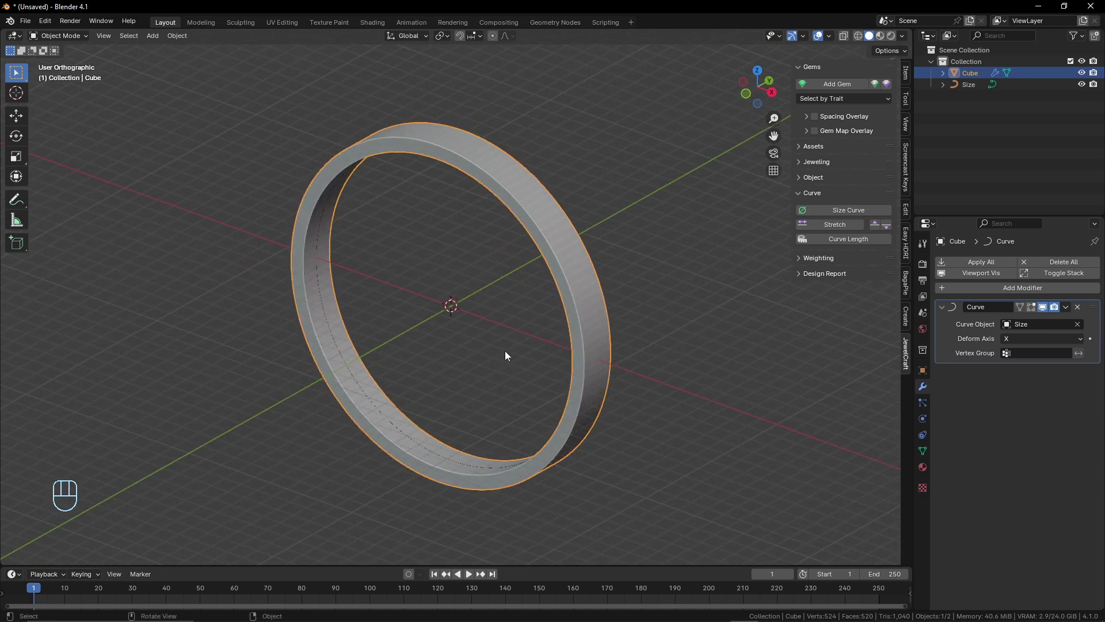
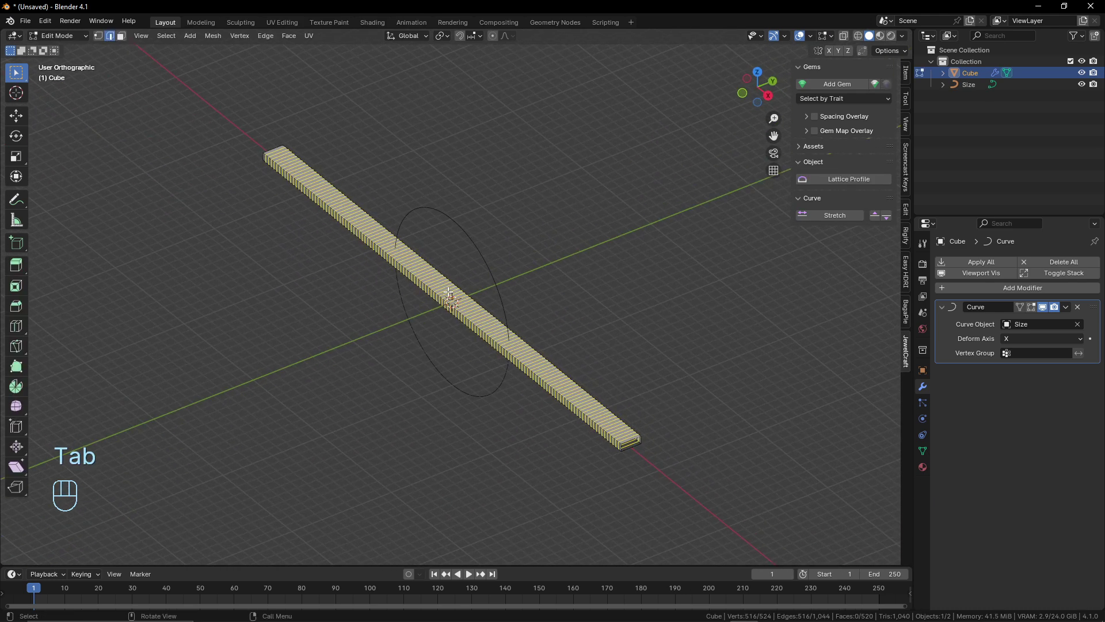
# - Rescale the band's cross-section thinner and narrower in Edit Mode, then show it as a full ring
pyautogui.middleClick(455, 289)
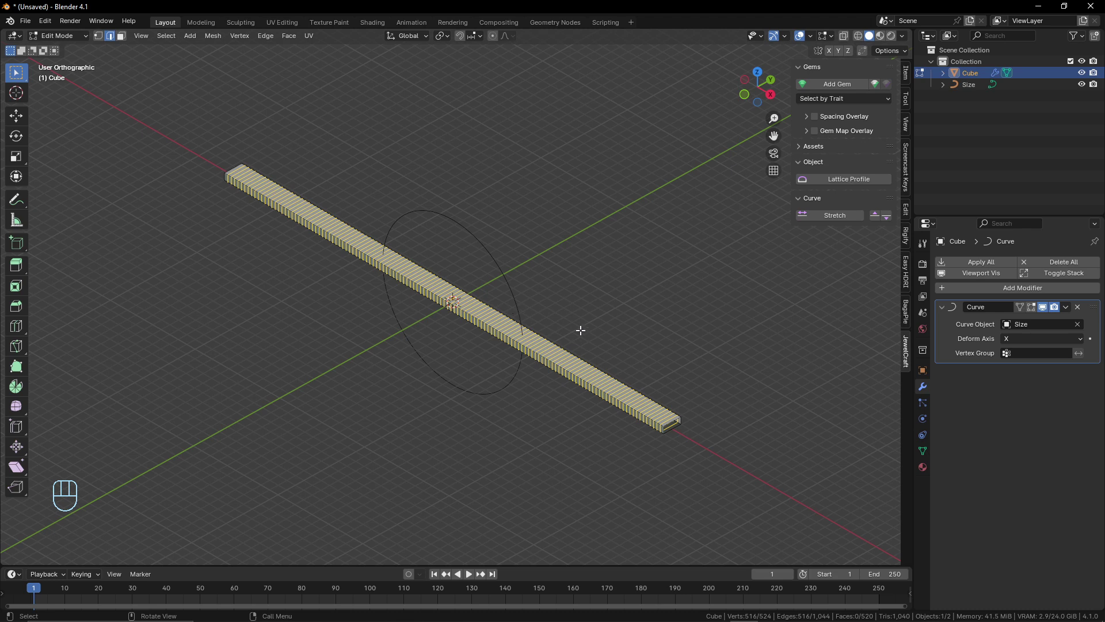
pyautogui.press('Tab')
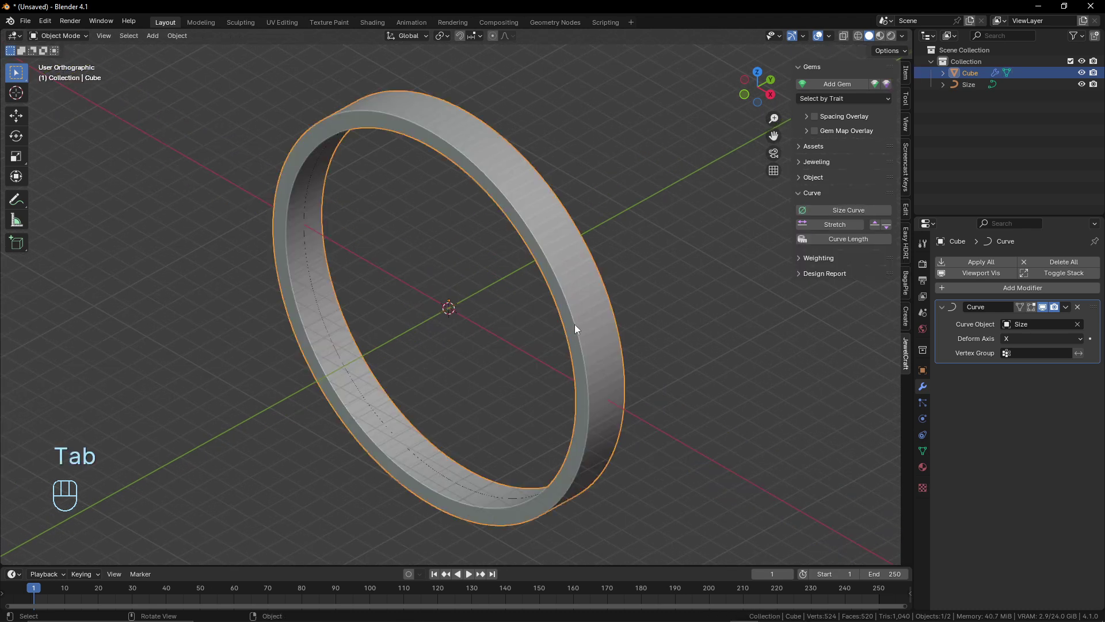
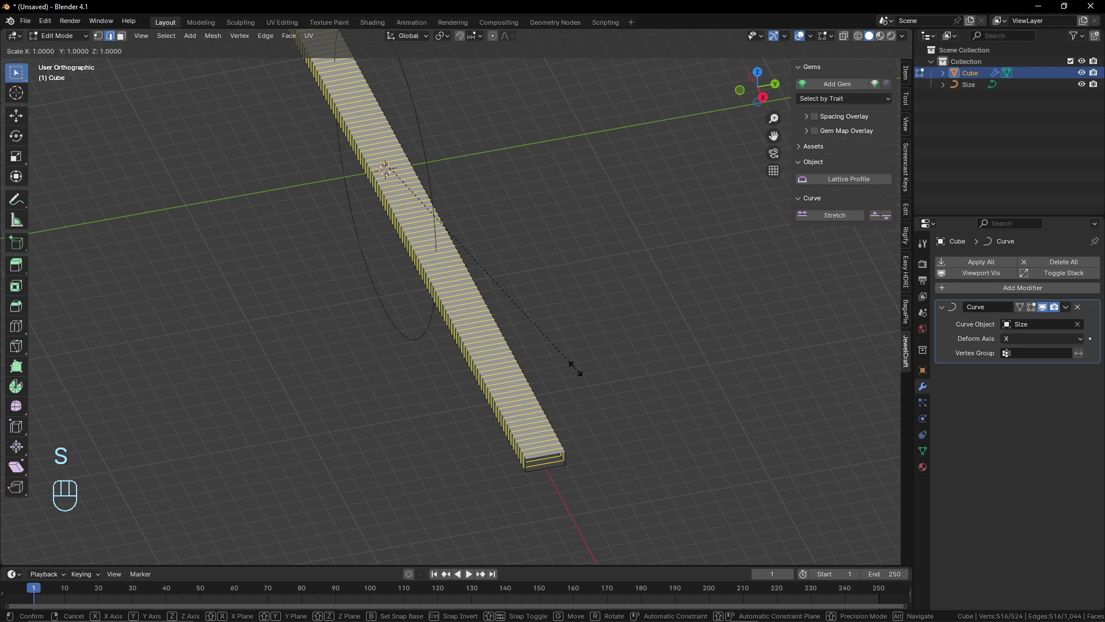
pyautogui.press('a')
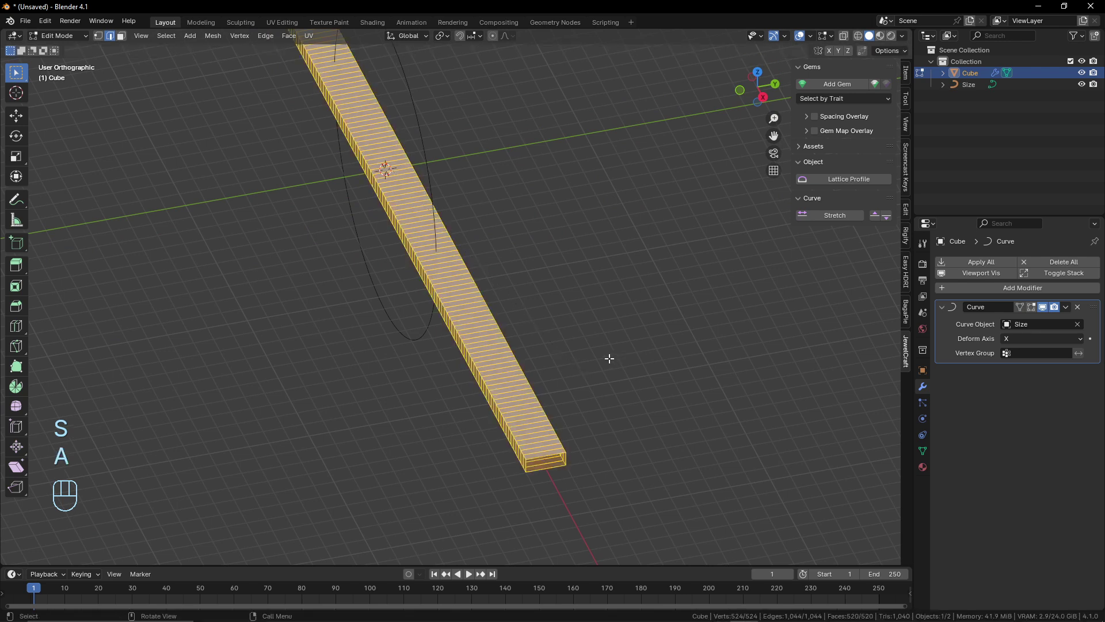
pyautogui.press('s')
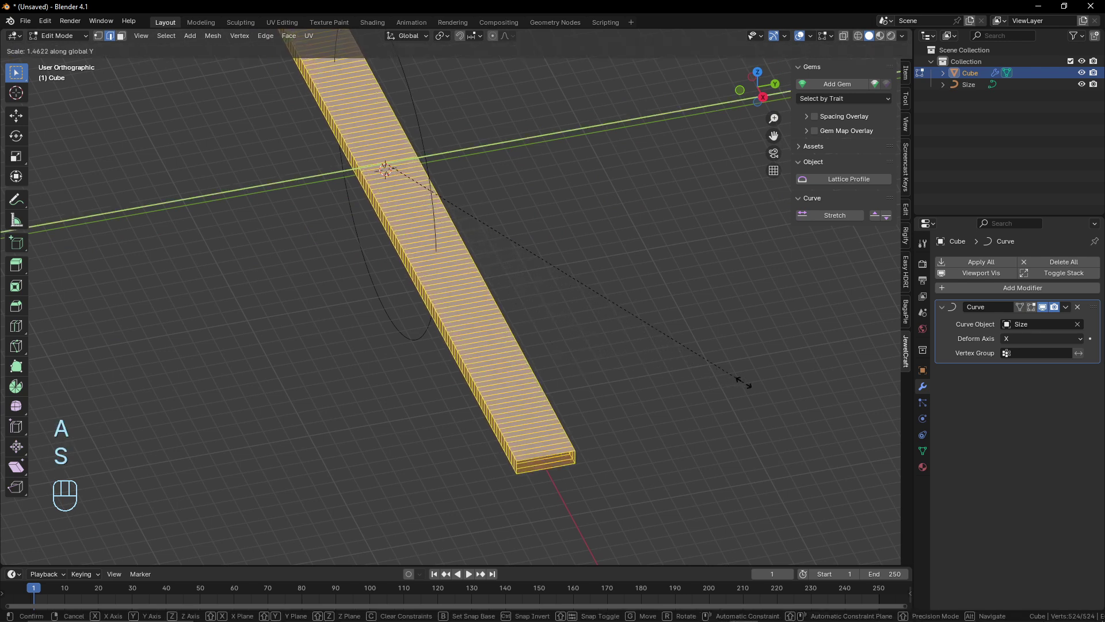
pyautogui.press('s')
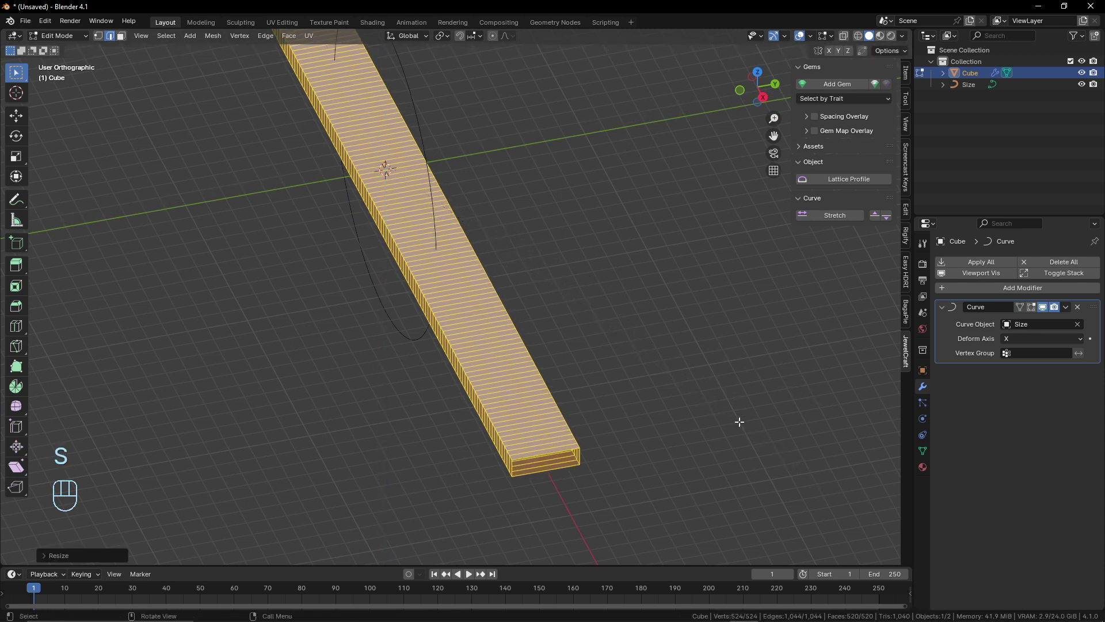
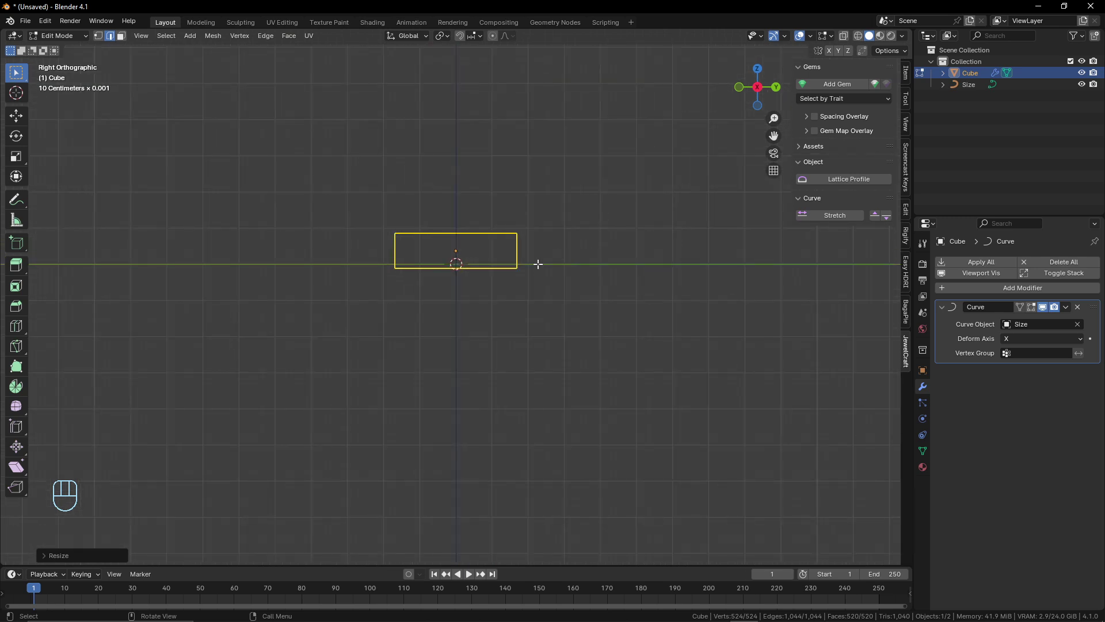
pyautogui.press('s')
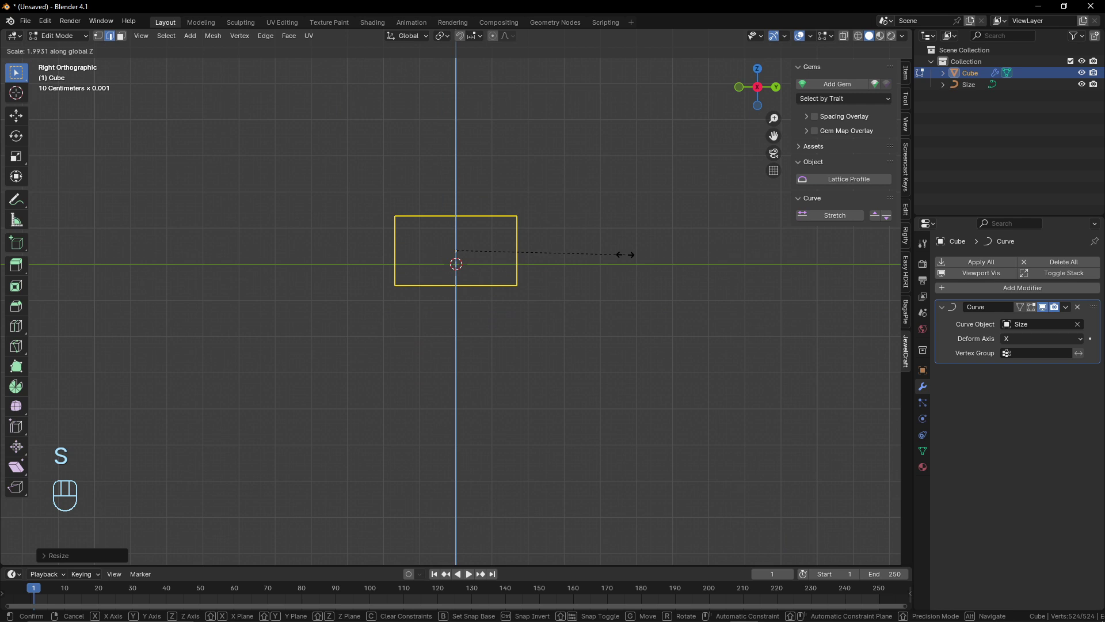
pyautogui.press('s')
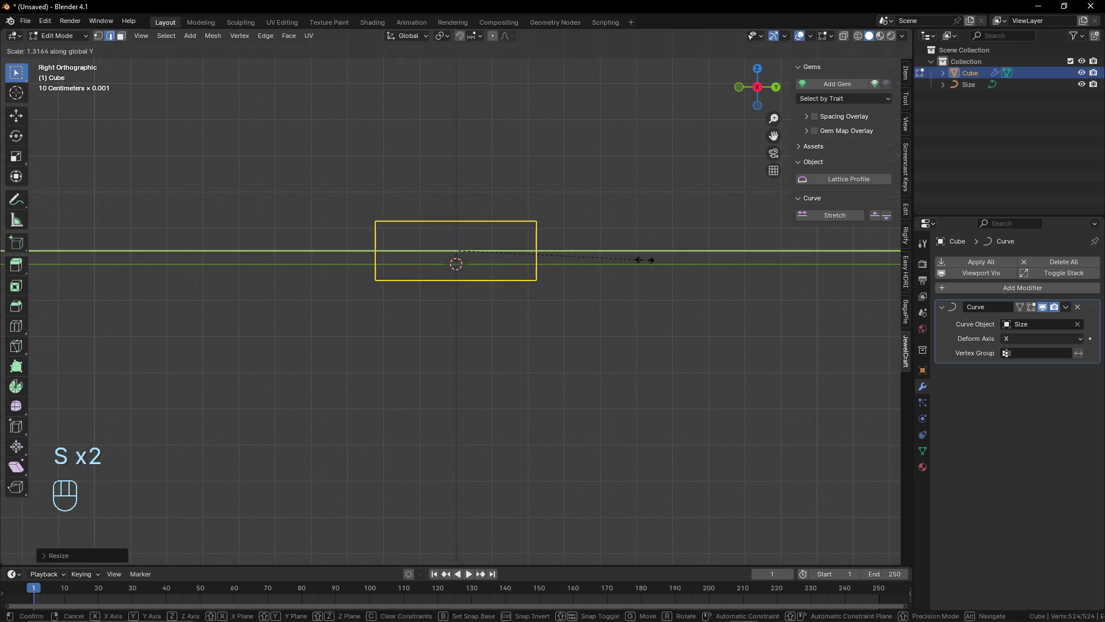
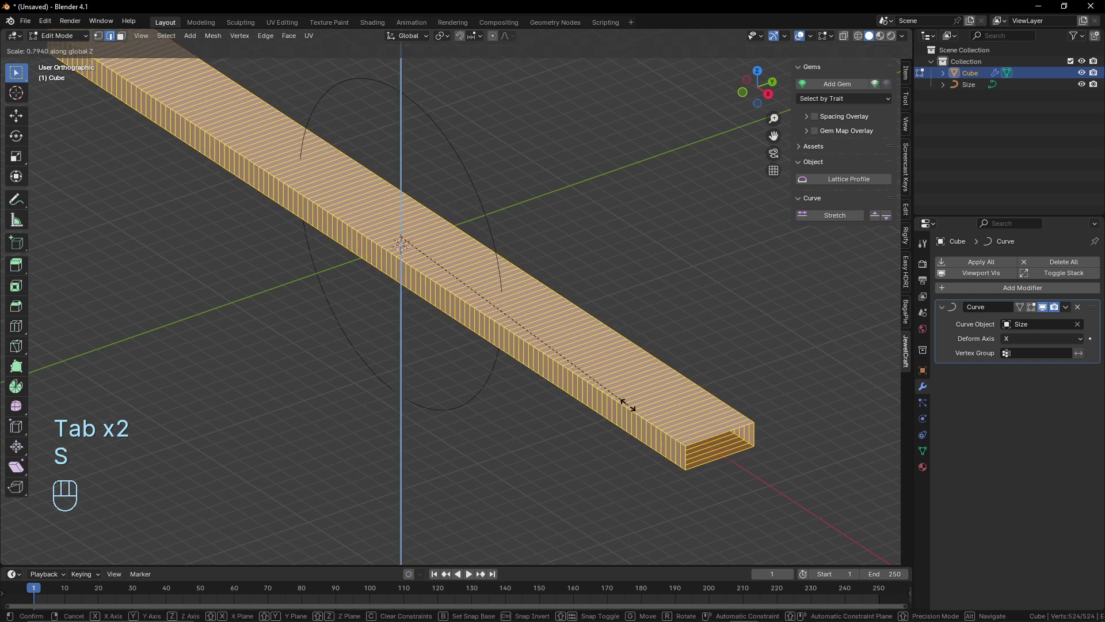
pyautogui.press('Tab')
pyautogui.moveTo(533, 338); pyautogui.dragTo(604, 322)
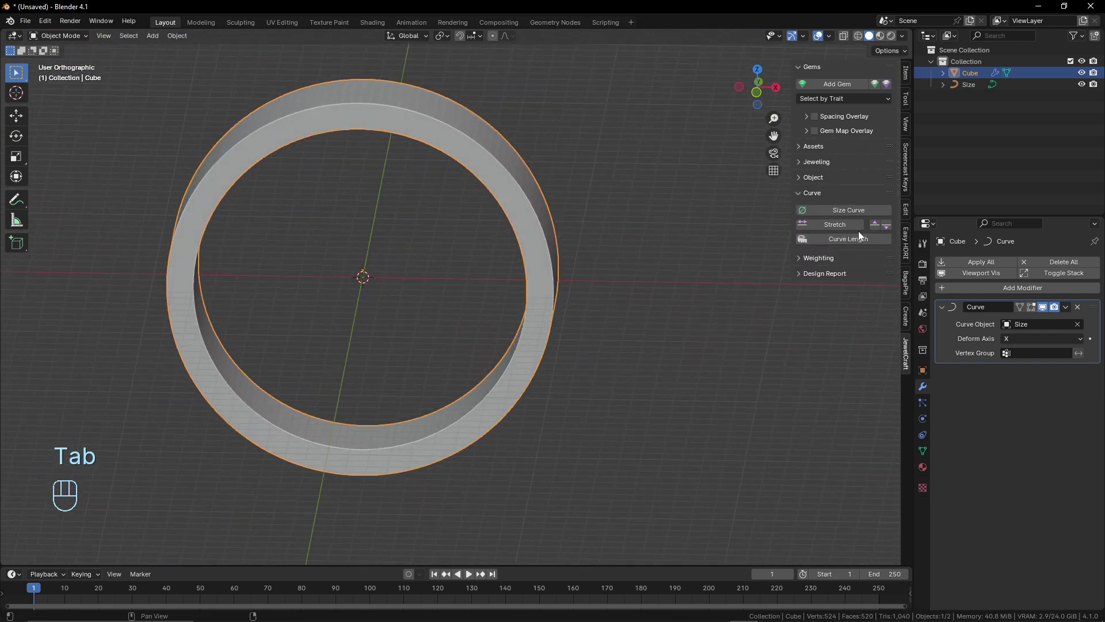
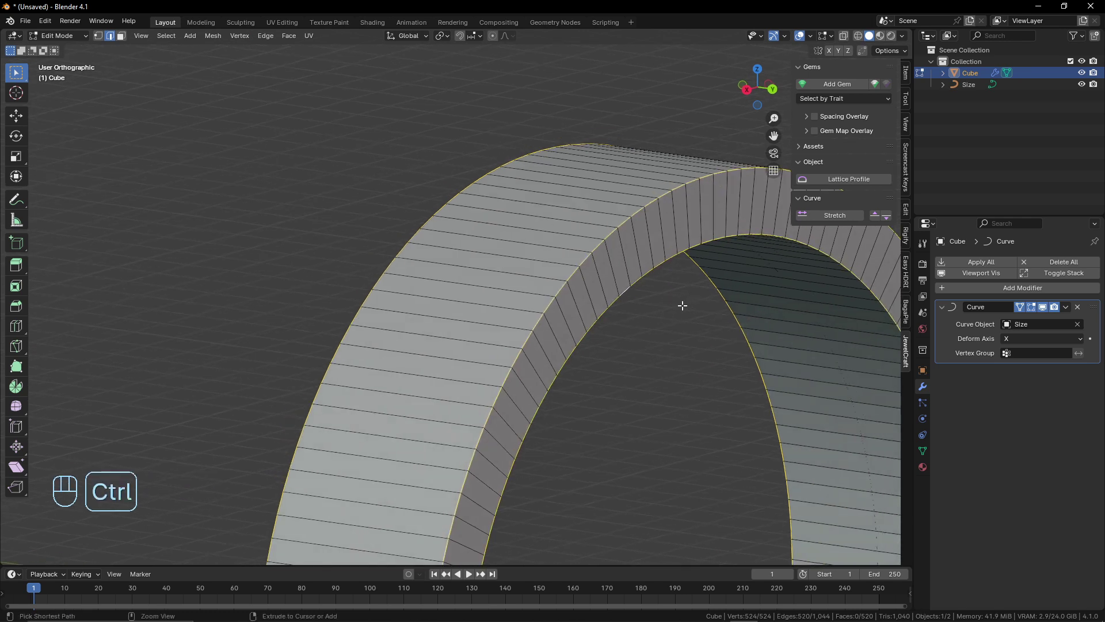
# - Bevel the band's outer edge loops, add extra loop cuts and select the central face ring
pyautogui.press('ctrl+b')
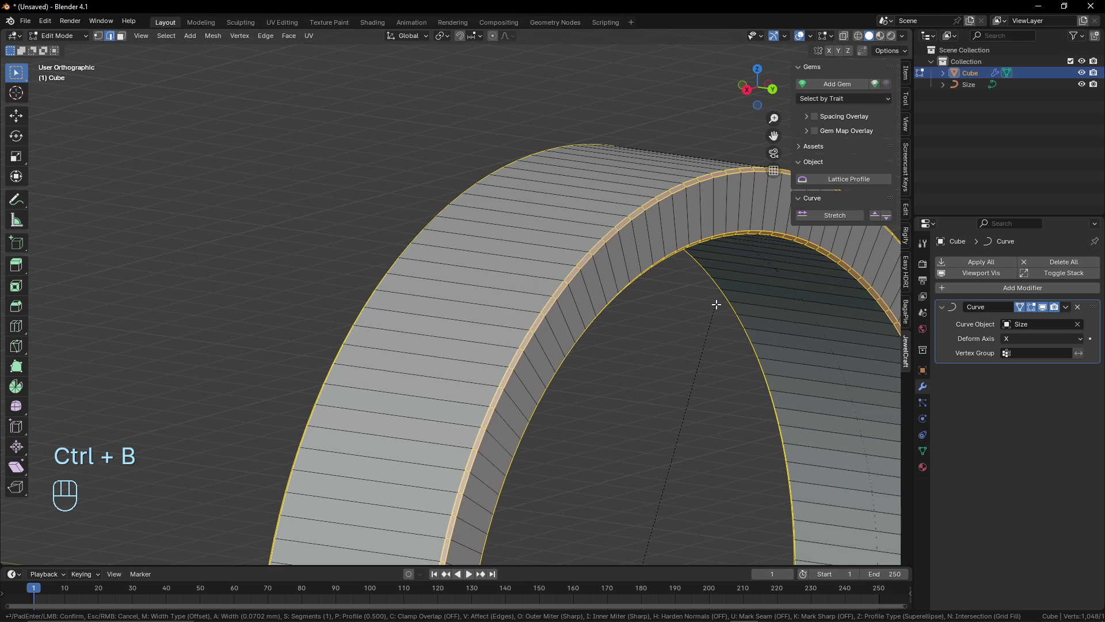
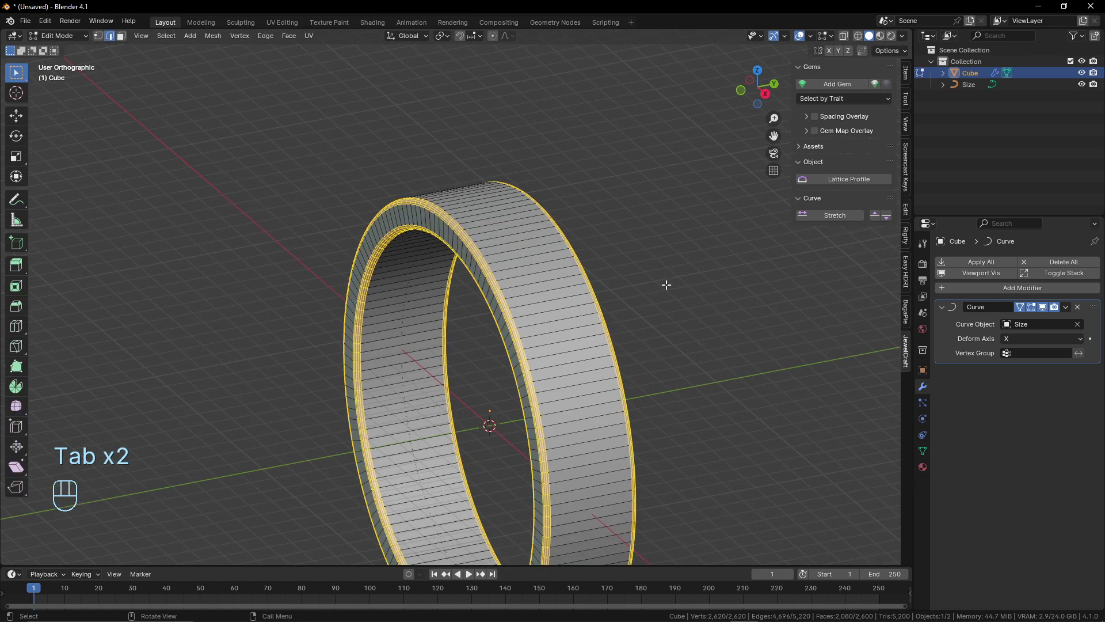
pyautogui.press('ctrl+r')
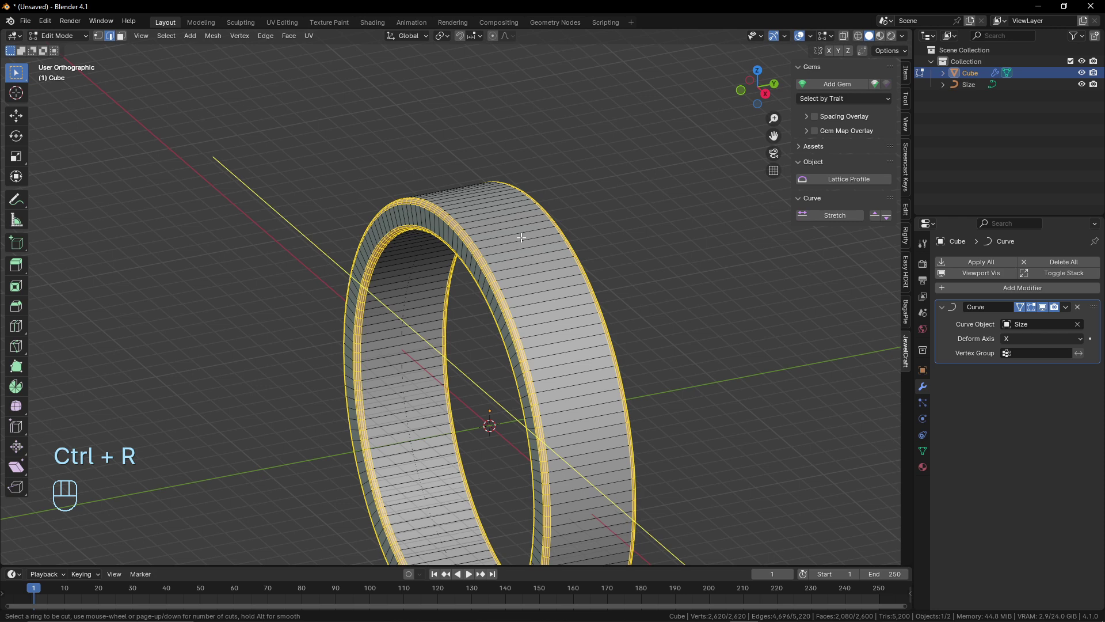
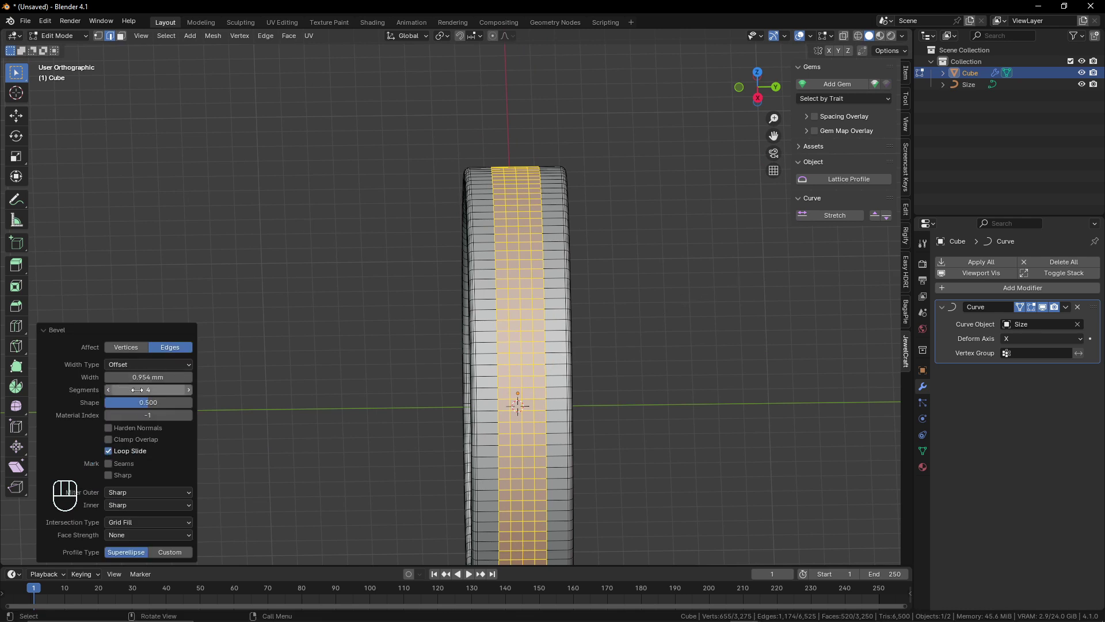
pyautogui.doubleClick(114, 394)
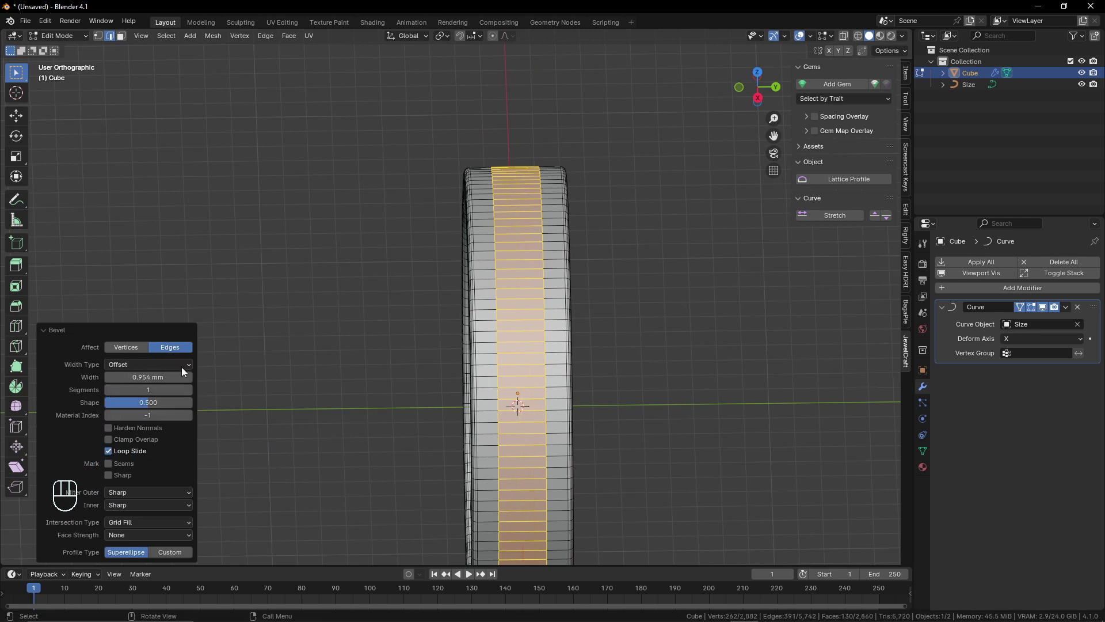
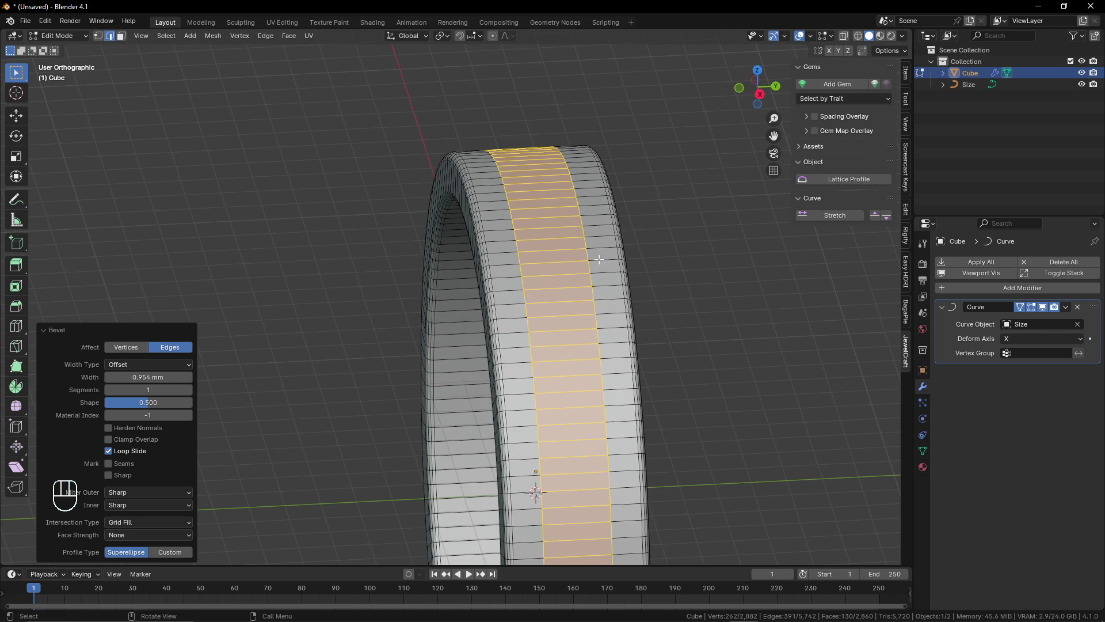
# - View the band from the right side, zoomed on its top edge, ready to lower the strip
pyautogui.press('KP_1')
pyautogui.press('KP_3')
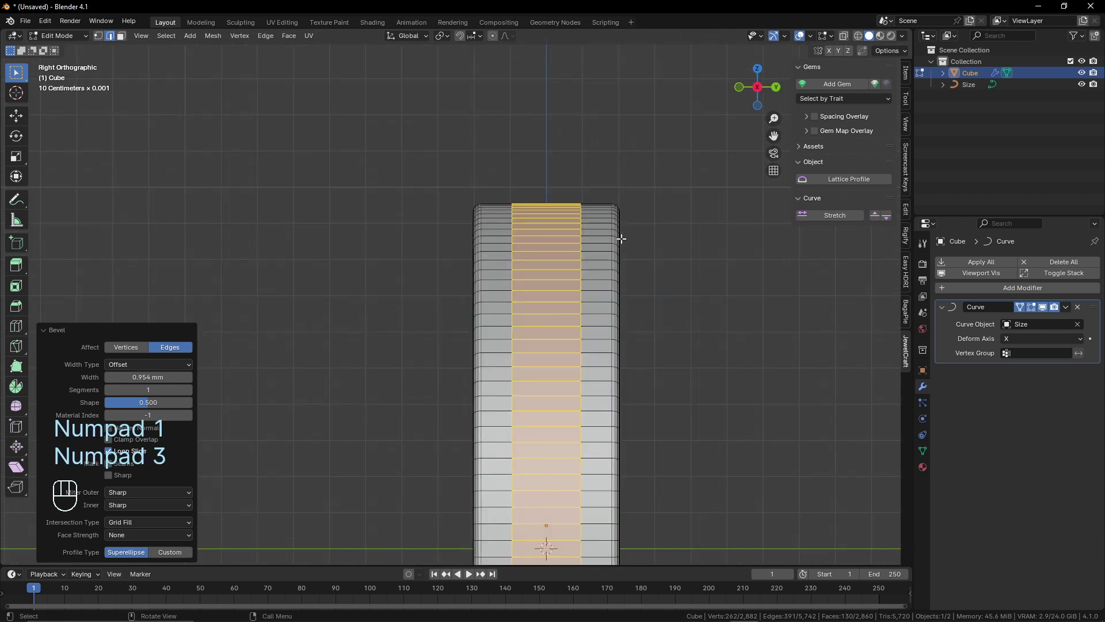
pyautogui.moveTo(627, 205); pyautogui.dragTo(547, 310)
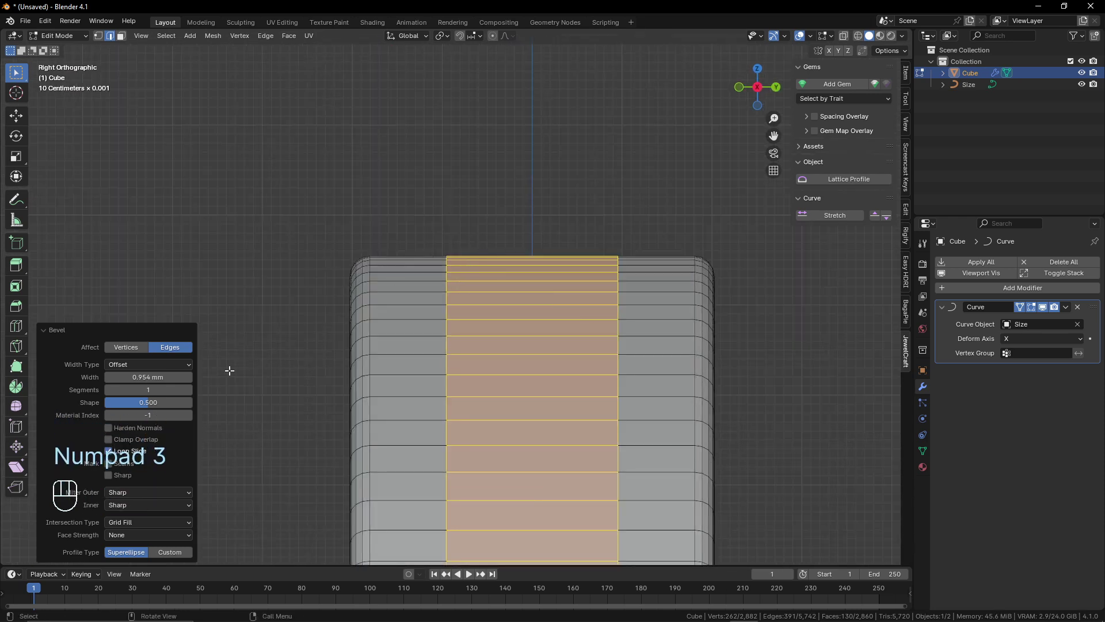
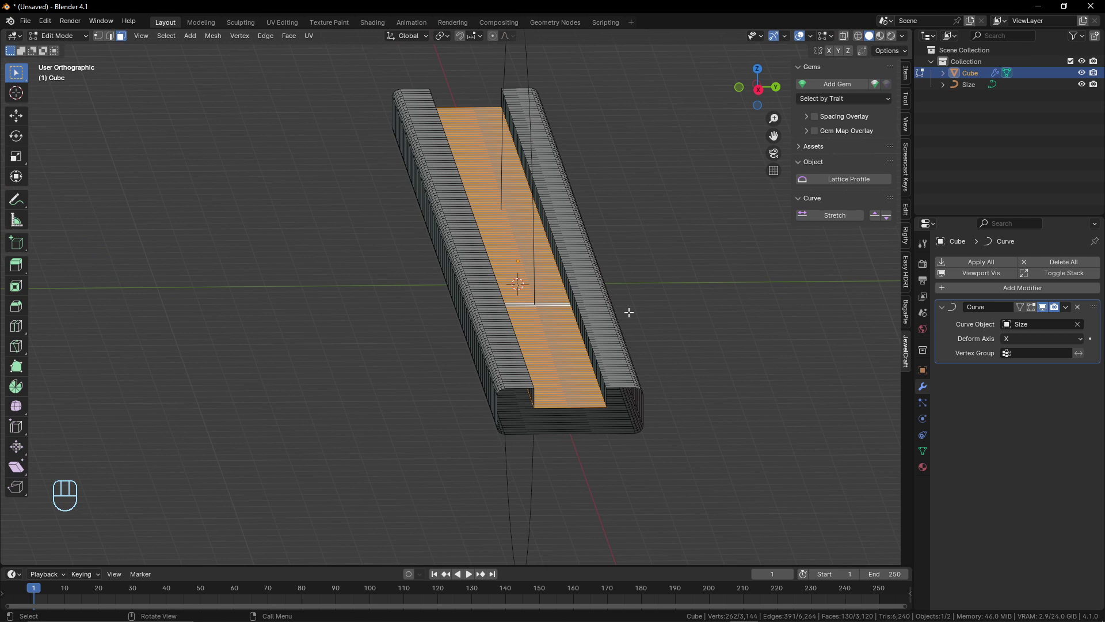
# - Lower the central face strip along Z to carve a groove around the band, back in Object Mode
pyautogui.press('g')
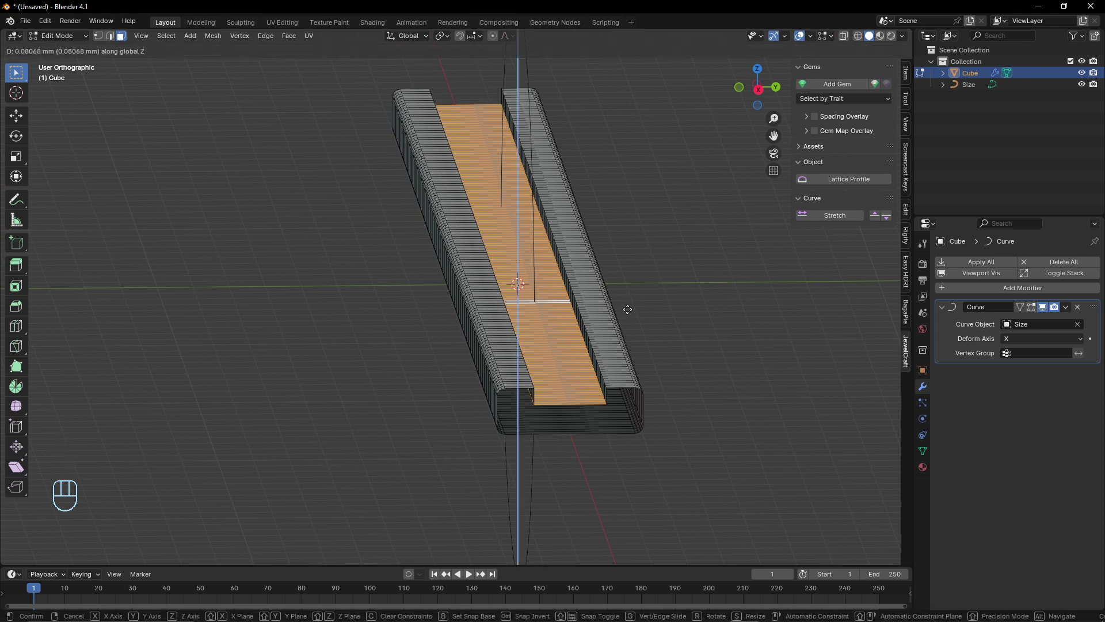
pyautogui.press('Tab')
pyautogui.moveTo(530, 282); pyautogui.dragTo(563, 285)
pyautogui.moveTo(544, 284); pyautogui.dragTo(545, 305)
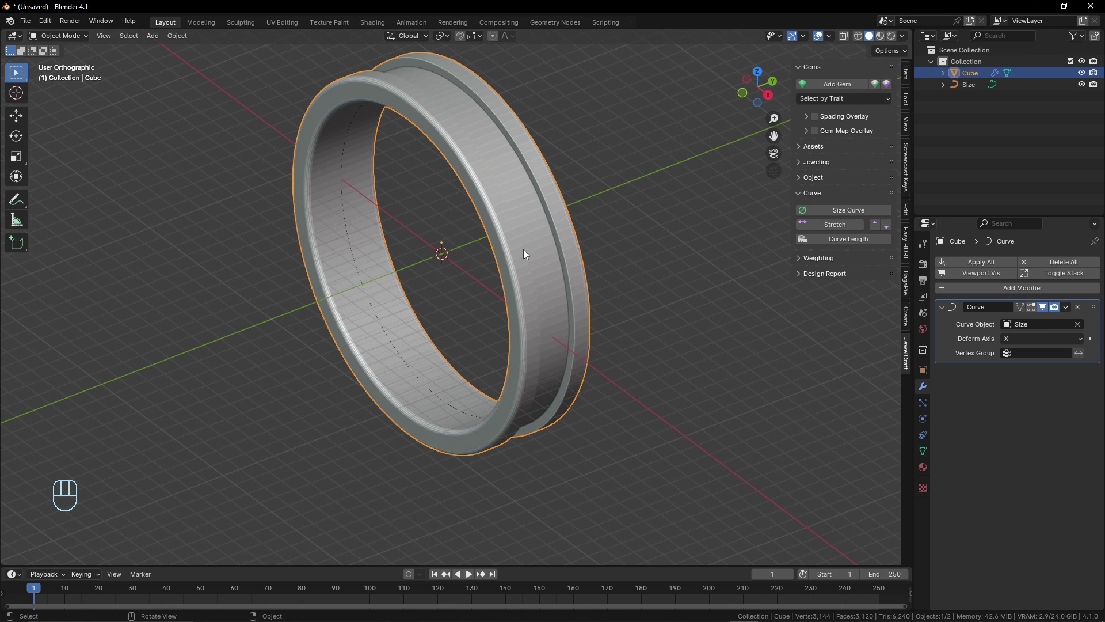
# - Shade the band Smooth by Angle and raise the modifier's angle threshold so the groove edges stay crisp
pyautogui.rightClick(527, 255)
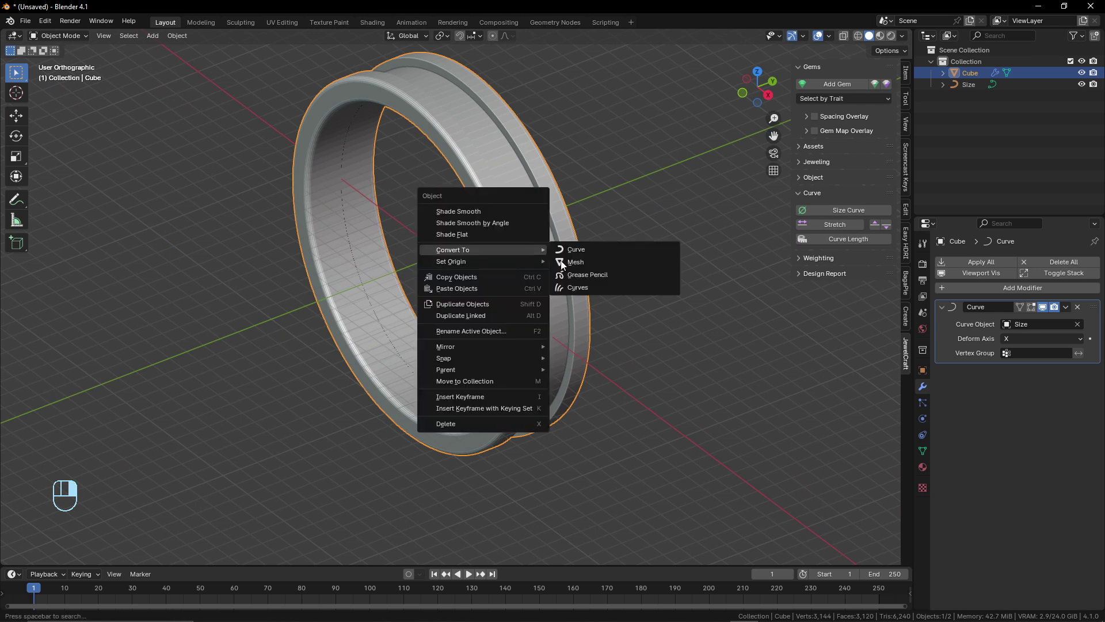
pyautogui.click(1055, 296)
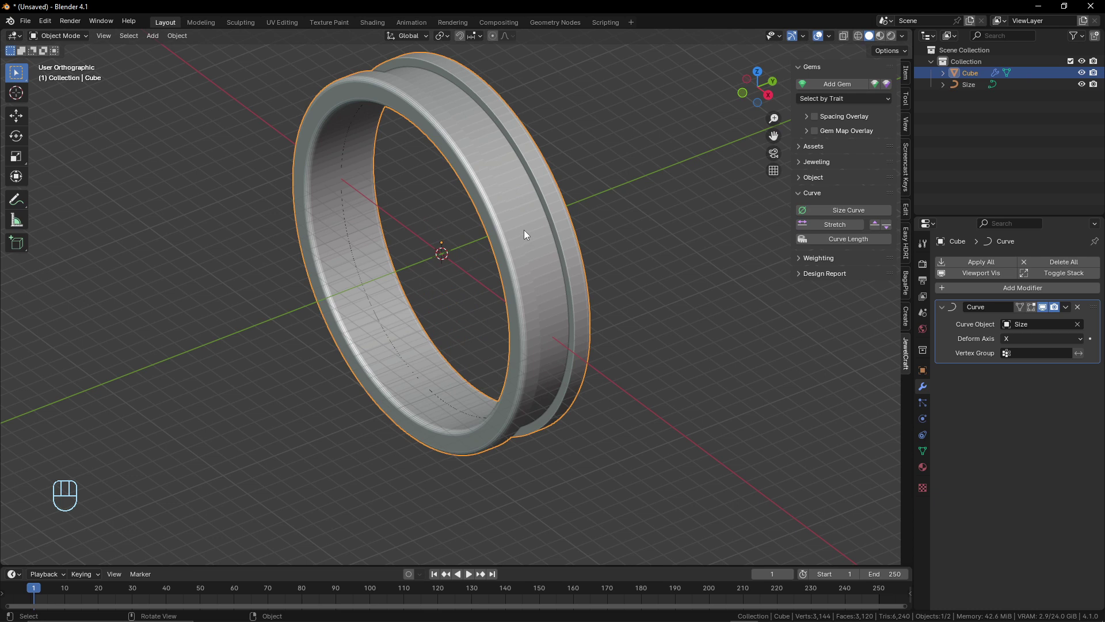
pyautogui.moveTo(527, 229); pyautogui.dragTo(494, 193)
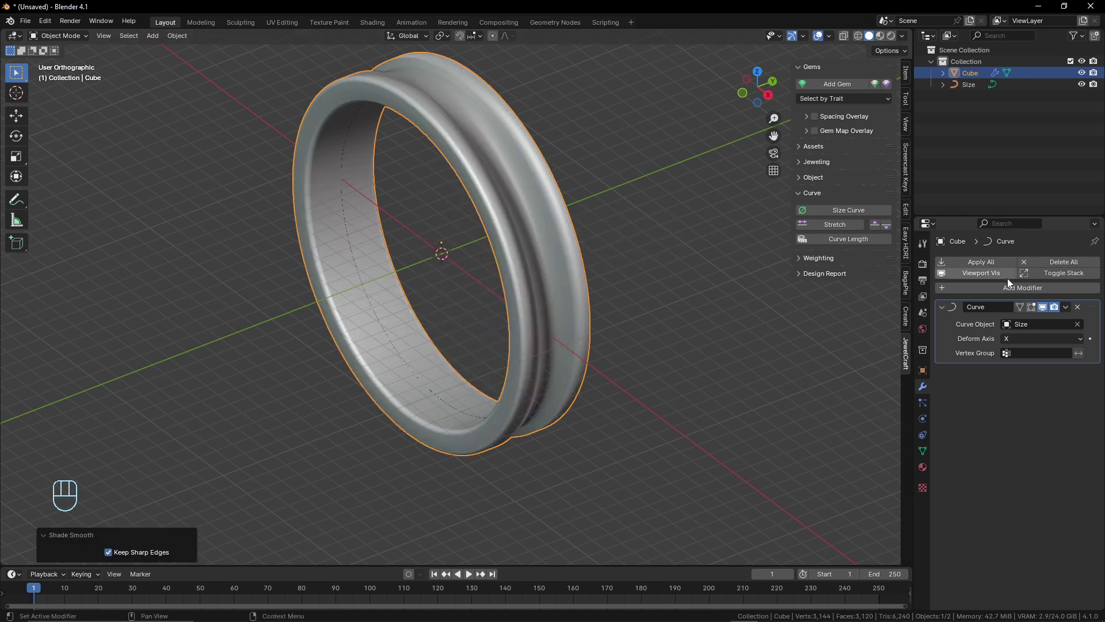
pyautogui.moveTo(1055, 291); pyautogui.dragTo(920, 294)
pyautogui.moveTo(520, 269); pyautogui.dragTo(489, 250)
pyautogui.moveTo(533, 301); pyautogui.dragTo(567, 312)
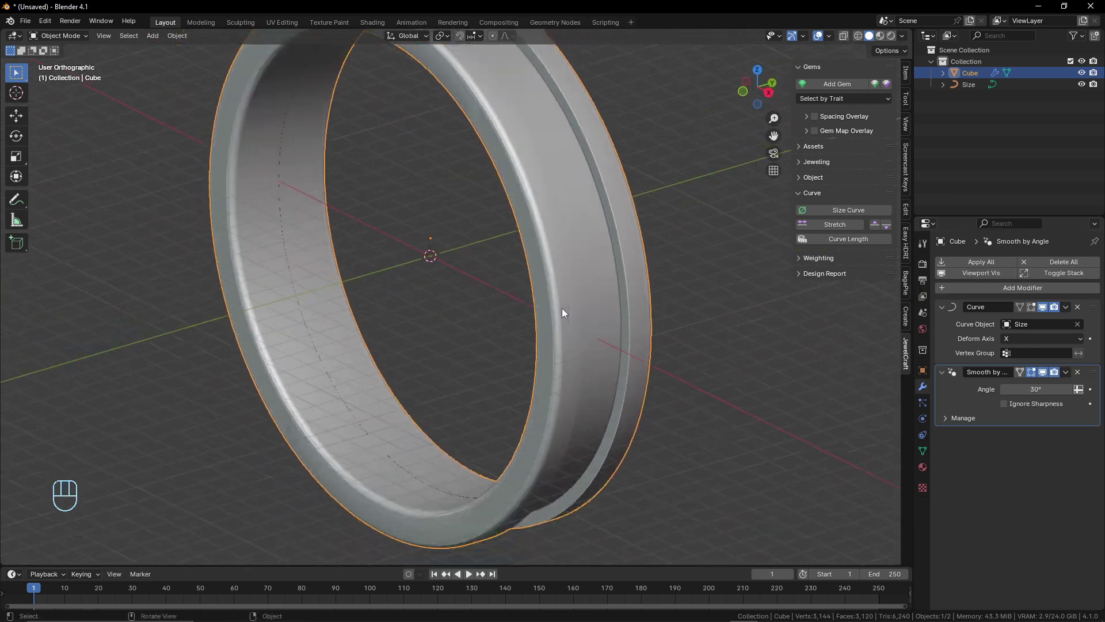
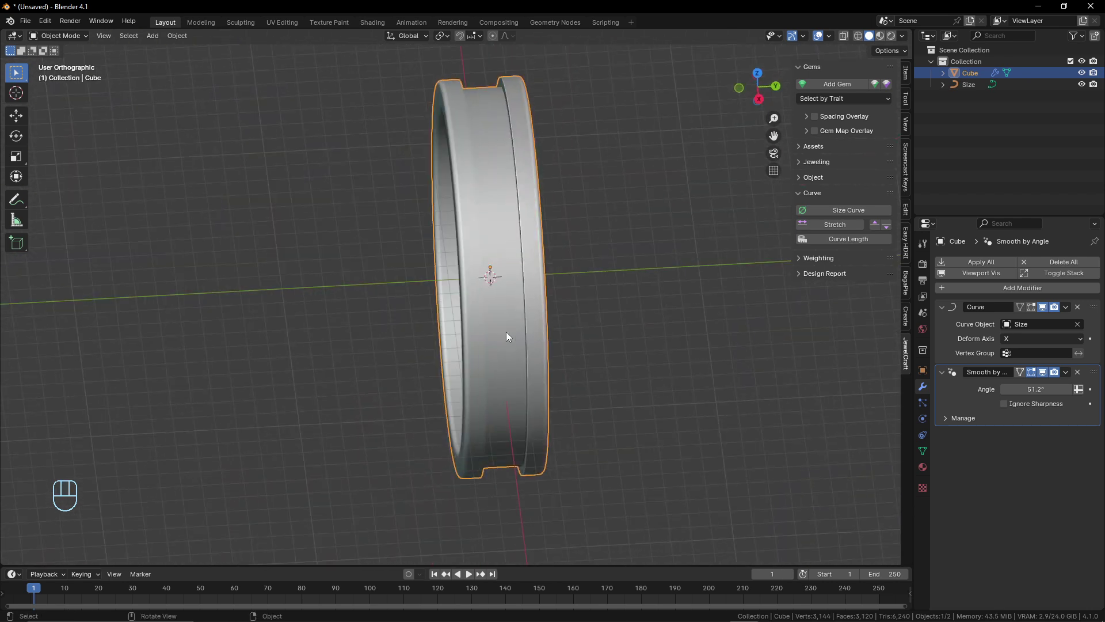
pyautogui.middleClick(485, 210)
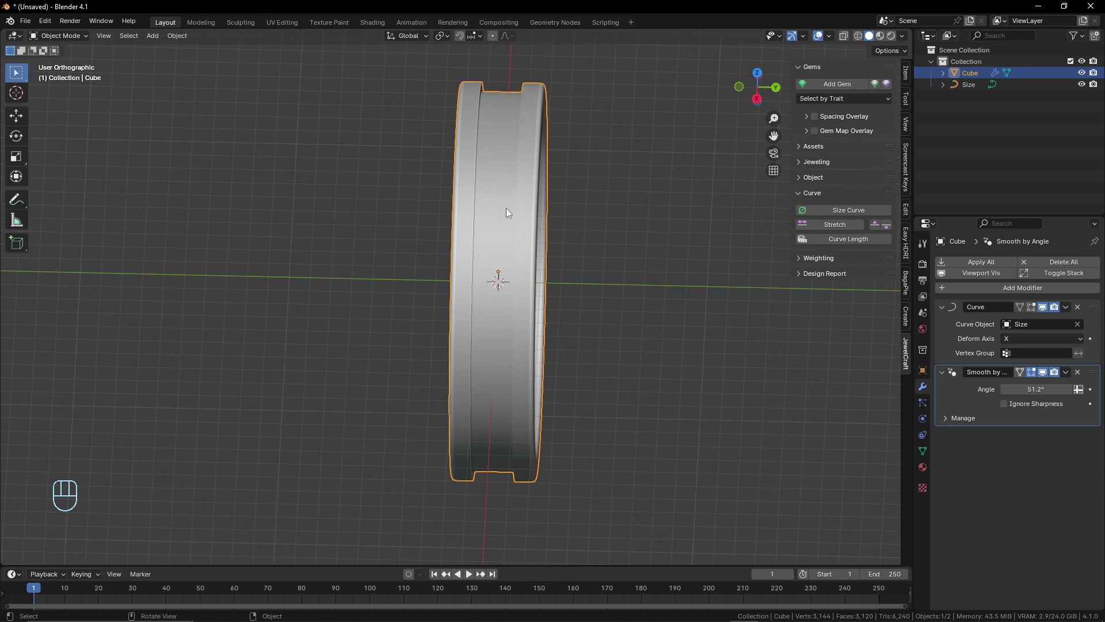
pyautogui.middleClick(531, 206)
pyautogui.middleClick(549, 202)
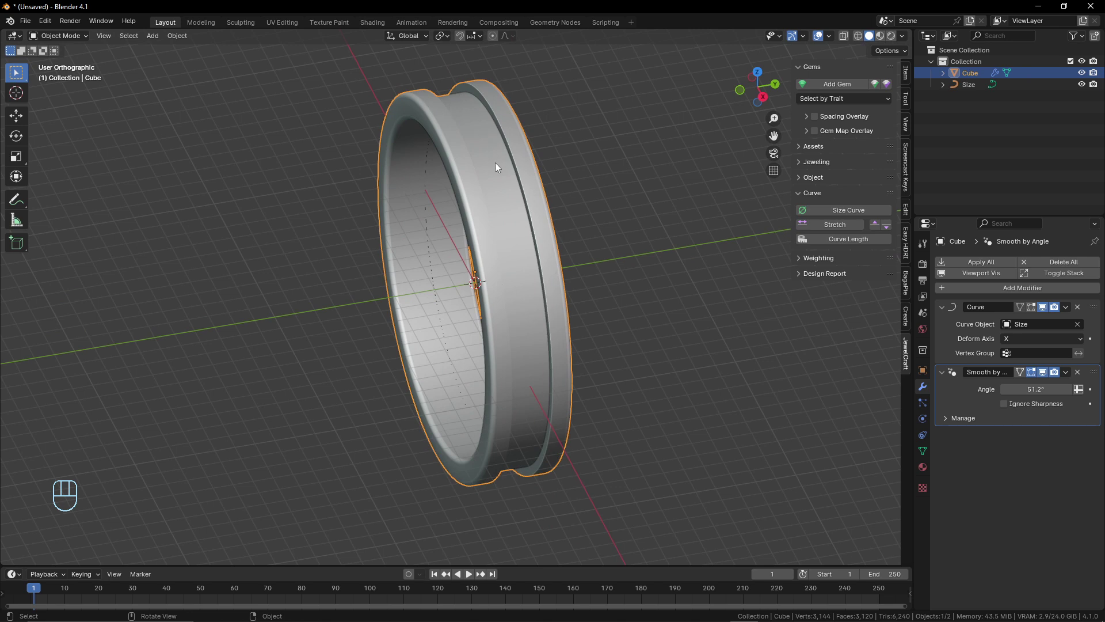
pyautogui.middleClick(488, 291)
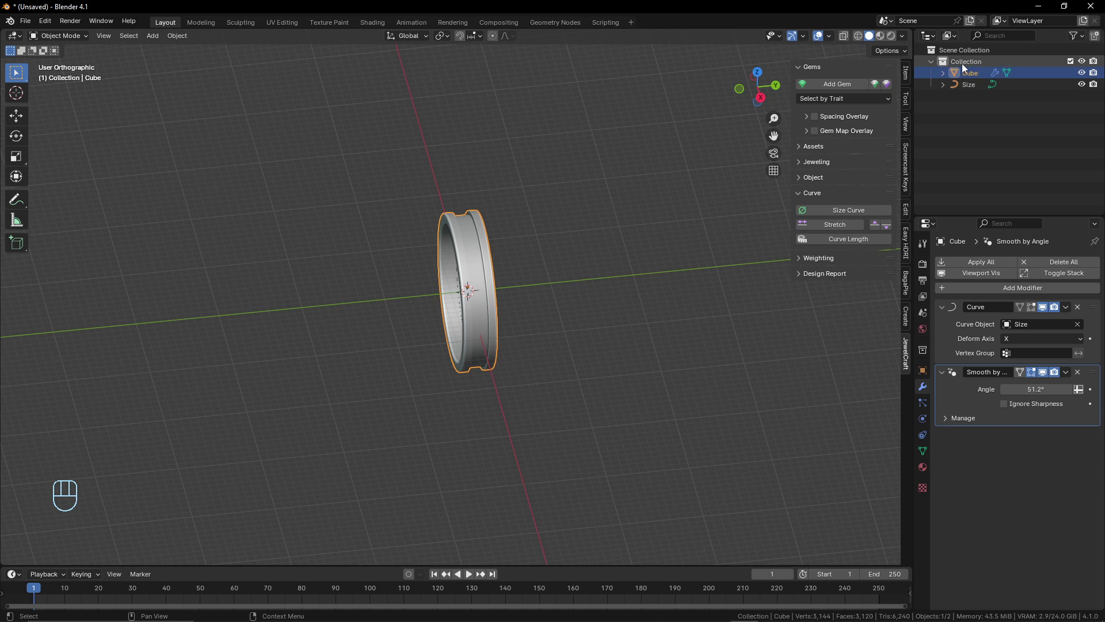
# - Rename the Outliner collection to 'Anneau de base'
pyautogui.moveTo(976, 68); pyautogui.dragTo(916, 77)
pyautogui.press('n')
pyautogui.click(936, 100)
# - Add a new collection and rename it 'Design celte'
pyautogui.rightClick(946, 99)
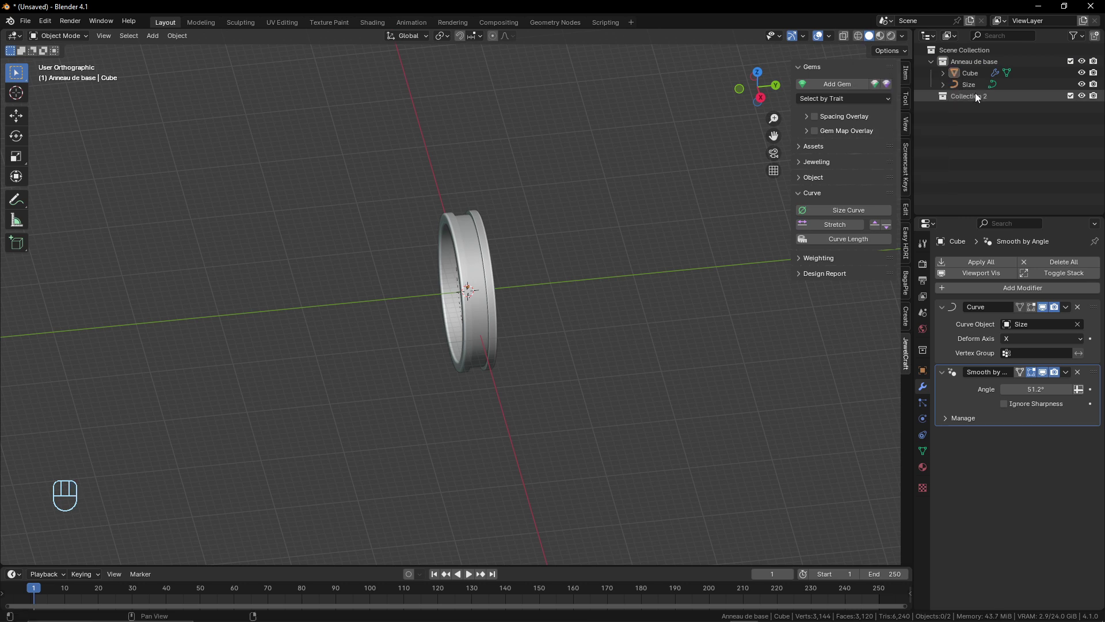
pyautogui.moveTo(980, 98); pyautogui.dragTo(981, 113)
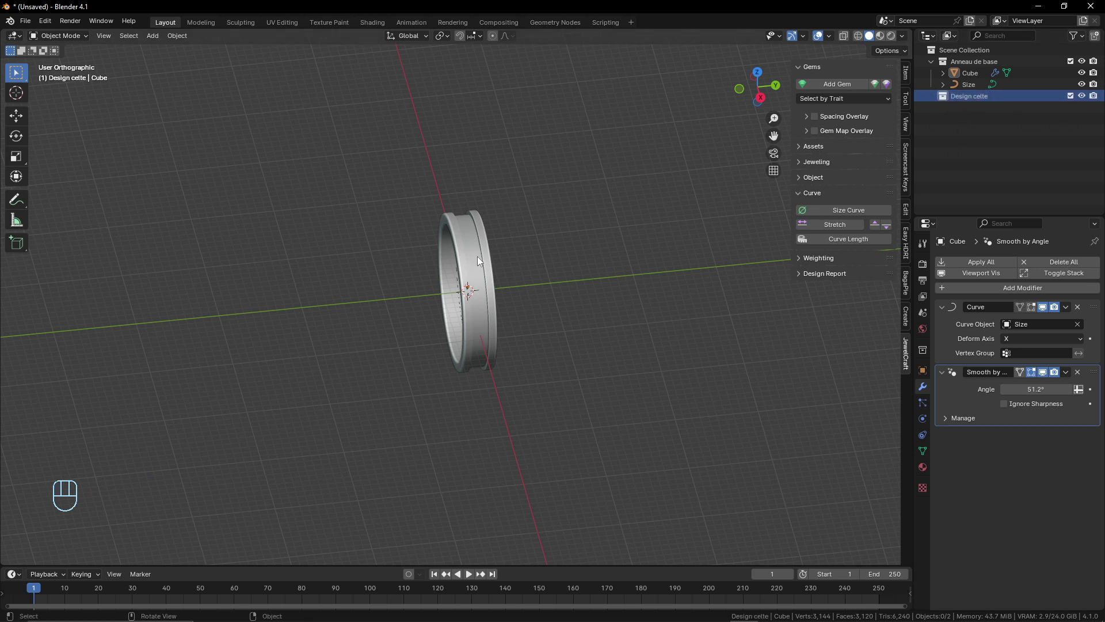
pyautogui.middleClick(549, 246)
pyautogui.middleClick(476, 299)
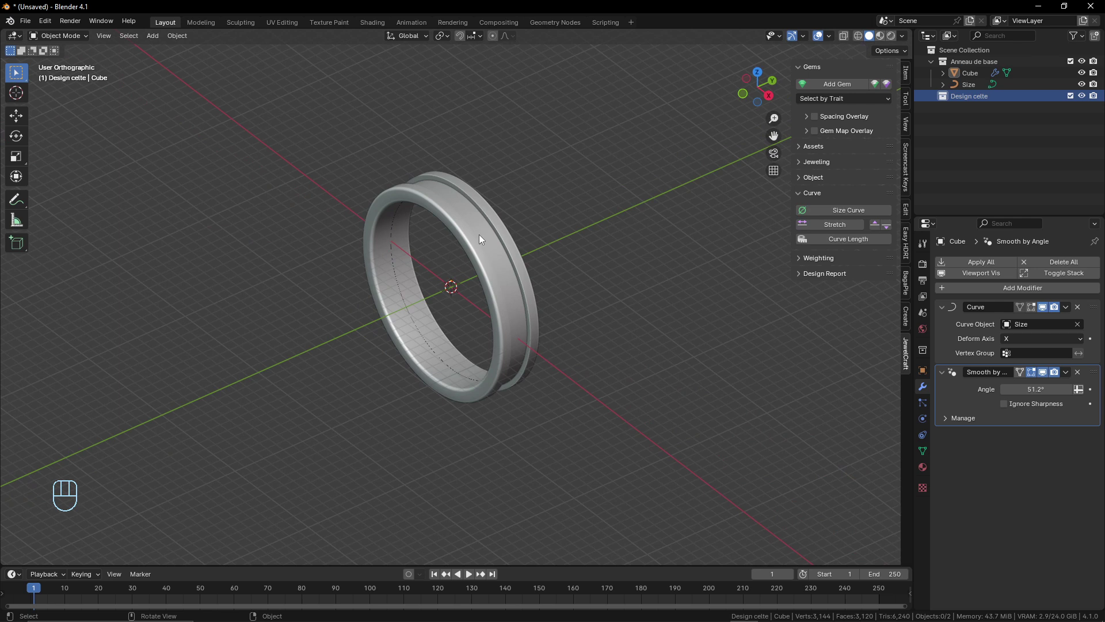
pyautogui.middleClick(561, 228)
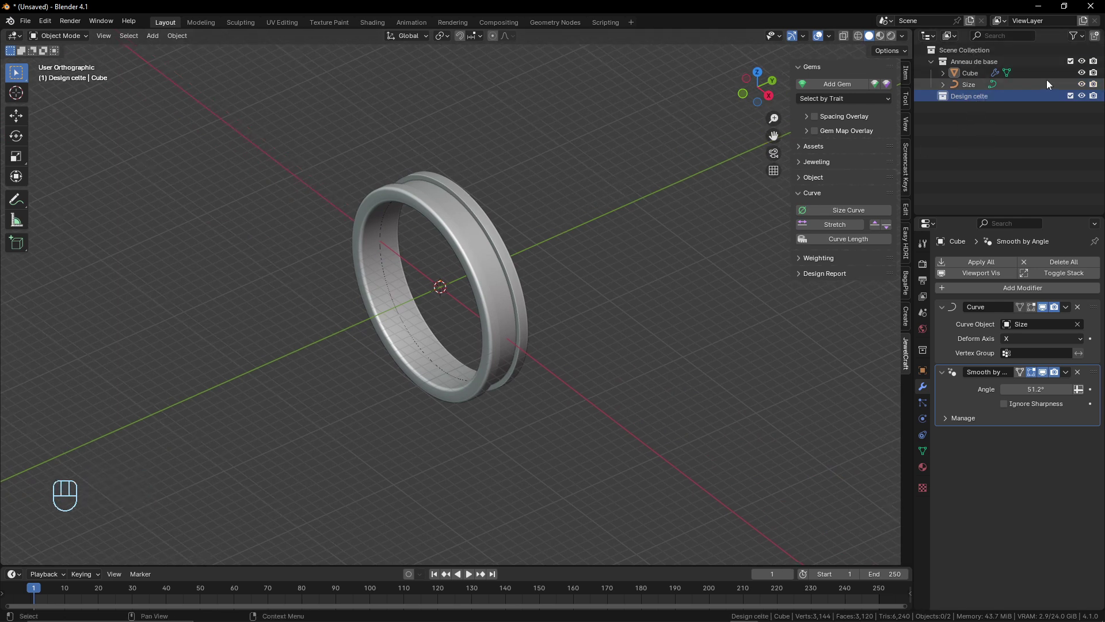
# - Hide the Anneau de base collection and add a test plane, entering mesh editing
pyautogui.moveTo(1085, 66); pyautogui.dragTo(1067, 75)
pyautogui.click(964, 102)
pyautogui.middleClick(509, 269)
pyautogui.press('shift+a')
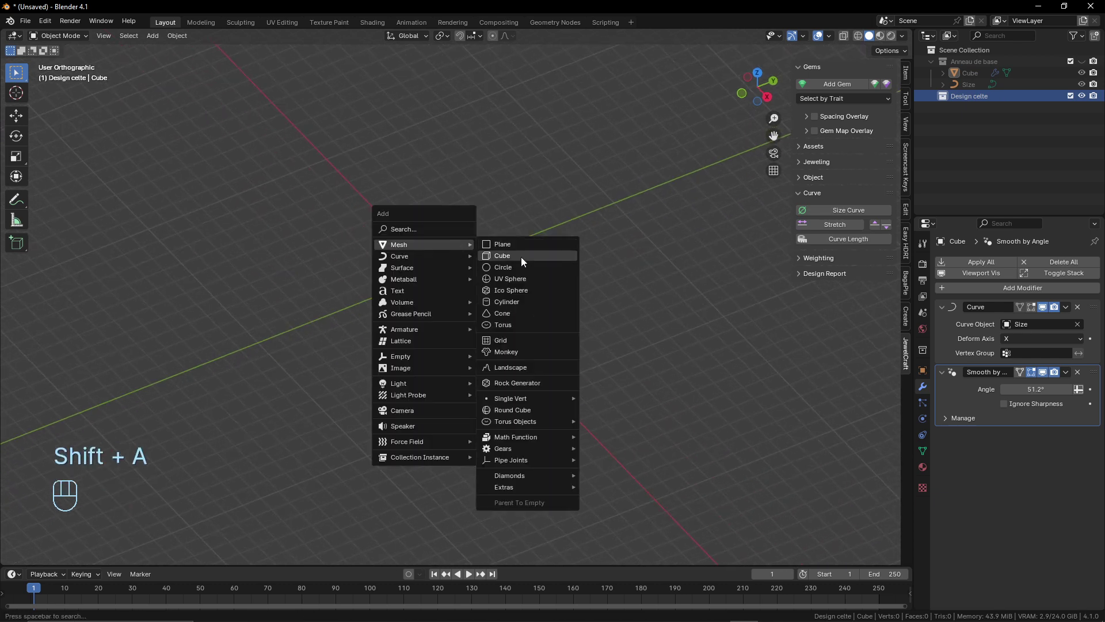
pyautogui.middleClick(439, 290)
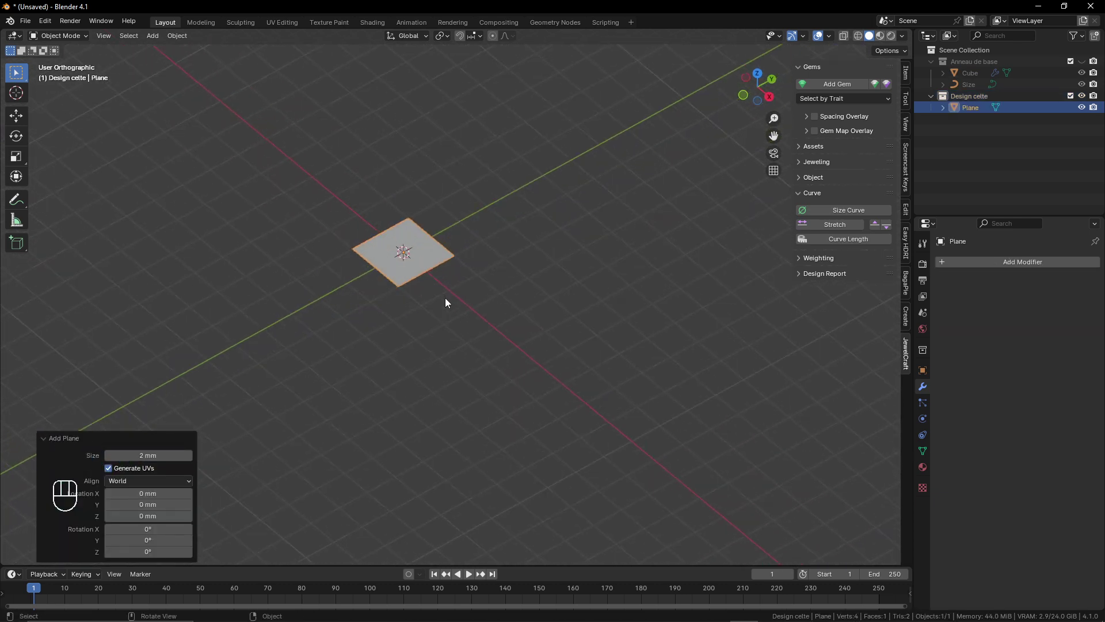
pyautogui.press('Tab')
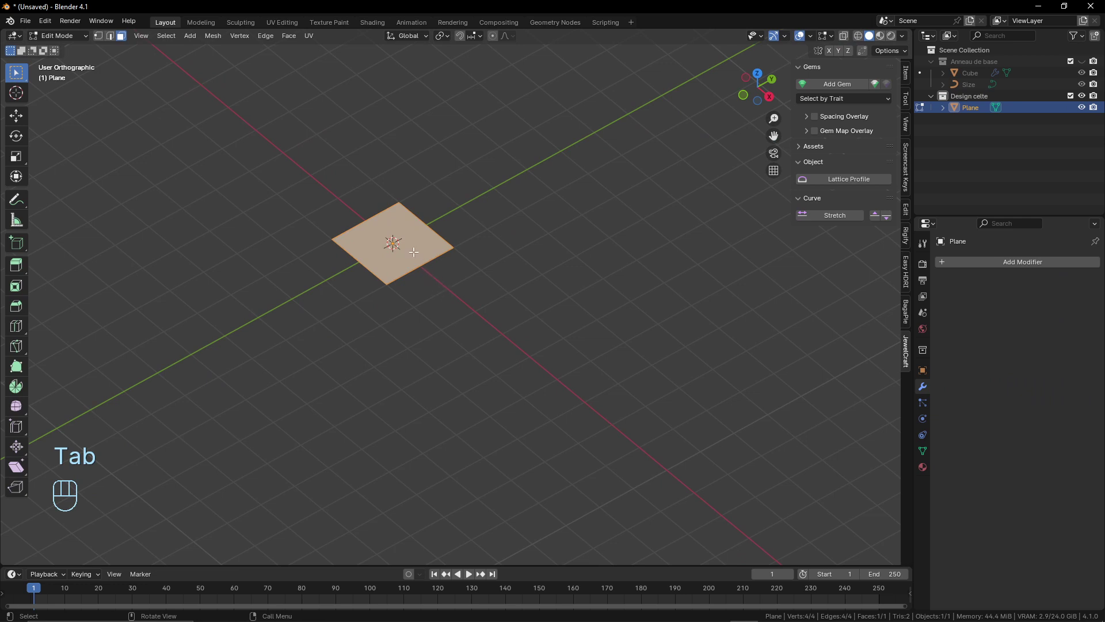
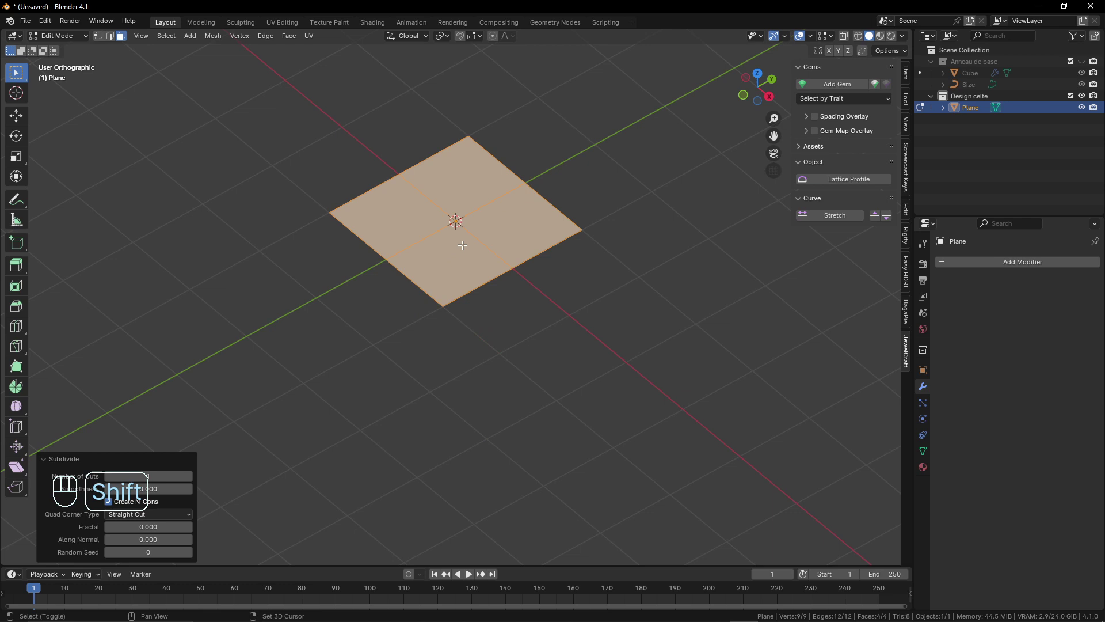
# - Subdivide the test plane twice into a finer grid and leave edit mode
pyautogui.press('shift+r')
pyautogui.middleClick(529, 360)
pyautogui.middleClick(506, 318)
pyautogui.press('shift+r')
pyautogui.middleClick(498, 252)
pyautogui.middleClick(508, 260)
pyautogui.press('Tab')
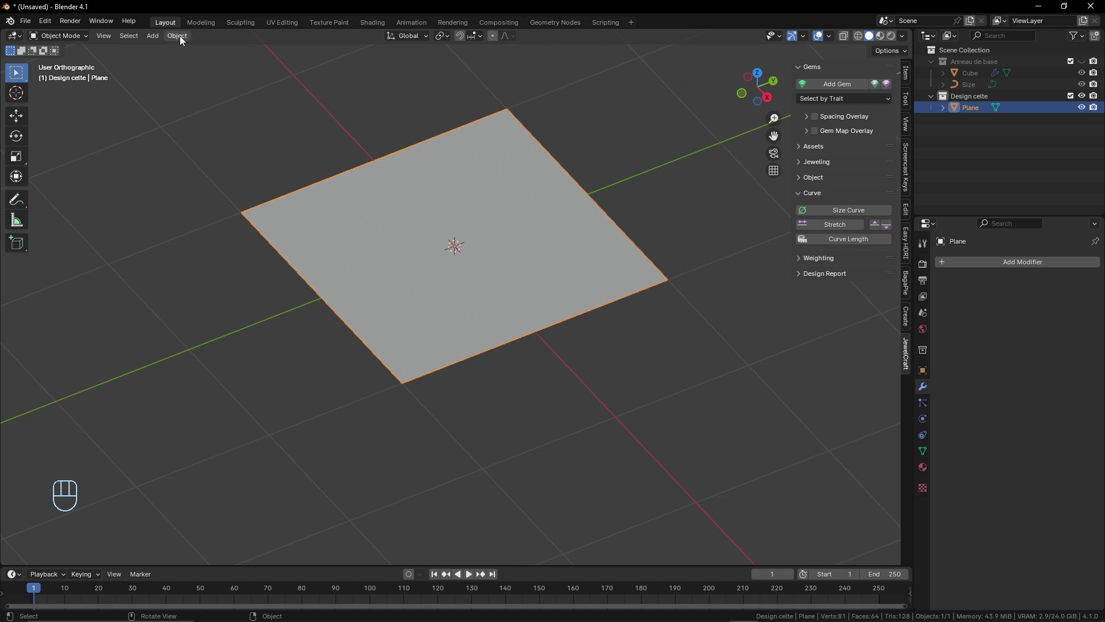
# - Generate a Celtic braid on the plane, then delete both the braid and the plane
pyautogui.moveTo(160, 40); pyautogui.dragTo(414, 368)
pyautogui.moveTo(498, 322); pyautogui.dragTo(491, 329)
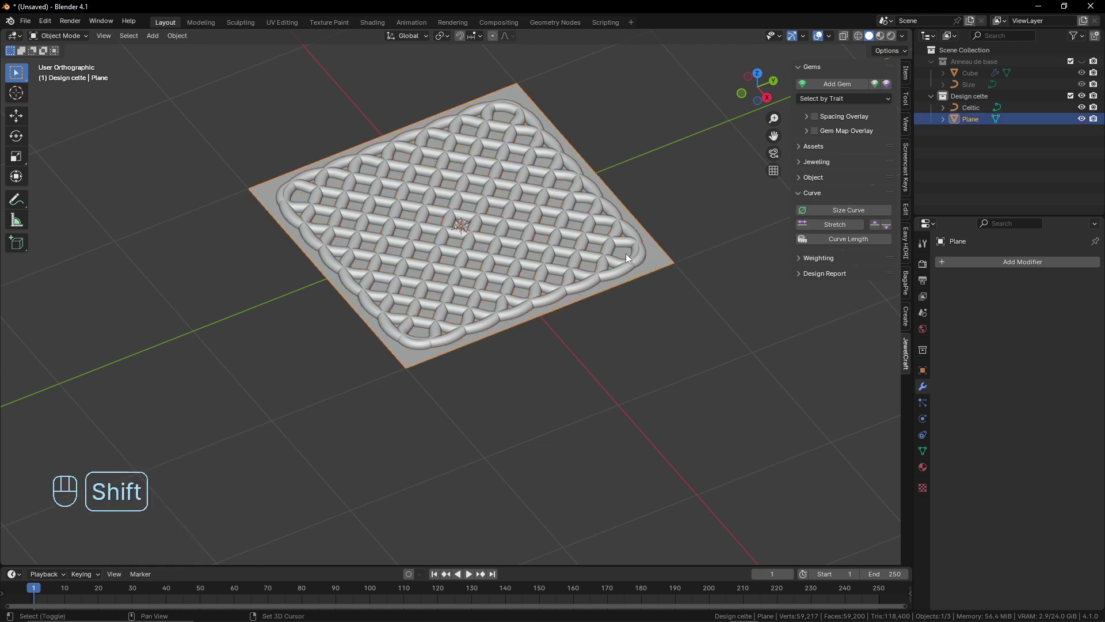
pyautogui.click(641, 263)
pyautogui.click(661, 265)
pyautogui.press('x')
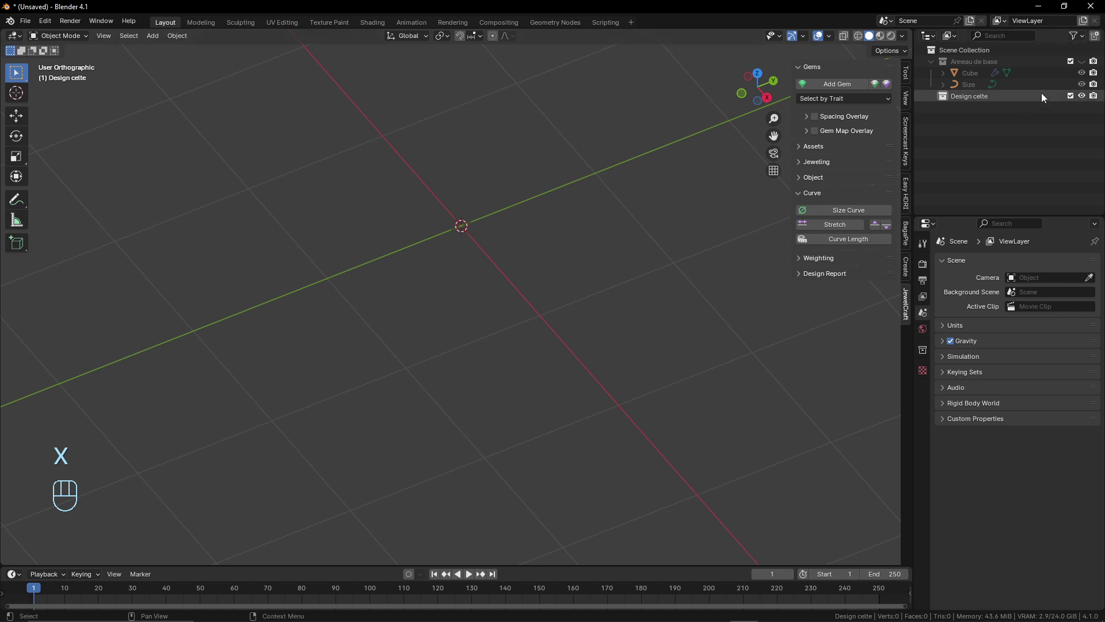
# - Show the Anneau de base ring band again and bring up the Add menu
pyautogui.click(1088, 66)
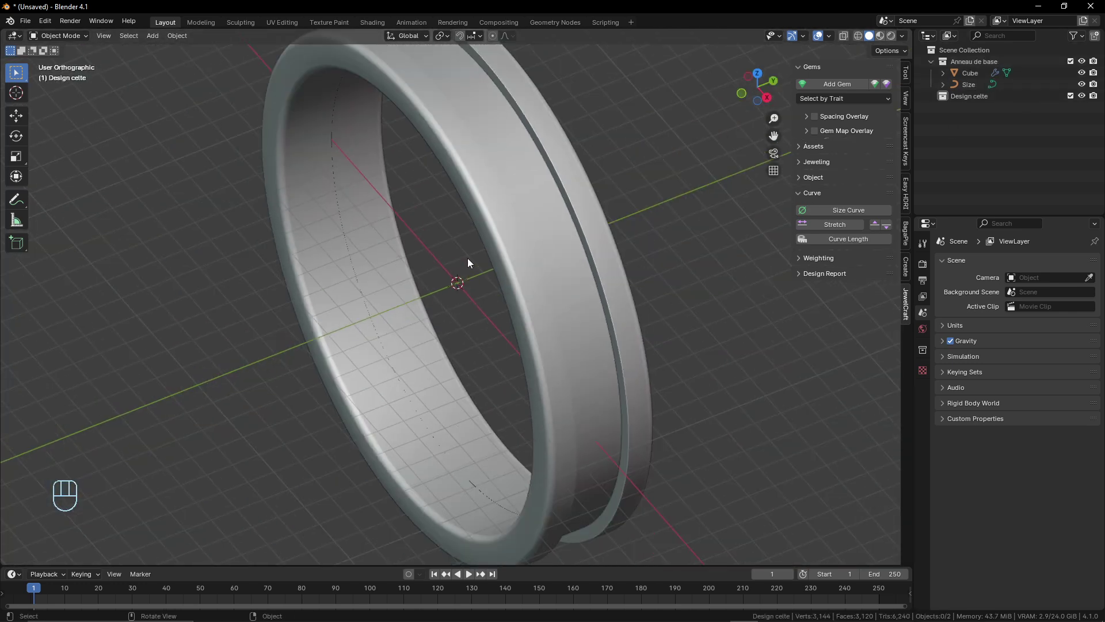
pyautogui.middleClick(472, 257)
pyautogui.middleClick(462, 199)
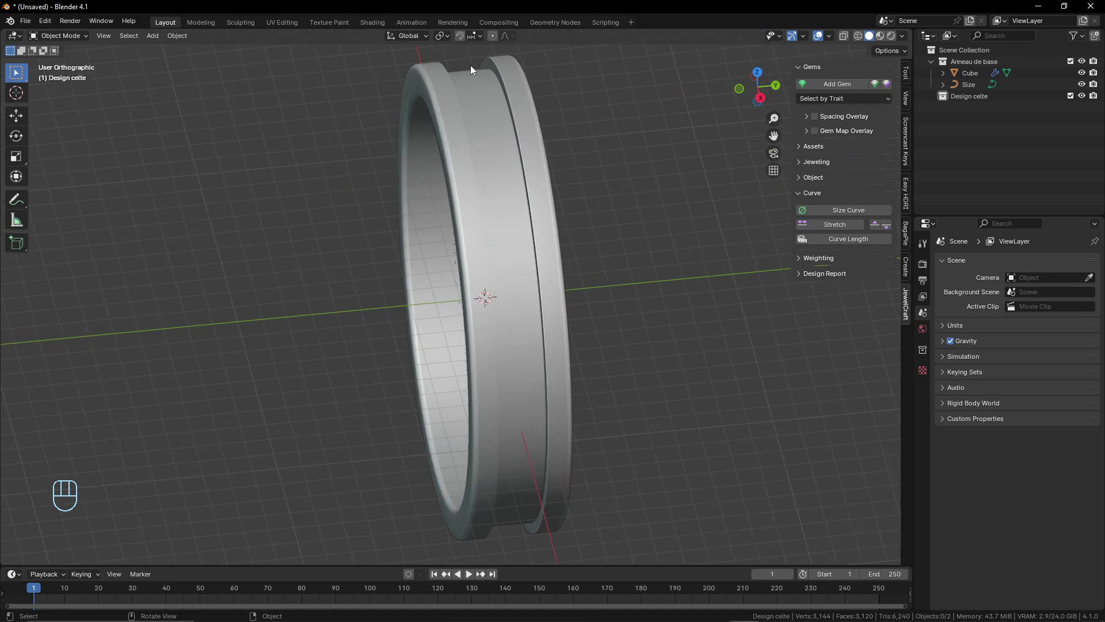
pyautogui.moveTo(492, 216); pyautogui.dragTo(492, 215)
pyautogui.moveTo(508, 239); pyautogui.dragTo(526, 247)
pyautogui.press('shift+a')
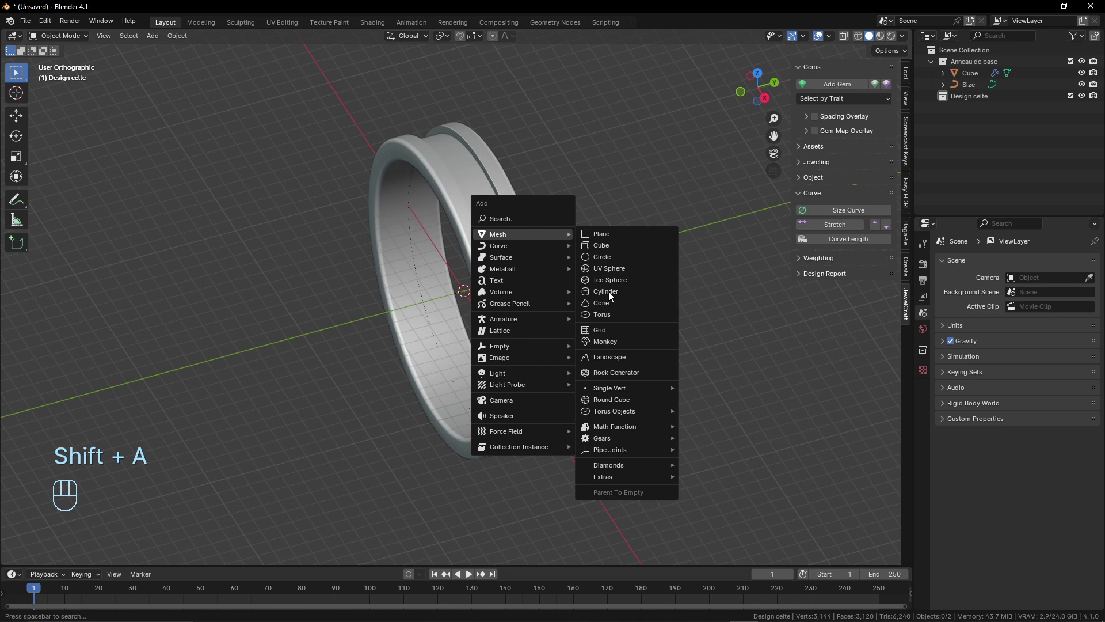
# - Add a cylinder sized and rotated to match the ring's groove, then enter edit mode
pyautogui.middleClick(462, 312)
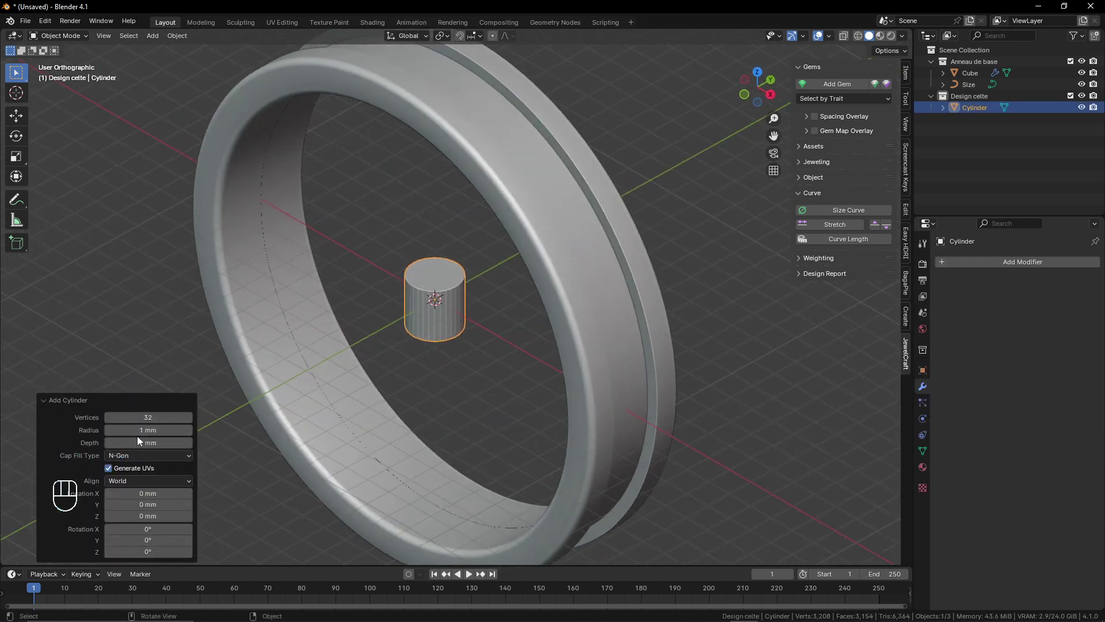
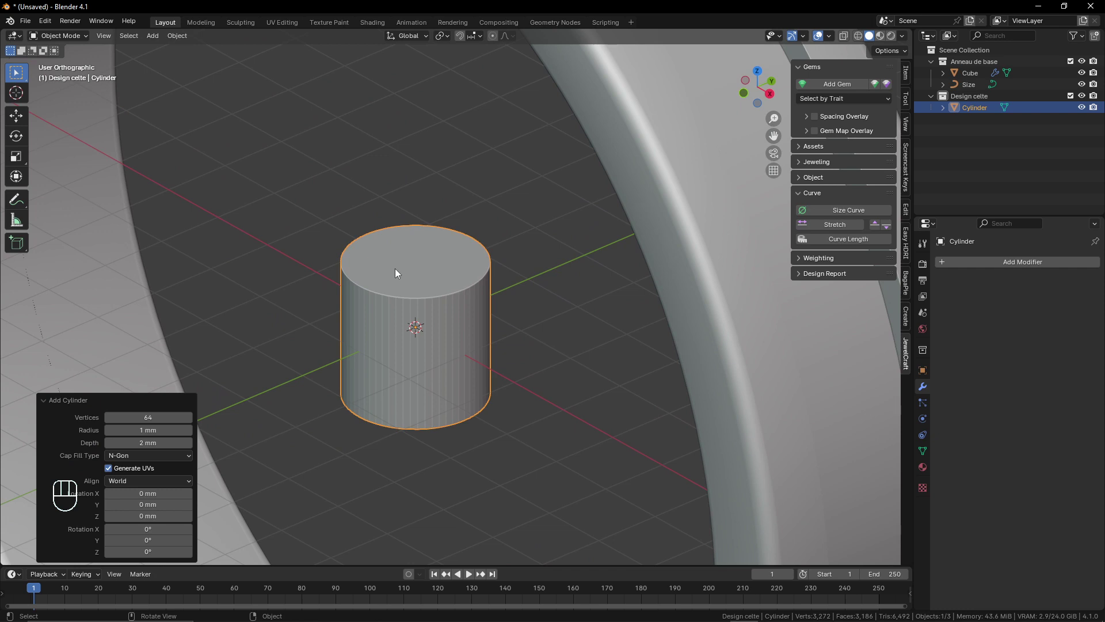
pyautogui.moveTo(166, 463); pyautogui.dragTo(270, 427)
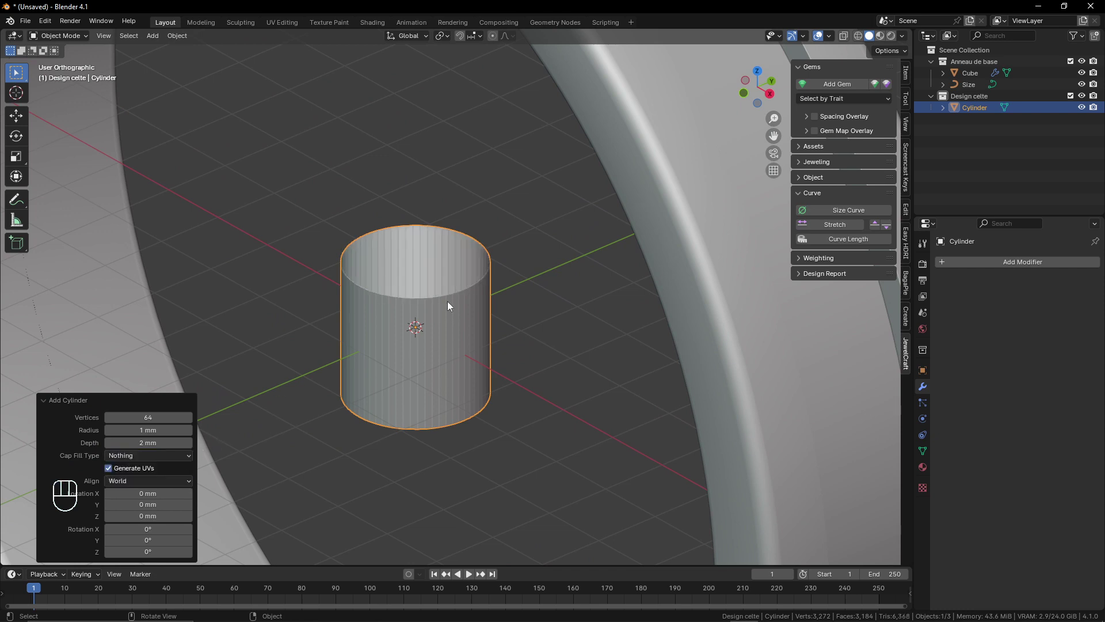
pyautogui.moveTo(450, 354); pyautogui.dragTo(493, 353)
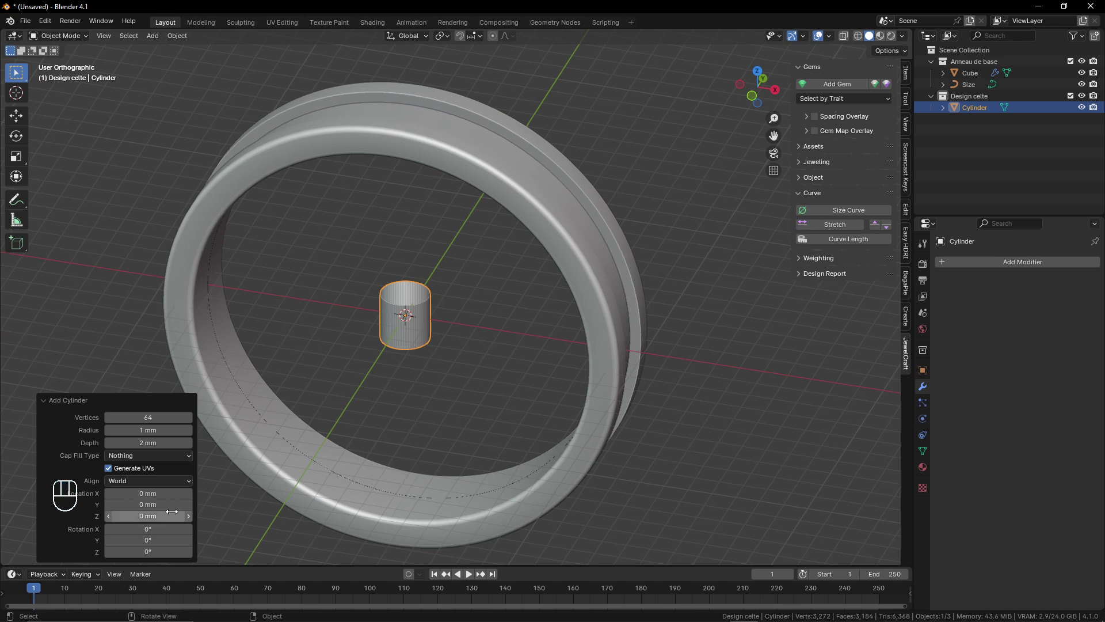
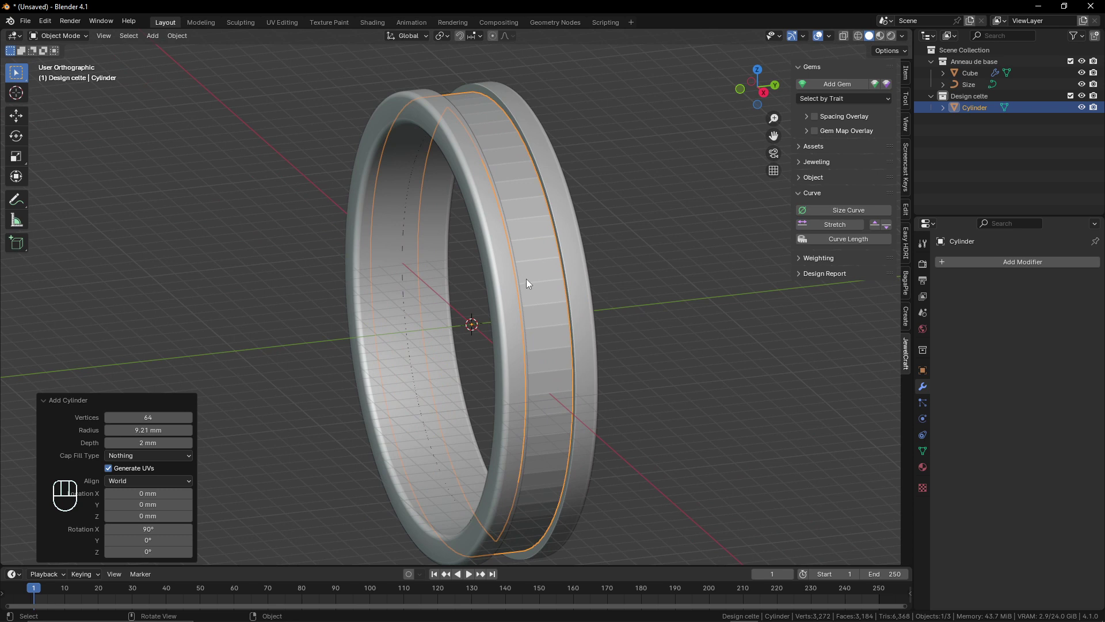
pyautogui.press('Tab')
# - Add loop cuts around the cylinder's side wall with Ctrl+R
pyautogui.moveTo(554, 197); pyautogui.dragTo(536, 201)
pyautogui.press('ctrl+r')
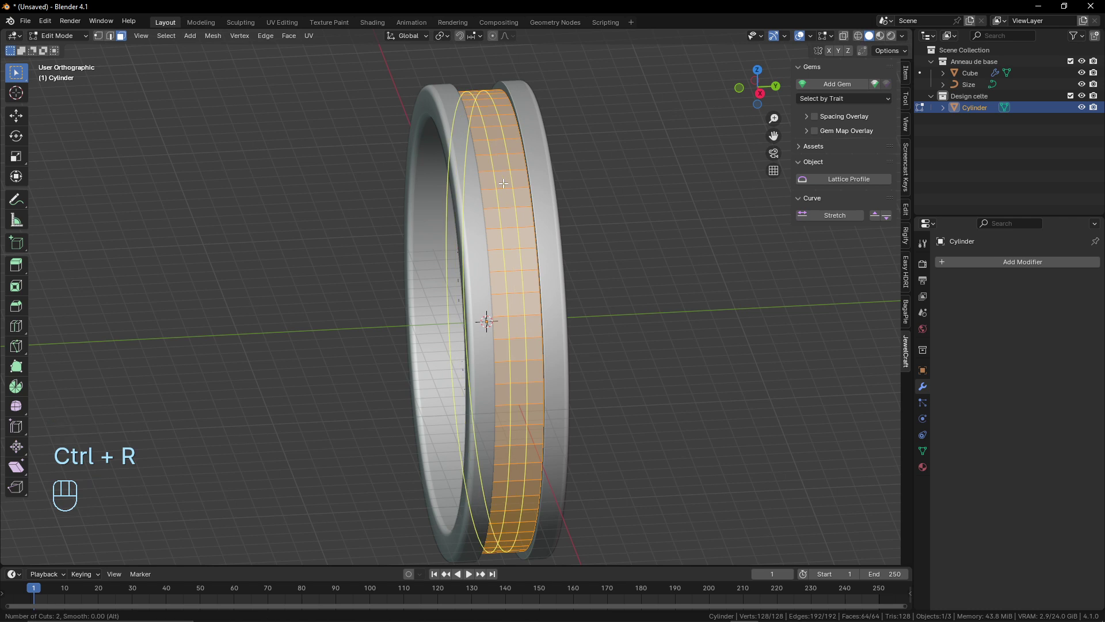
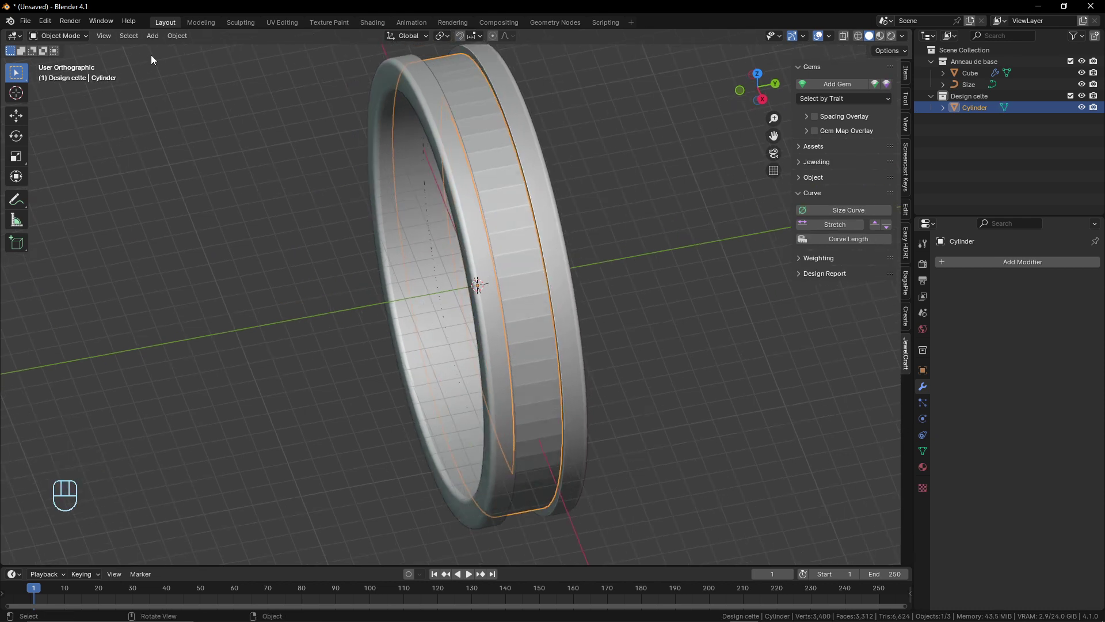
pyautogui.moveTo(182, 40); pyautogui.dragTo(154, 121)
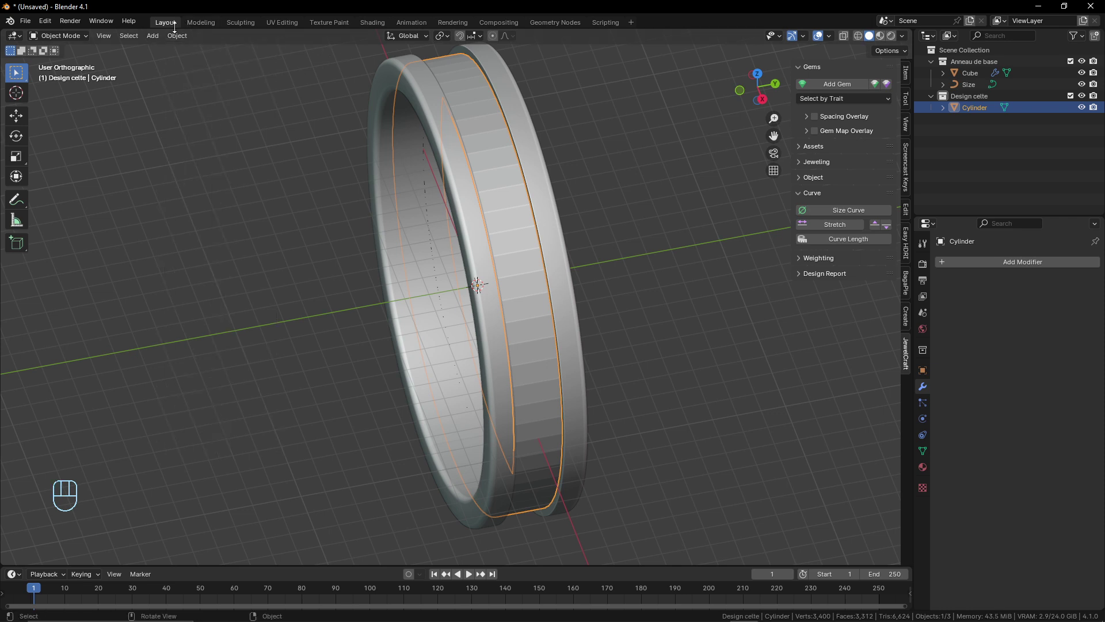
pyautogui.moveTo(155, 41); pyautogui.dragTo(377, 368)
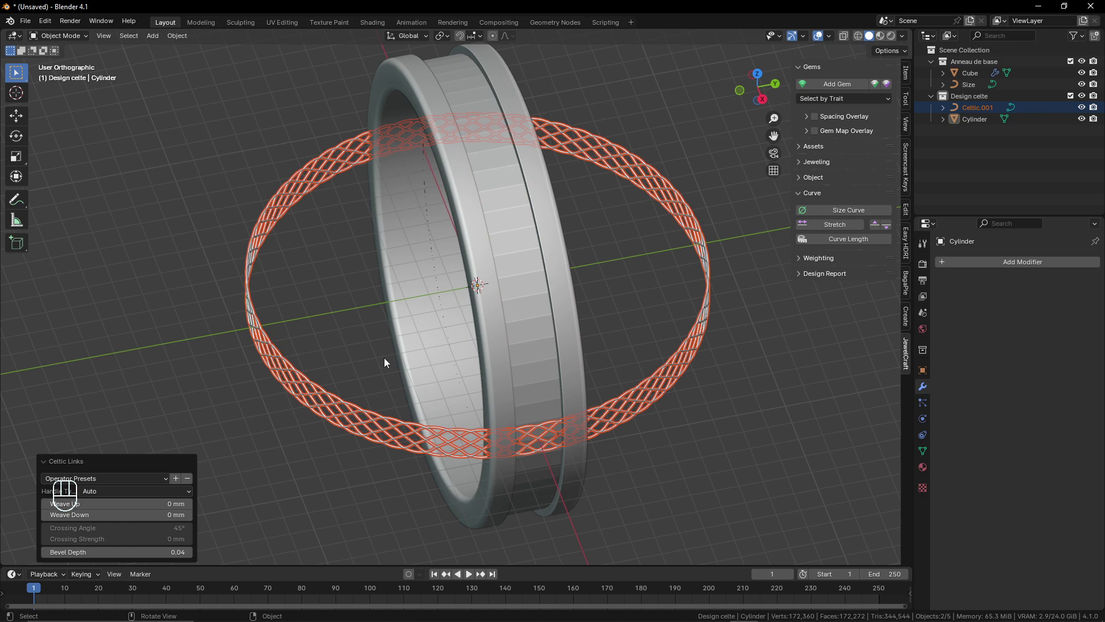
pyautogui.moveTo(471, 307); pyautogui.dragTo(495, 316)
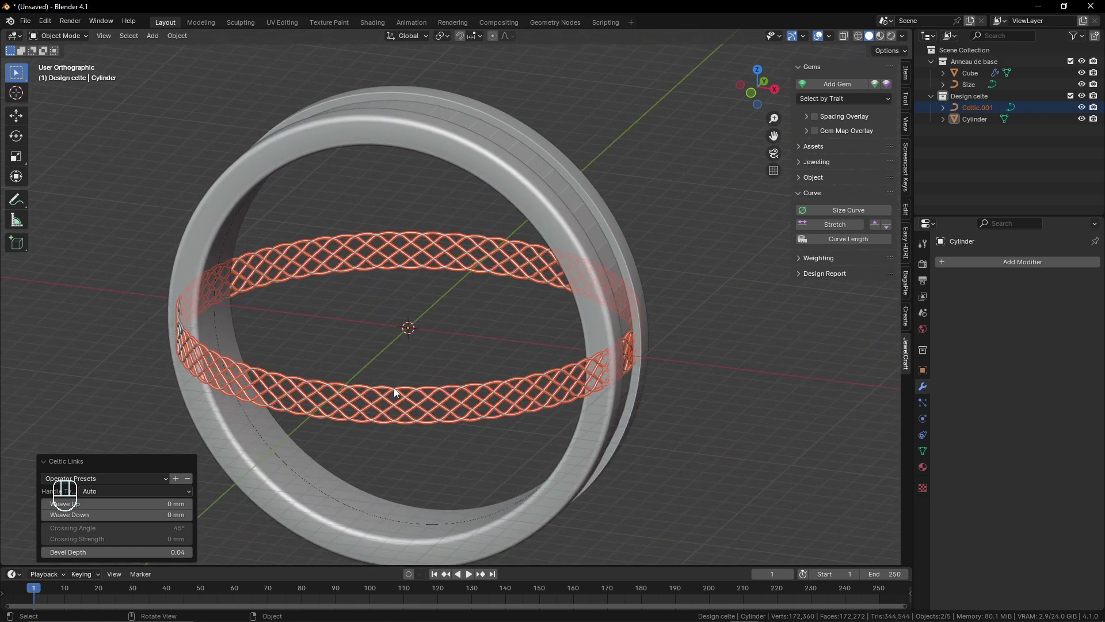
pyautogui.press('x')
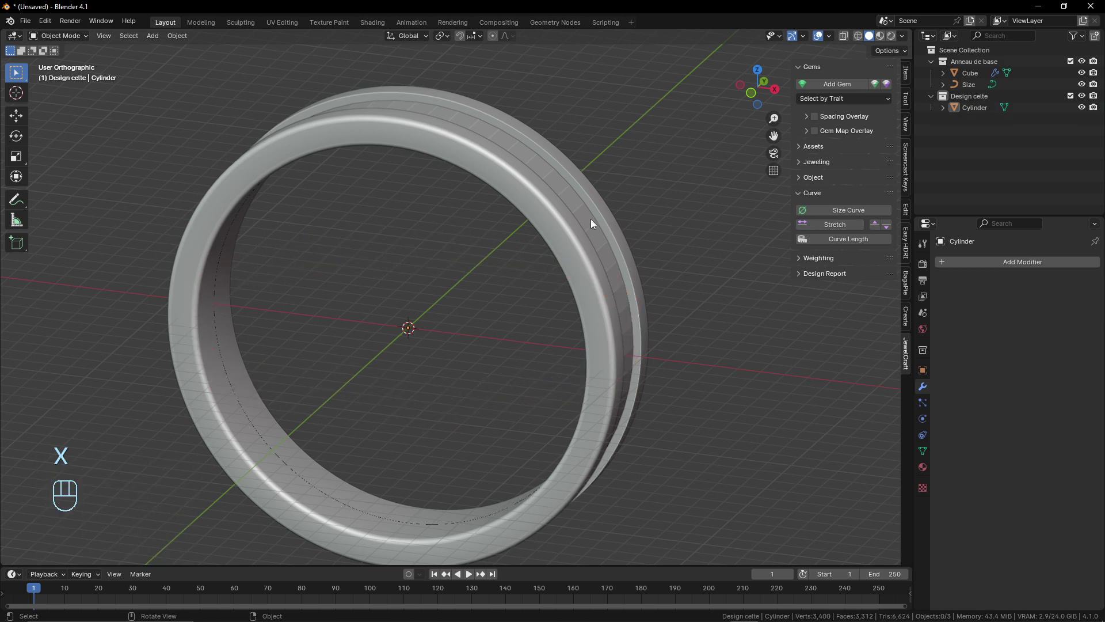
# - Show the cylinder's transform in the Item panel and apply its rotation to zero
pyautogui.moveTo(570, 226); pyautogui.dragTo(528, 231)
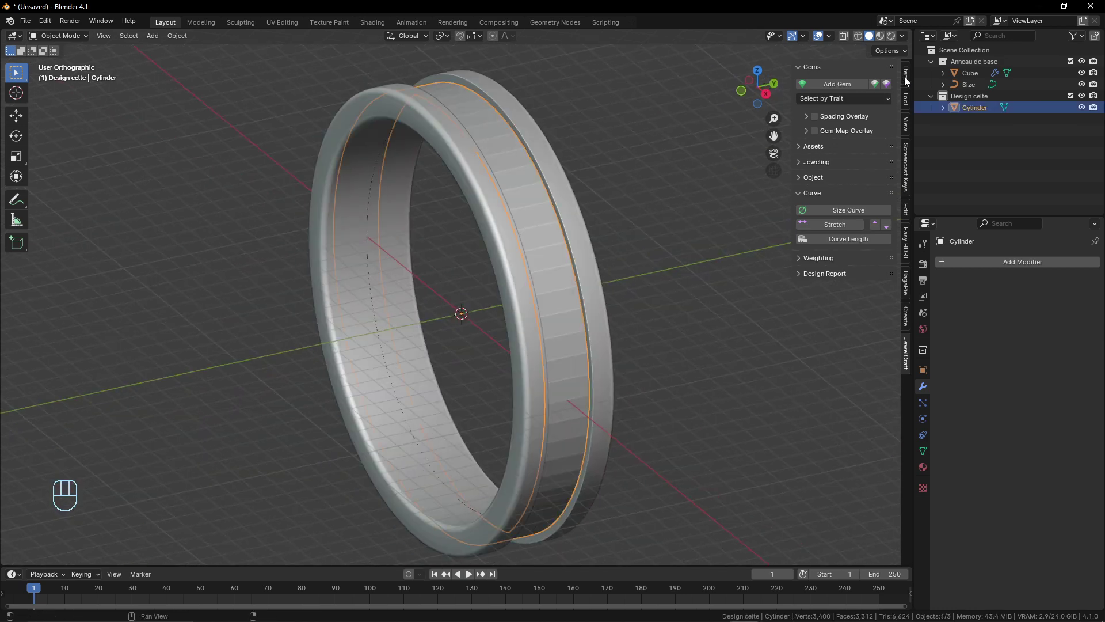
pyautogui.click(910, 77)
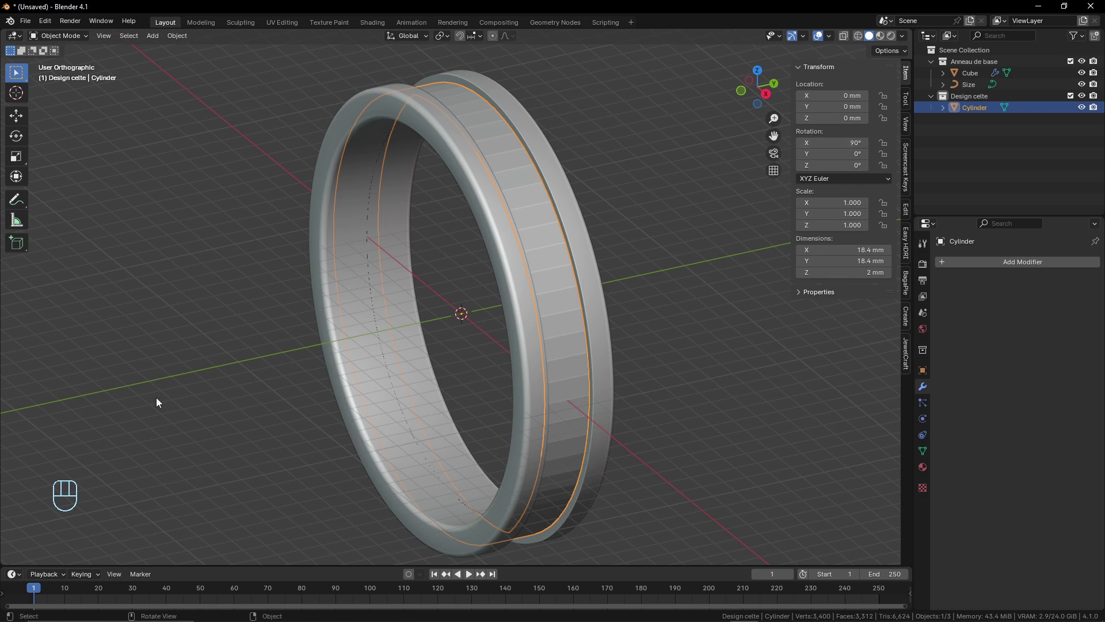
pyautogui.middleClick(522, 303)
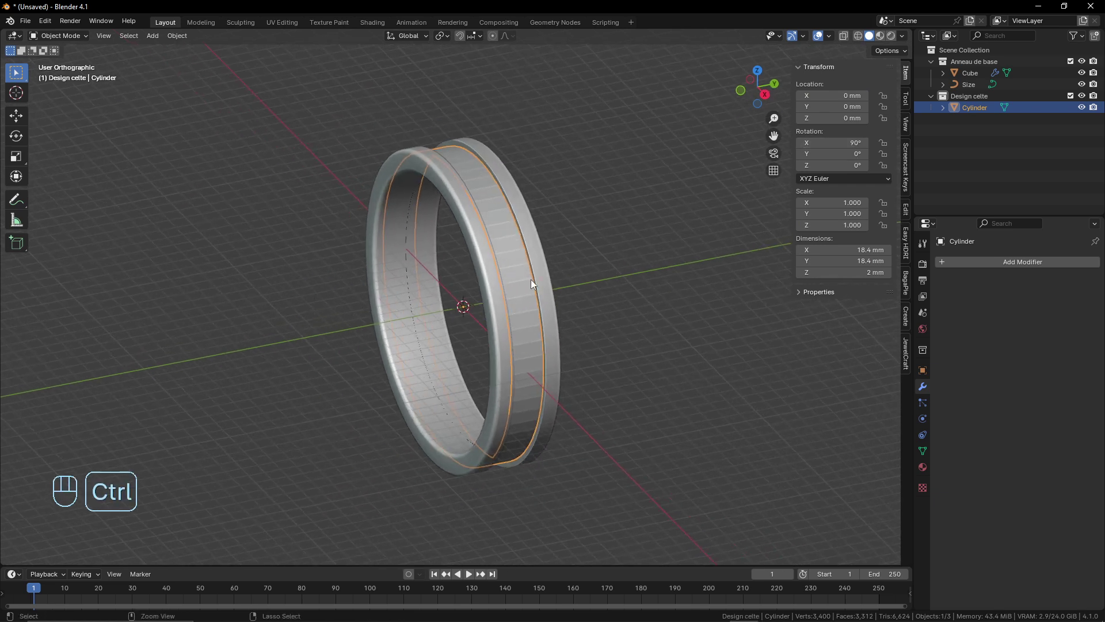
pyautogui.press('ctrl+a')
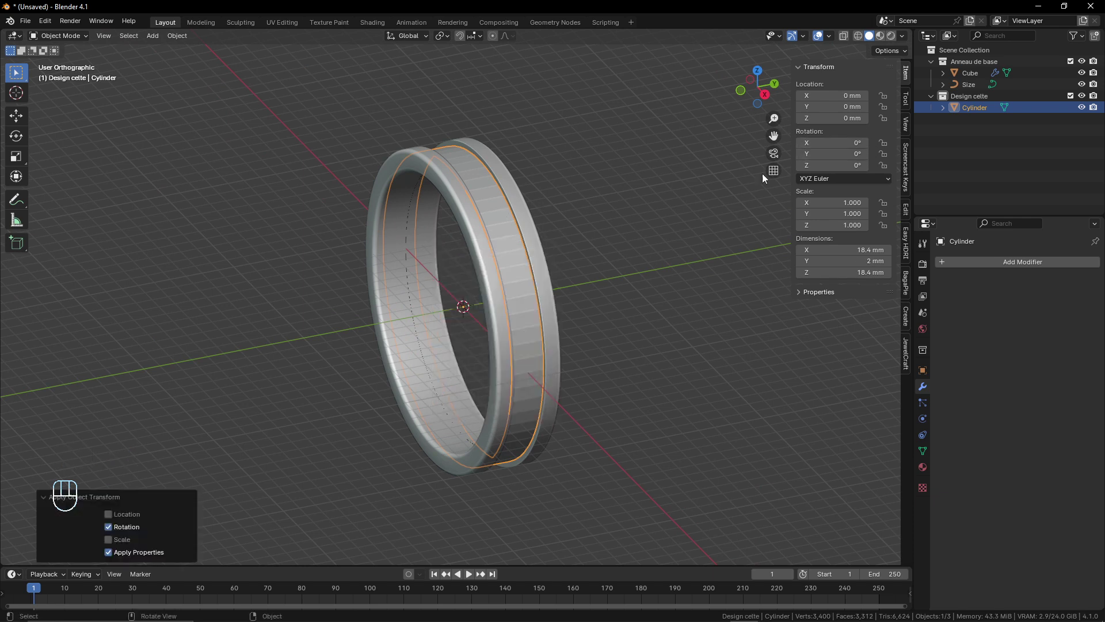
pyautogui.middleClick(559, 265)
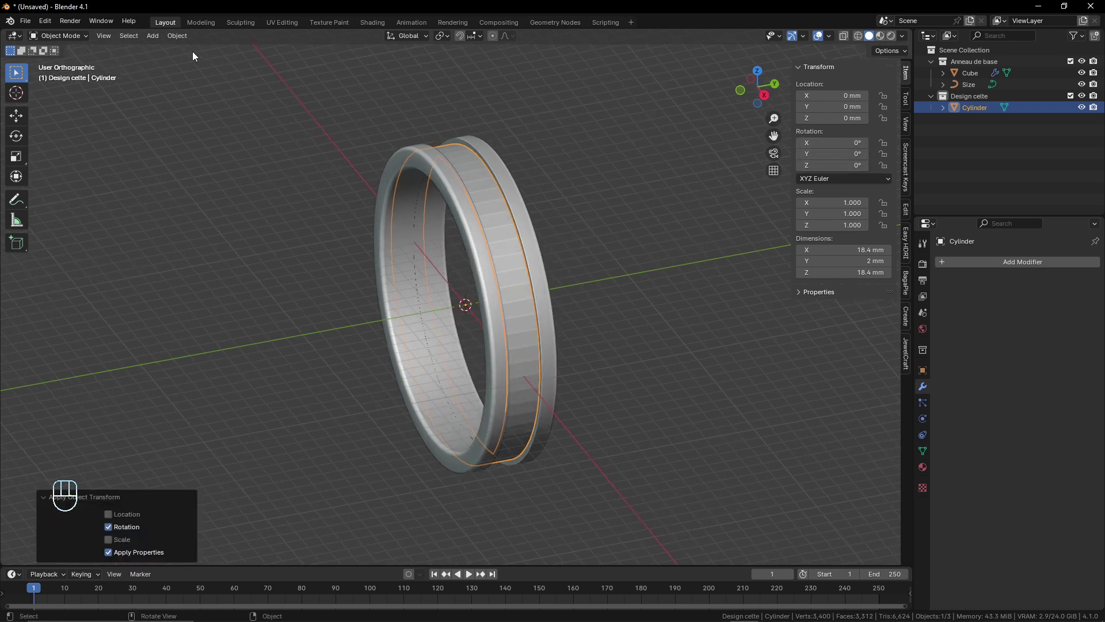
pyautogui.moveTo(162, 40); pyautogui.dragTo(382, 371)
pyautogui.middleClick(556, 209)
pyautogui.middleClick(535, 163)
pyautogui.middleClick(501, 159)
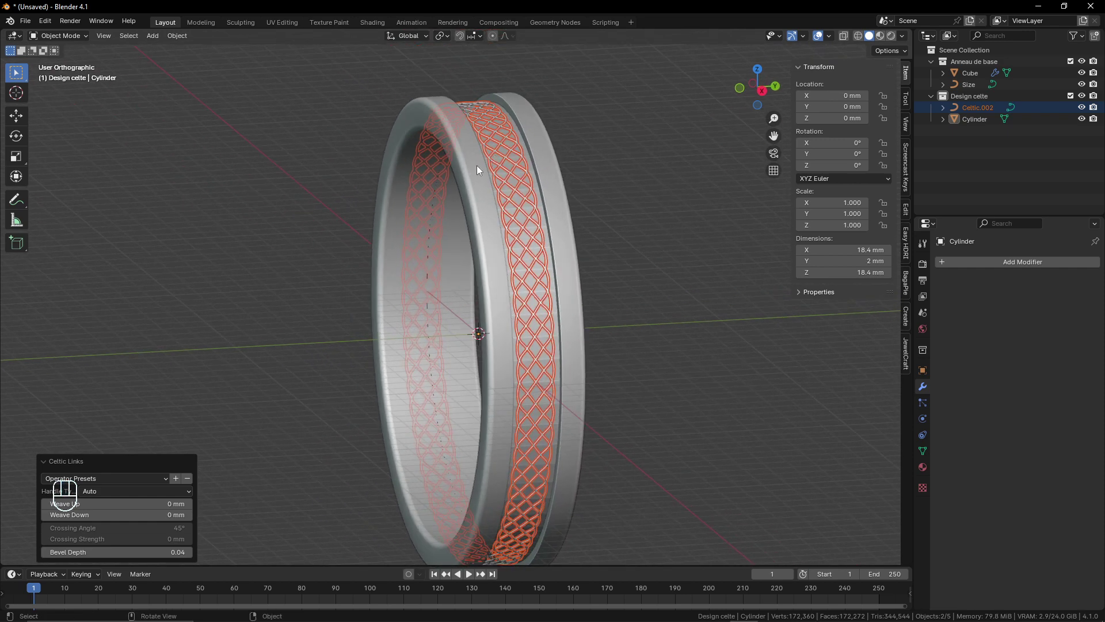
pyautogui.moveTo(467, 172); pyautogui.dragTo(470, 174)
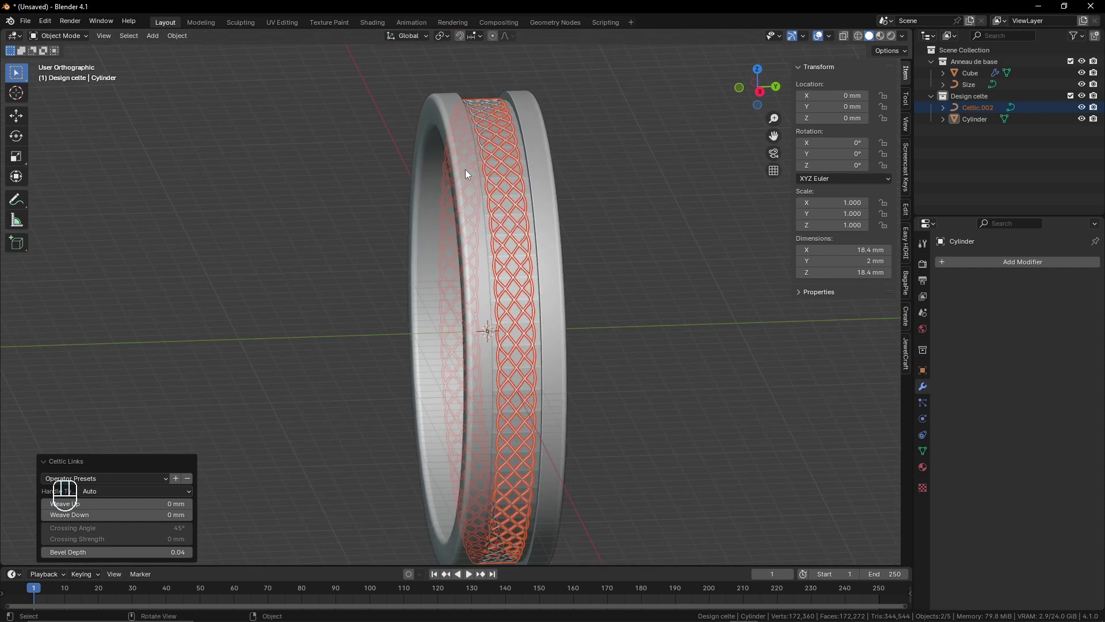
pyautogui.moveTo(535, 148); pyautogui.dragTo(527, 164)
pyautogui.middleClick(549, 132)
pyautogui.middleClick(530, 195)
pyautogui.middleClick(631, 188)
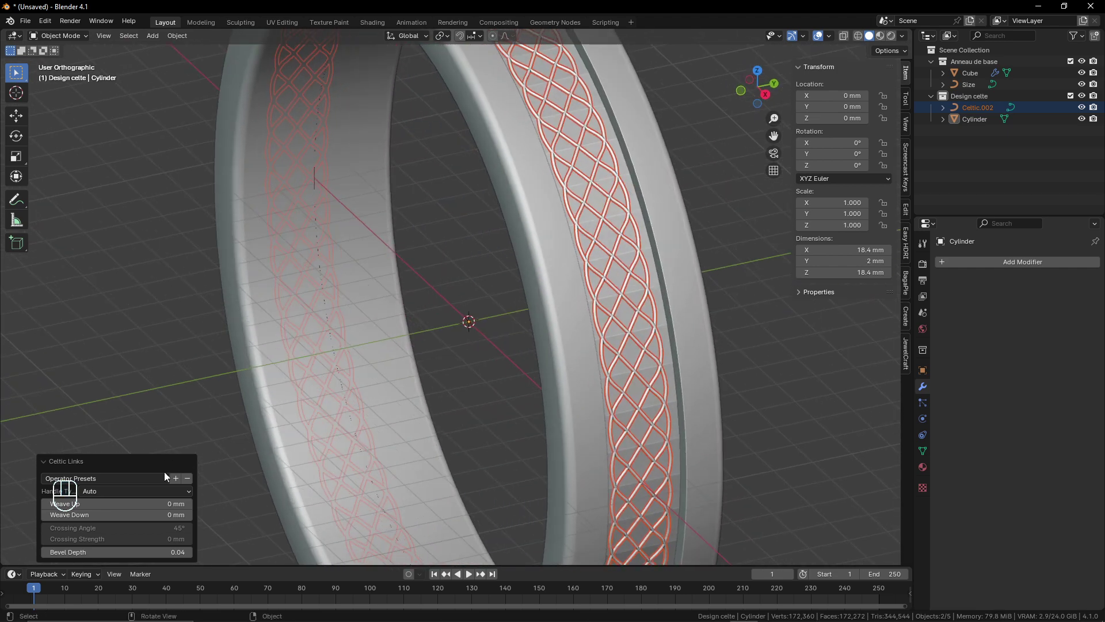
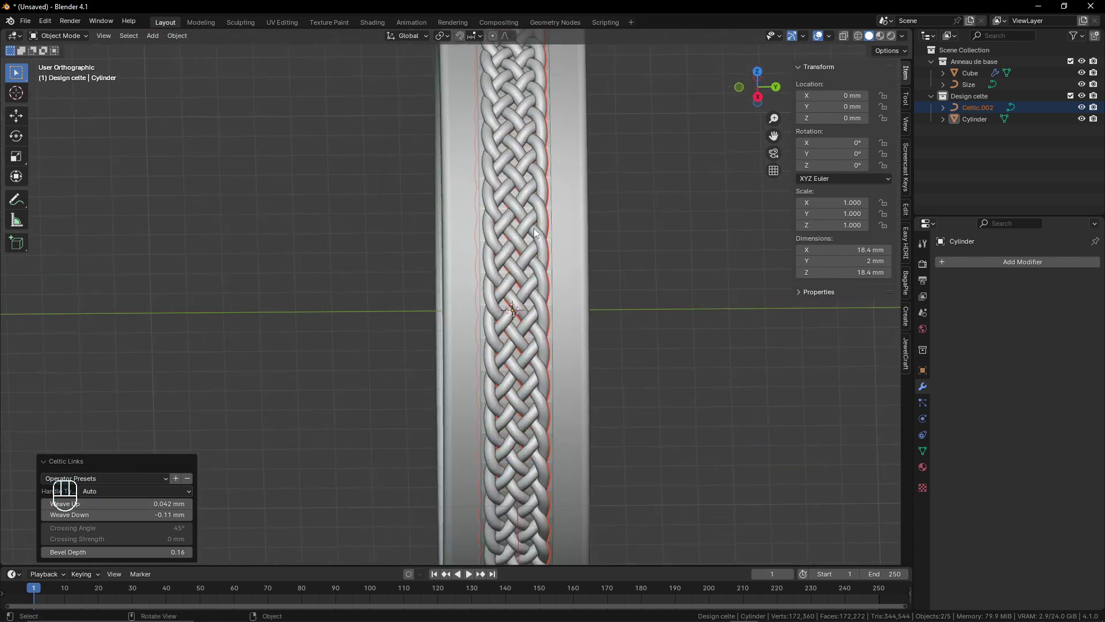
# - Check the braid in the groove from front and side views, then orbit along the band
pyautogui.moveTo(553, 199); pyautogui.dragTo(582, 171)
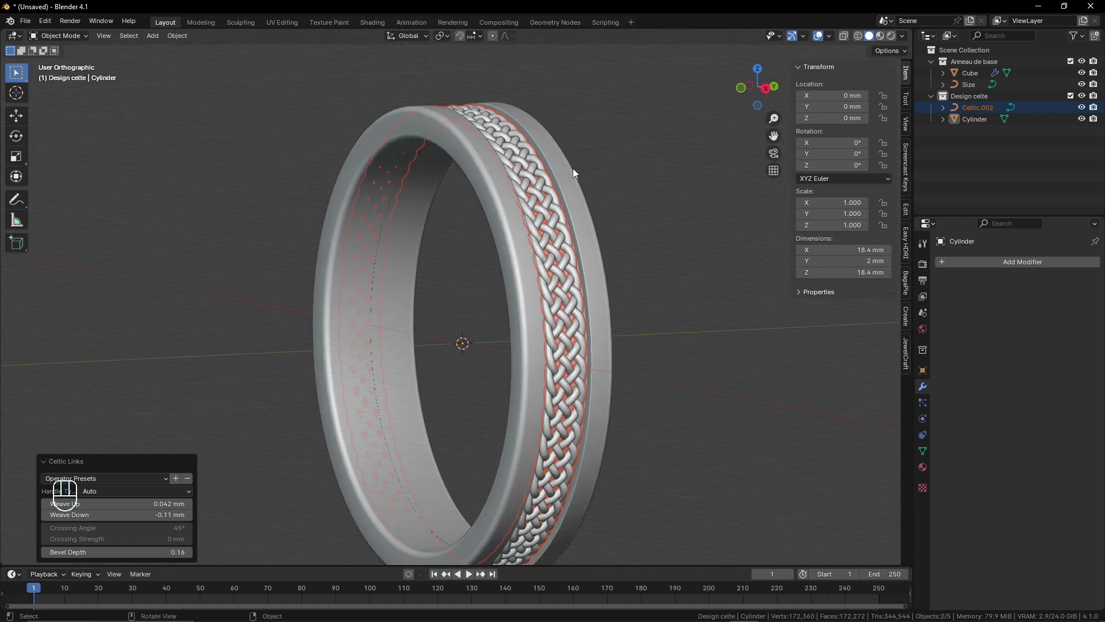
pyautogui.middleClick(567, 171)
pyautogui.press('KP_1')
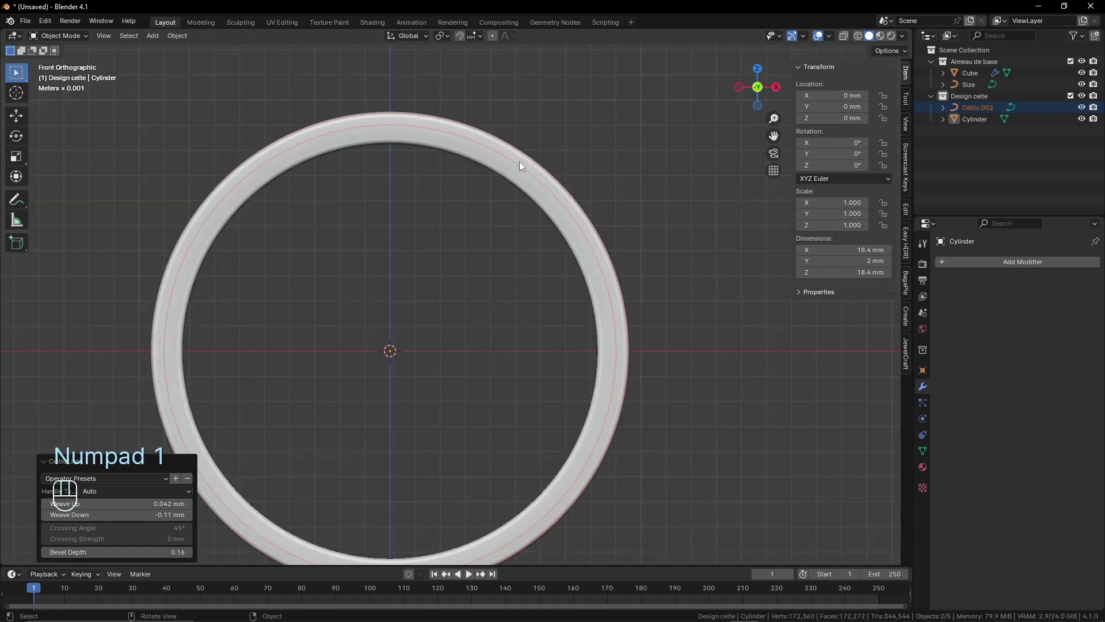
pyautogui.press('KP_3')
pyautogui.middleClick(506, 391)
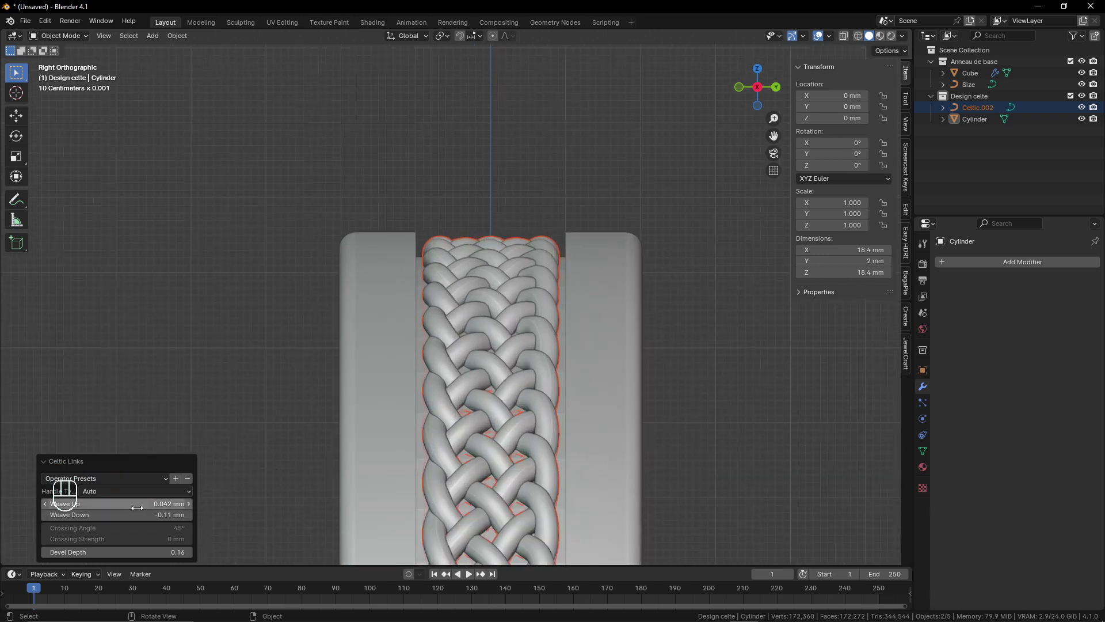
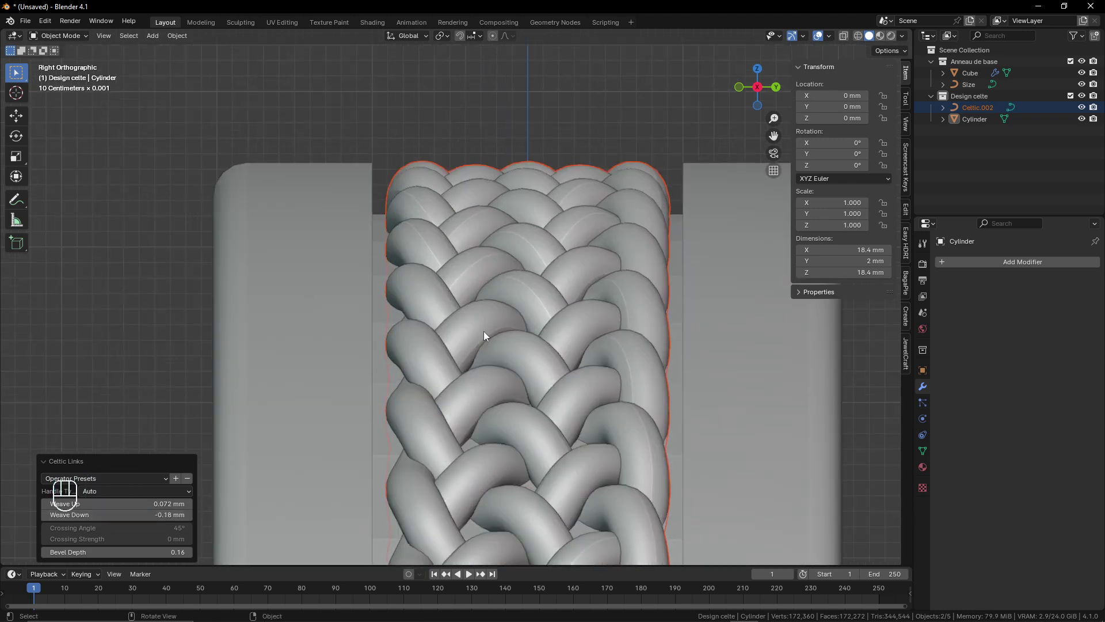
pyautogui.moveTo(515, 391); pyautogui.dragTo(493, 273)
pyautogui.moveTo(505, 224); pyautogui.dragTo(529, 227)
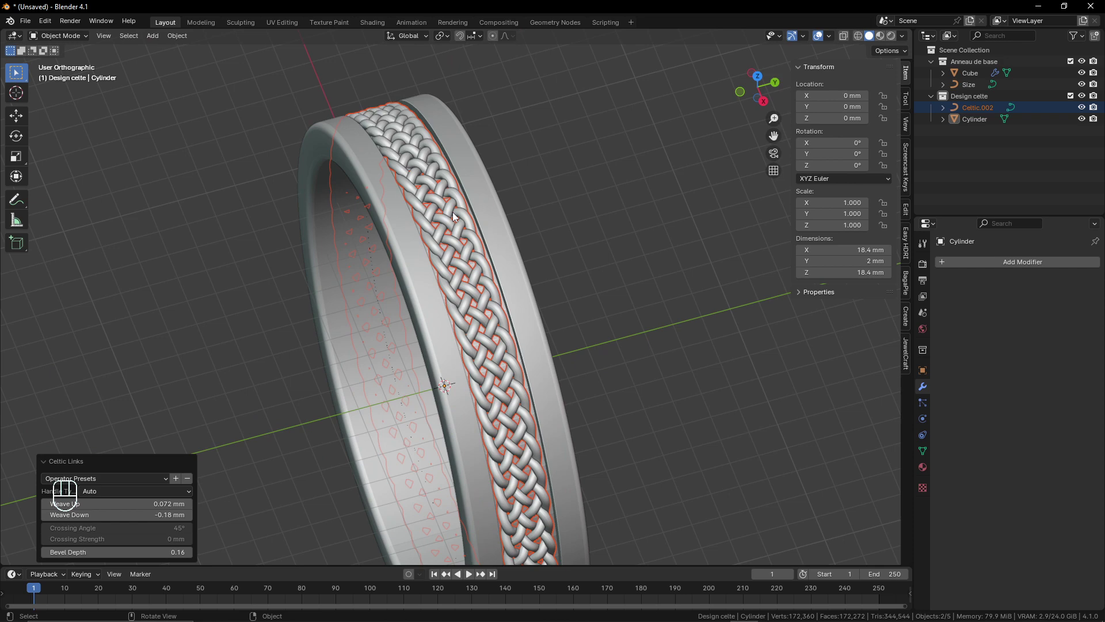
pyautogui.moveTo(451, 212); pyautogui.dragTo(447, 198)
pyautogui.middleClick(470, 251)
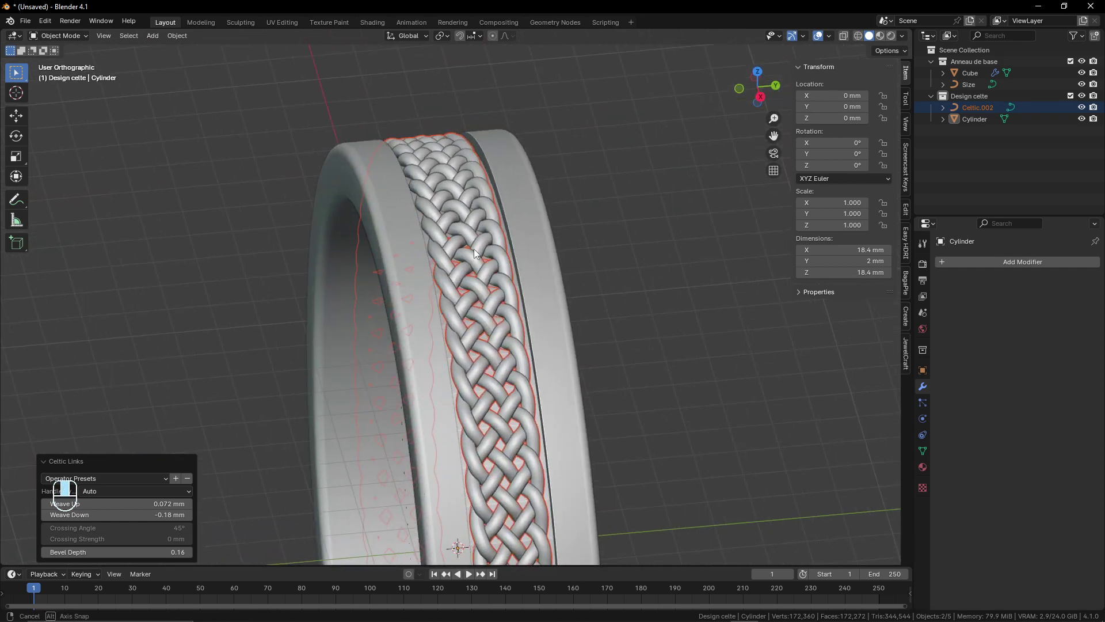
# - Select the Celtic.002 braid curve and hide the helper Cylinder in the viewport
pyautogui.click(433, 239)
pyautogui.moveTo(435, 244); pyautogui.dragTo(429, 248)
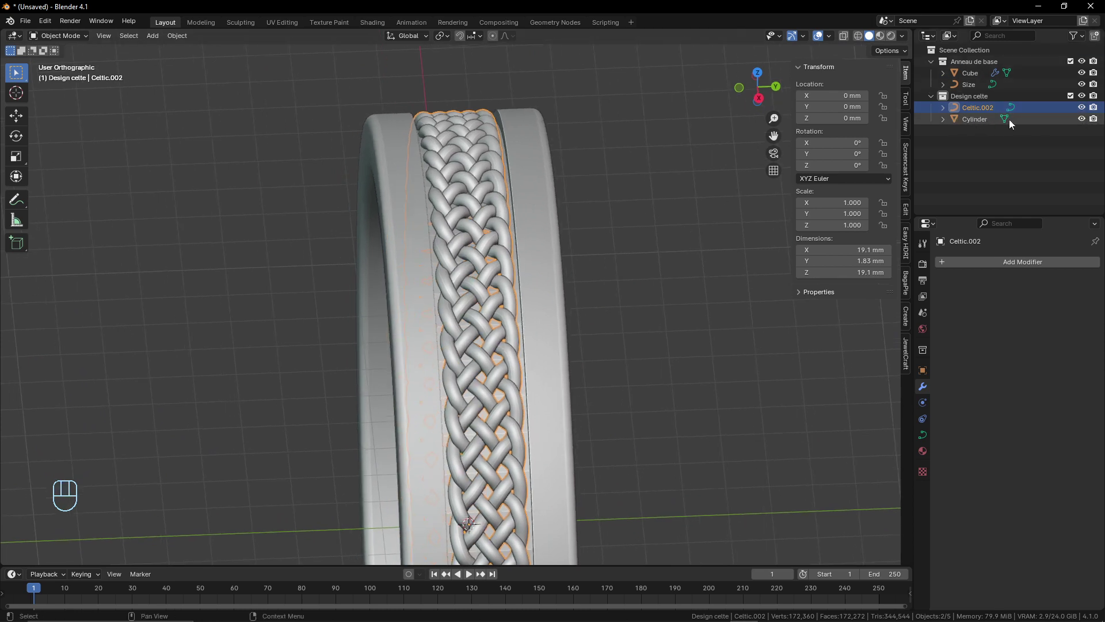
pyautogui.click(1086, 123)
pyautogui.click(1097, 123)
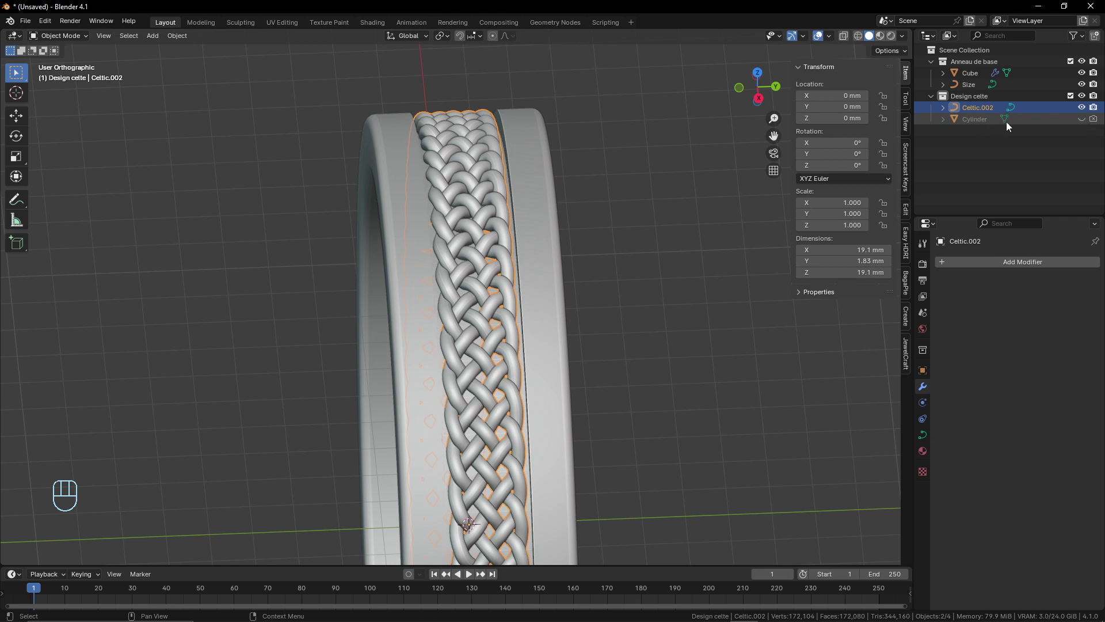
pyautogui.middleClick(563, 219)
pyautogui.click(497, 165)
pyautogui.middleClick(519, 204)
# - Scale the braid's points along Y so it spans the groove, about 2.18 mm wide
pyautogui.press('Tab')
pyautogui.middleClick(521, 187)
pyautogui.middleClick(518, 169)
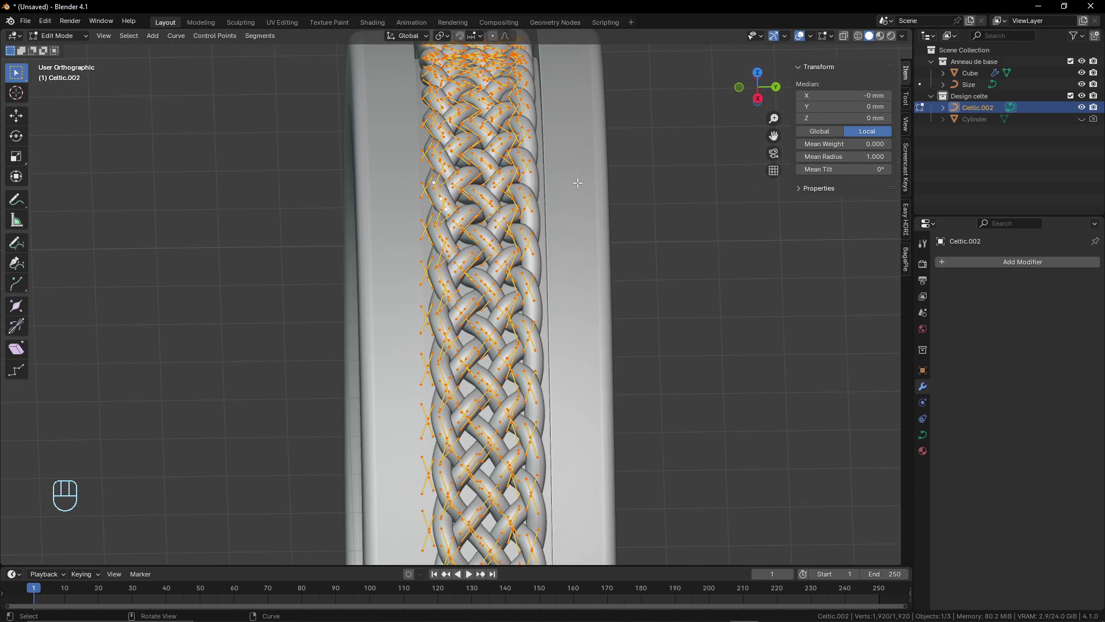
pyautogui.press('s')
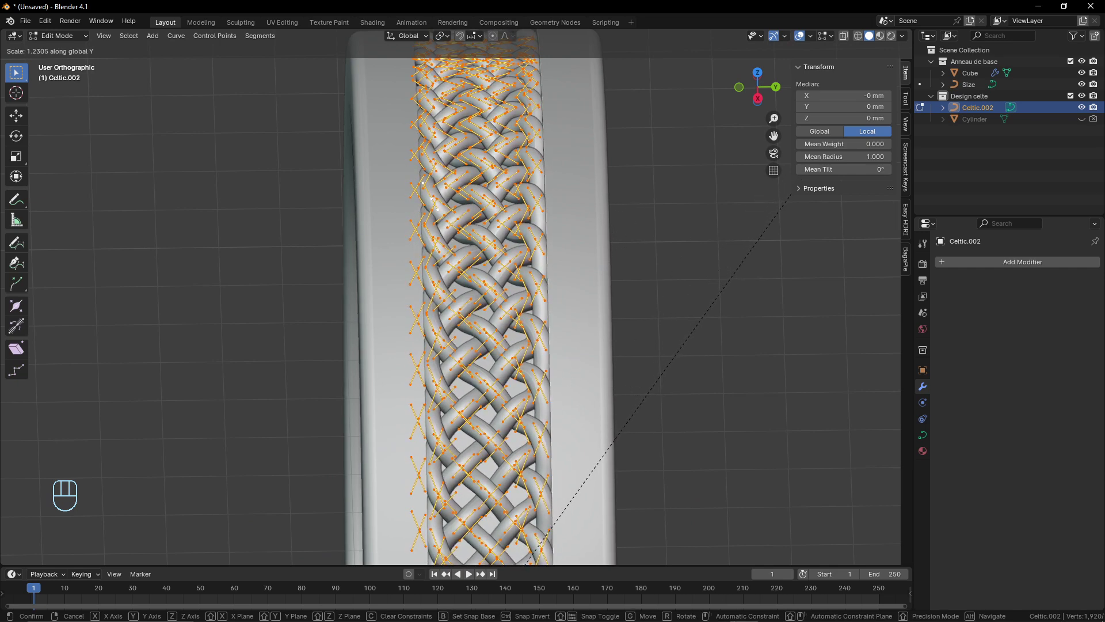
pyautogui.press('Tab')
pyautogui.moveTo(543, 229); pyautogui.dragTo(547, 244)
pyautogui.moveTo(530, 259); pyautogui.dragTo(526, 258)
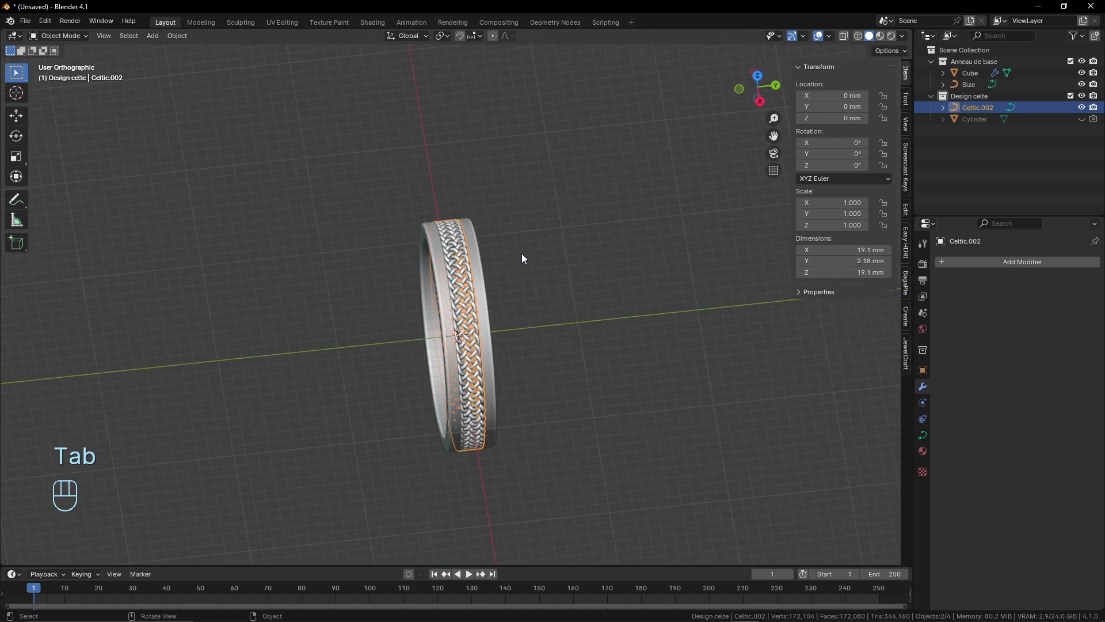
# - Leave point editing and inspect the widened braid seated in the groove
pyautogui.press('alt+a')
pyautogui.moveTo(525, 280); pyautogui.dragTo(512, 287)
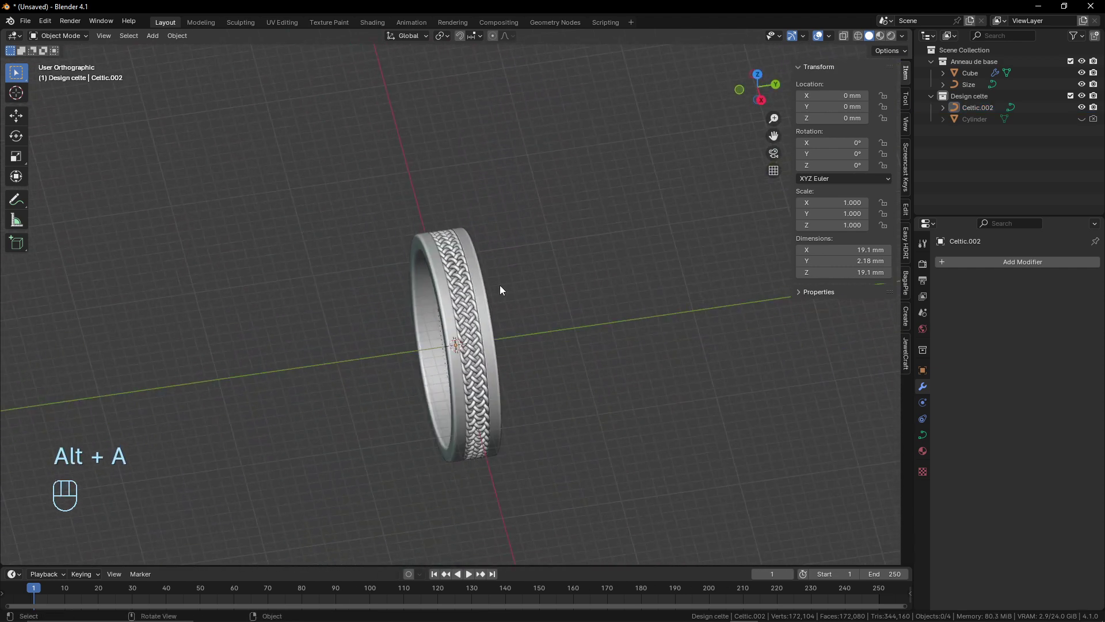
pyautogui.moveTo(494, 274); pyautogui.dragTo(488, 259)
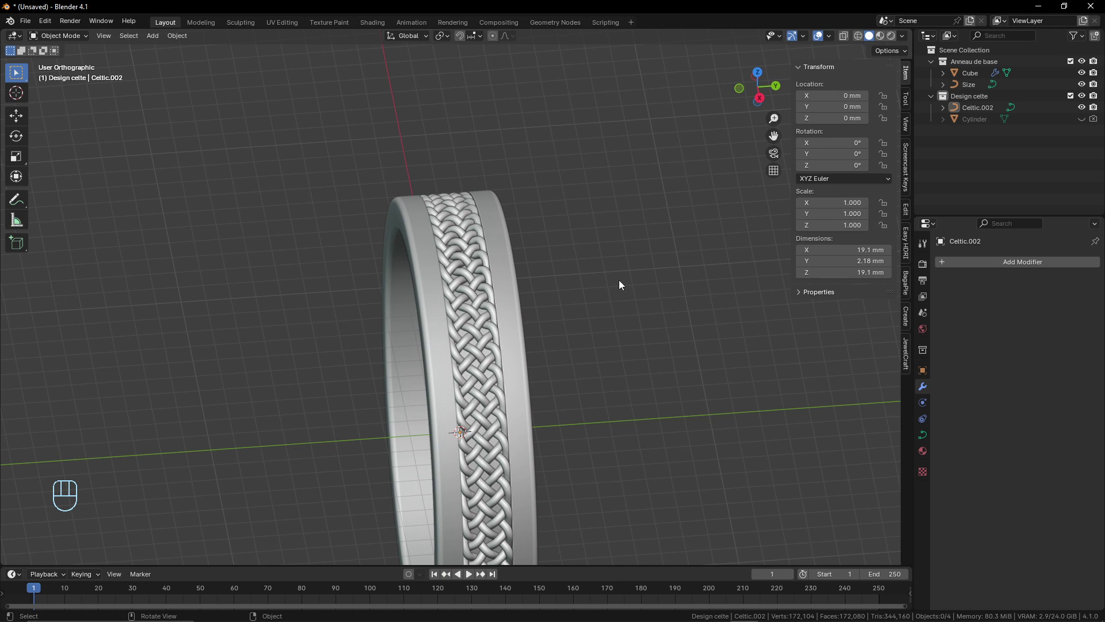
# - Add a round gem with JewelCraft and move it onto the top of the band in side view
pyautogui.click(911, 348)
pyautogui.moveTo(575, 289); pyautogui.dragTo(607, 309)
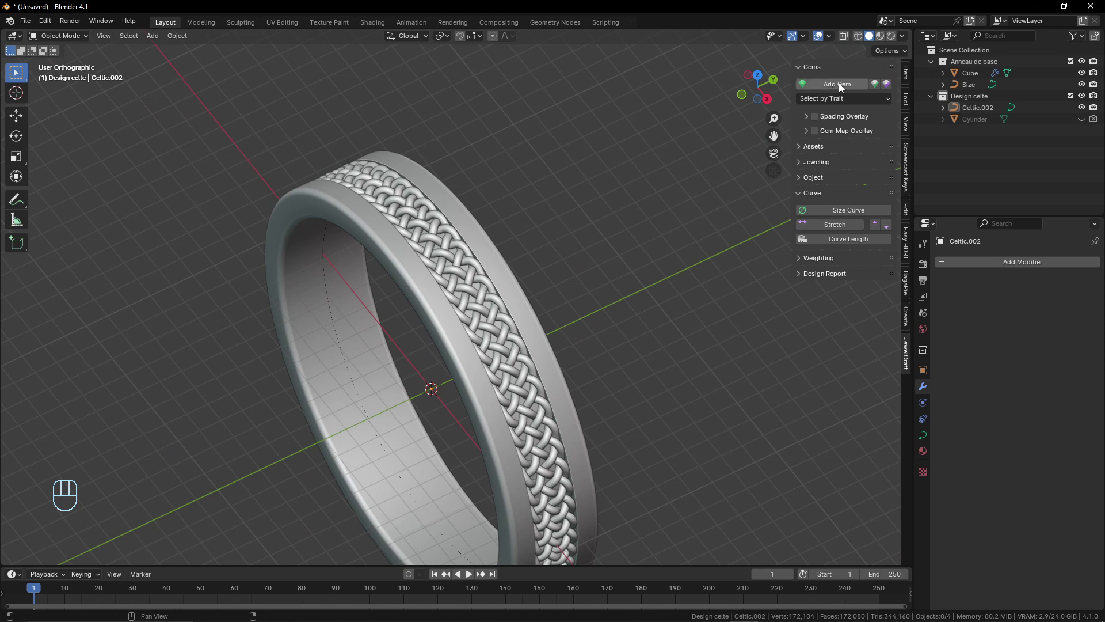
pyautogui.moveTo(843, 88); pyautogui.dragTo(830, 206)
pyautogui.moveTo(406, 366); pyautogui.dragTo(440, 359)
pyautogui.middleClick(401, 435)
pyautogui.press('KP_3')
pyautogui.press('g')
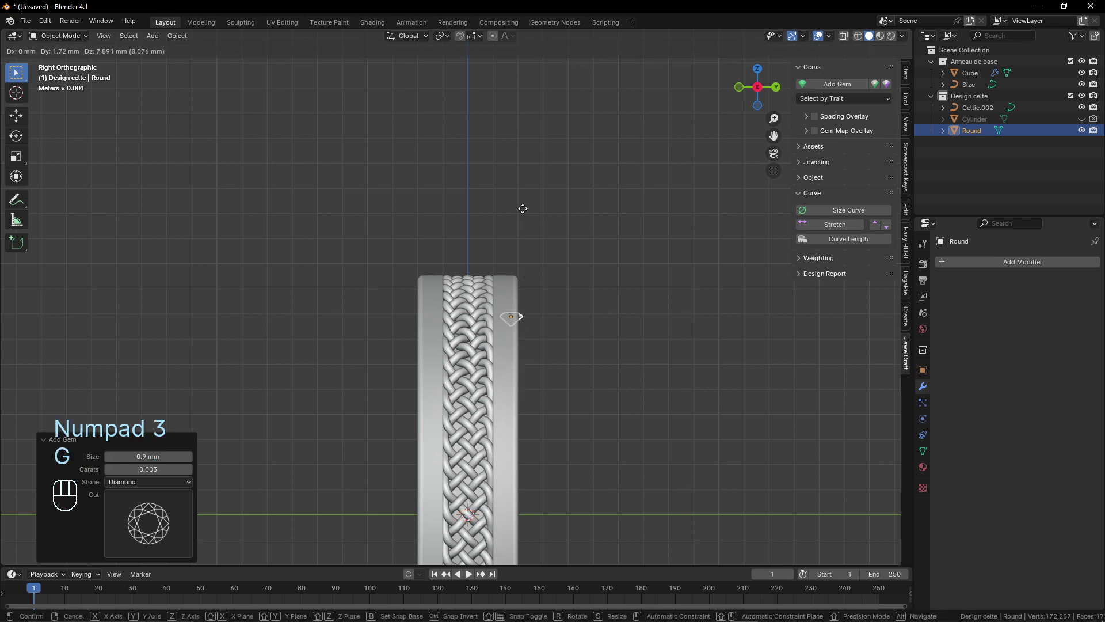
pyautogui.moveTo(524, 265); pyautogui.dragTo(473, 291)
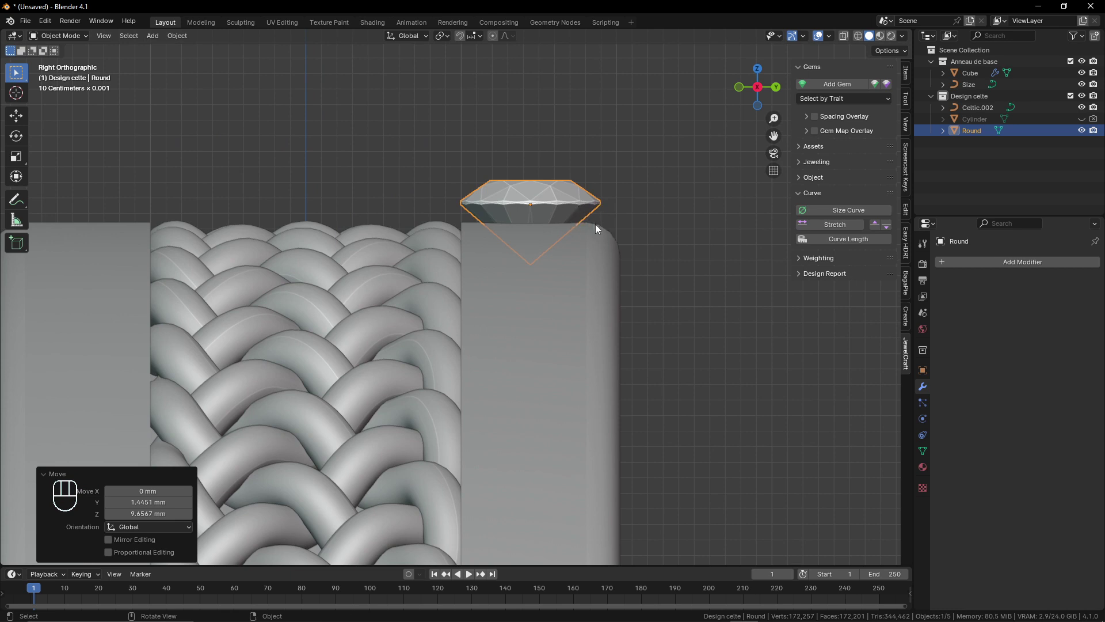
# - Delete that gem, add a fresh round diamond, and open the base band Cube for editing
pyautogui.click(588, 201)
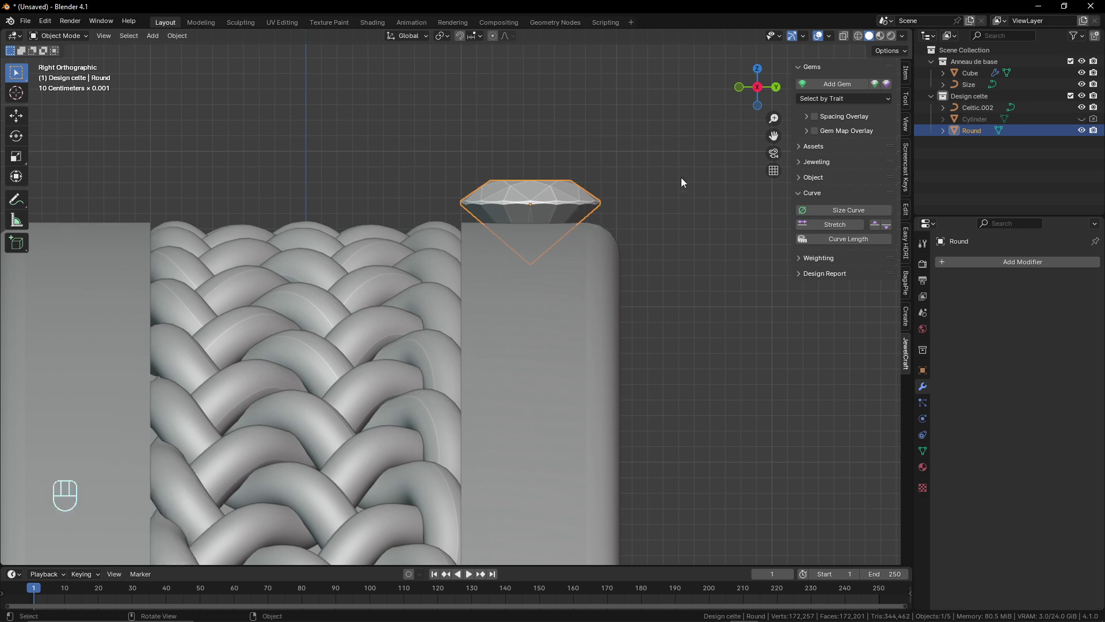
pyautogui.press('x')
pyautogui.moveTo(831, 88); pyautogui.dragTo(728, 295)
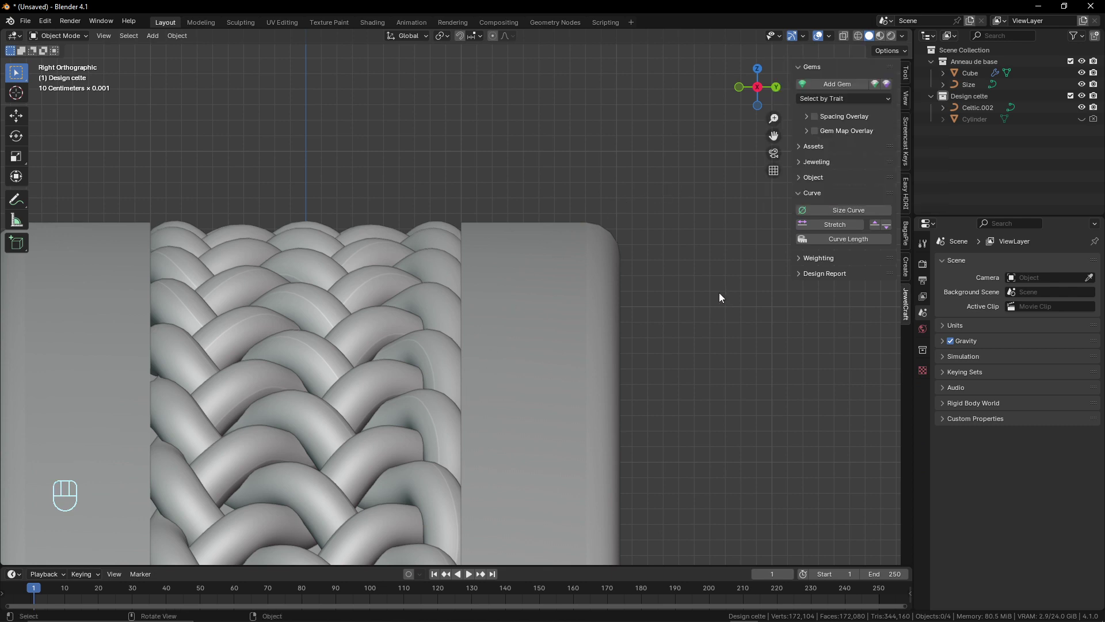
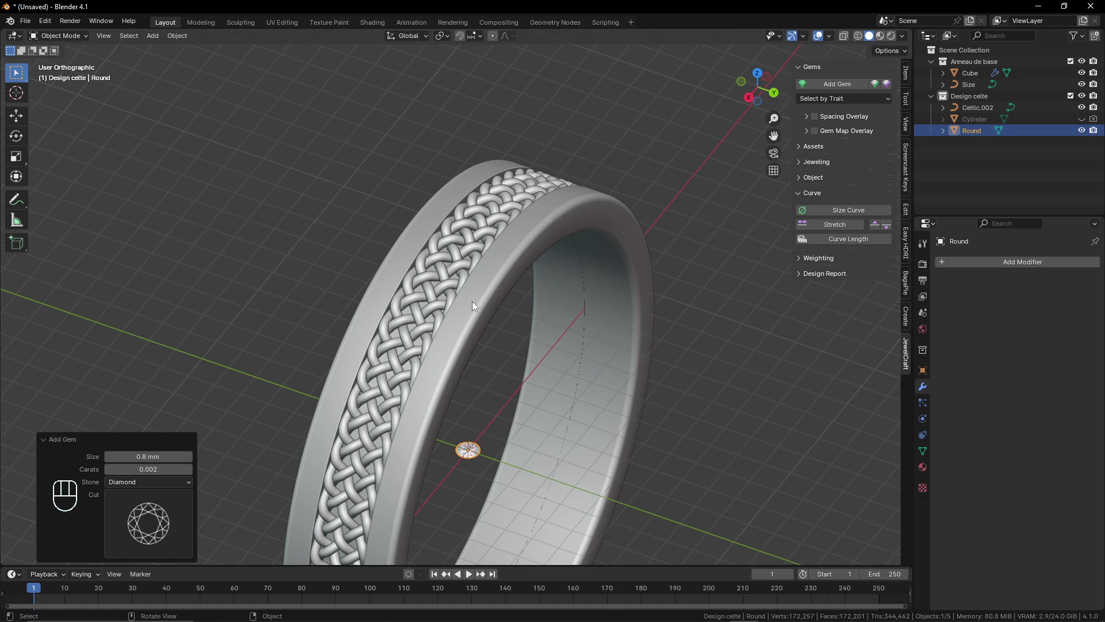
pyautogui.middleClick(583, 296)
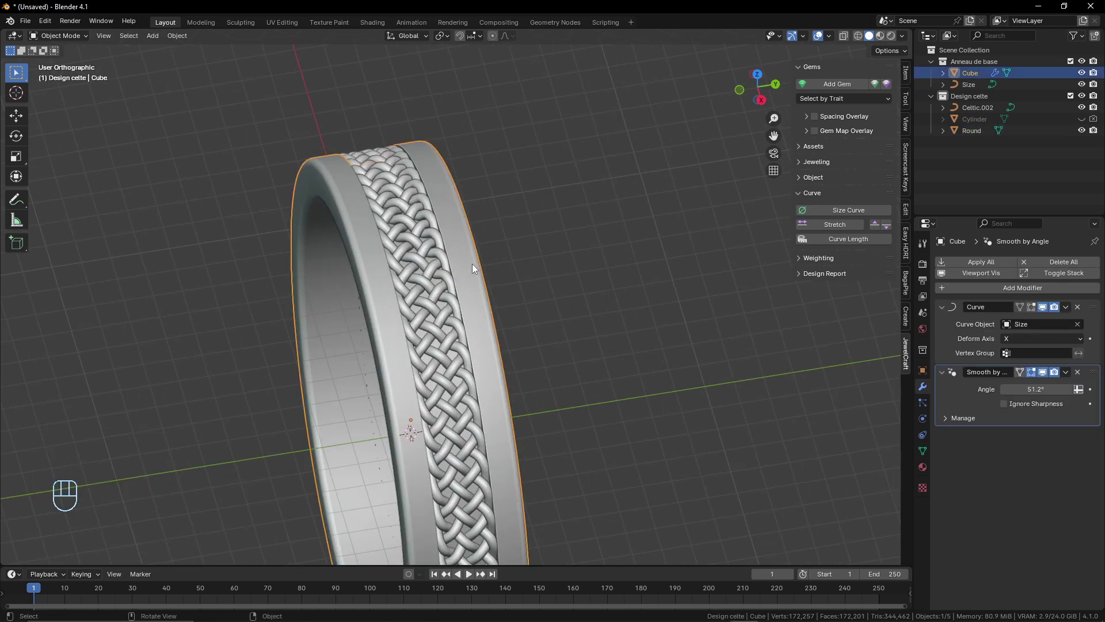
pyautogui.middleClick(488, 267)
pyautogui.press('Tab')
pyautogui.press('Tab')
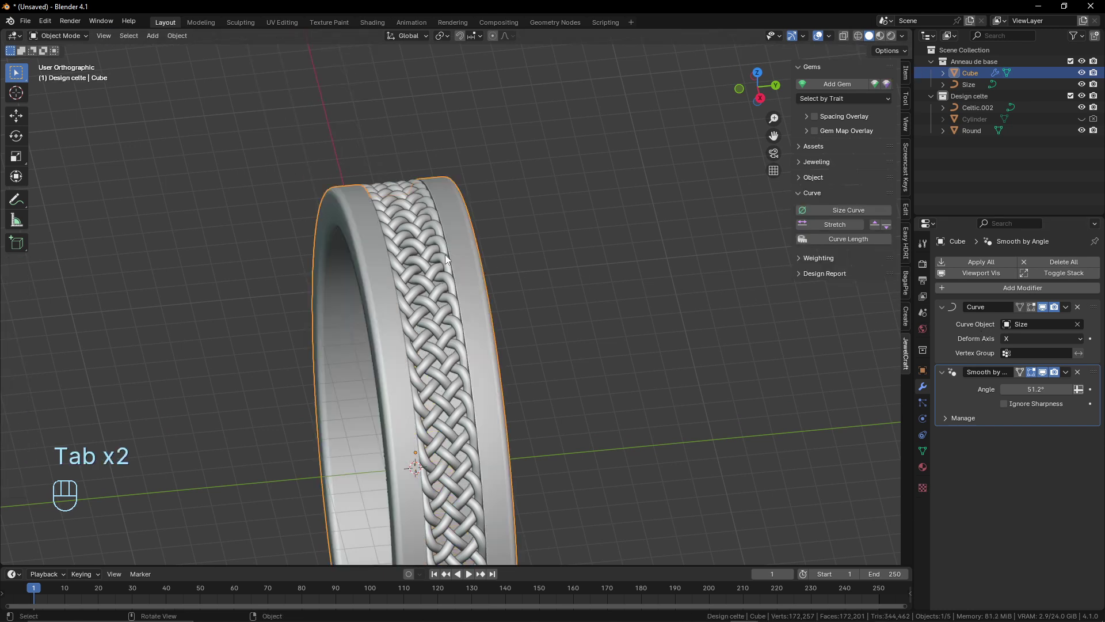
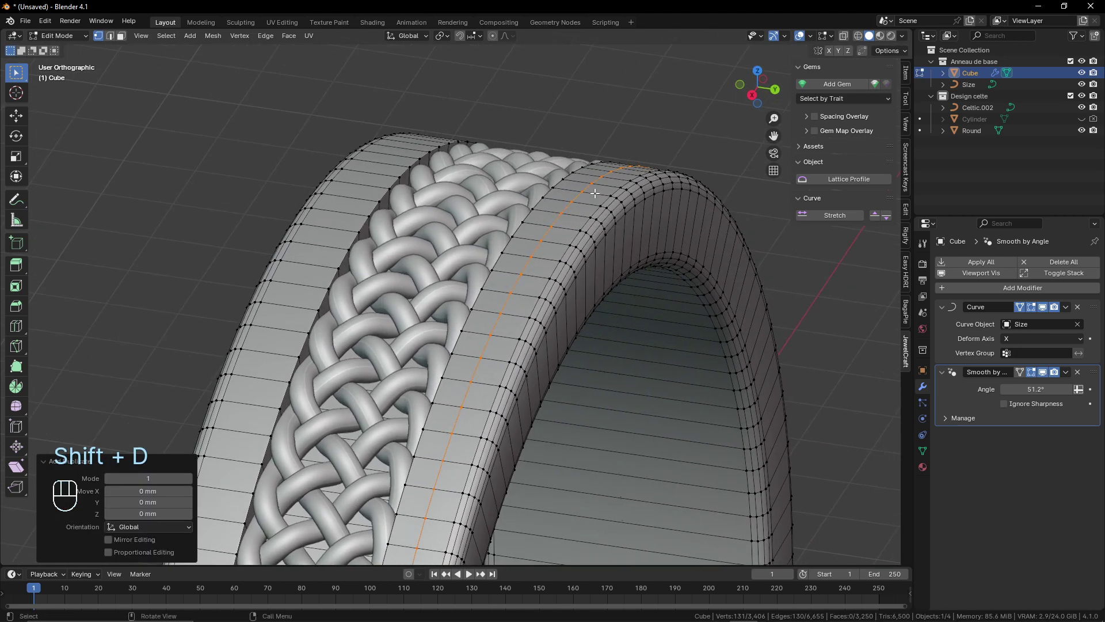
# - Separate the top loop into its own object and rename it Courbe de distribution
pyautogui.press('p')
pyautogui.press('Tab')
pyautogui.click(541, 248)
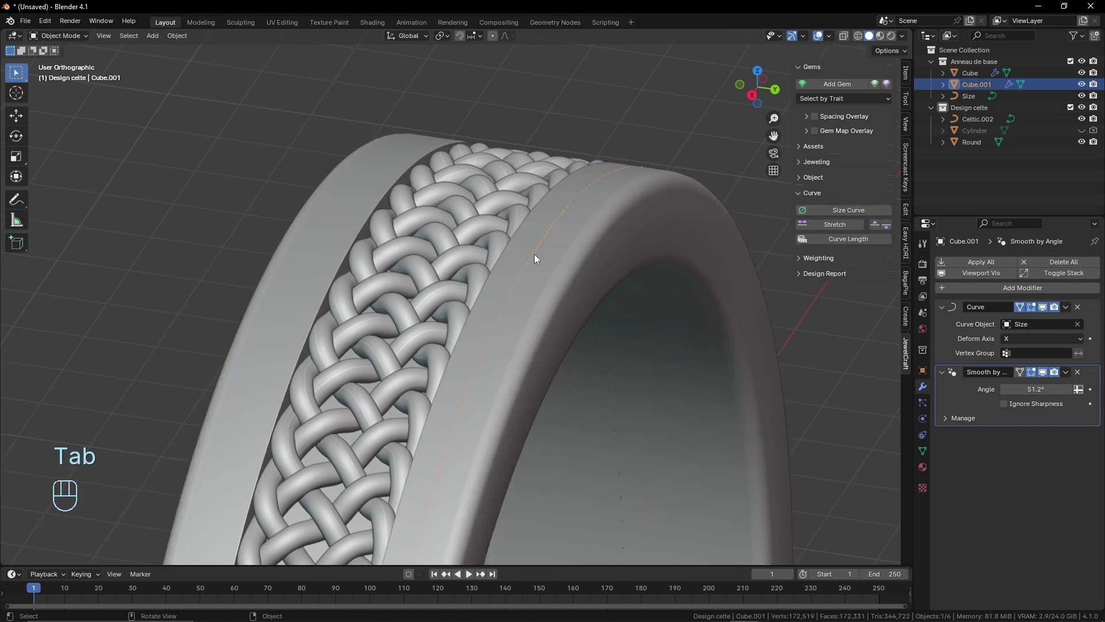
pyautogui.middleClick(535, 312)
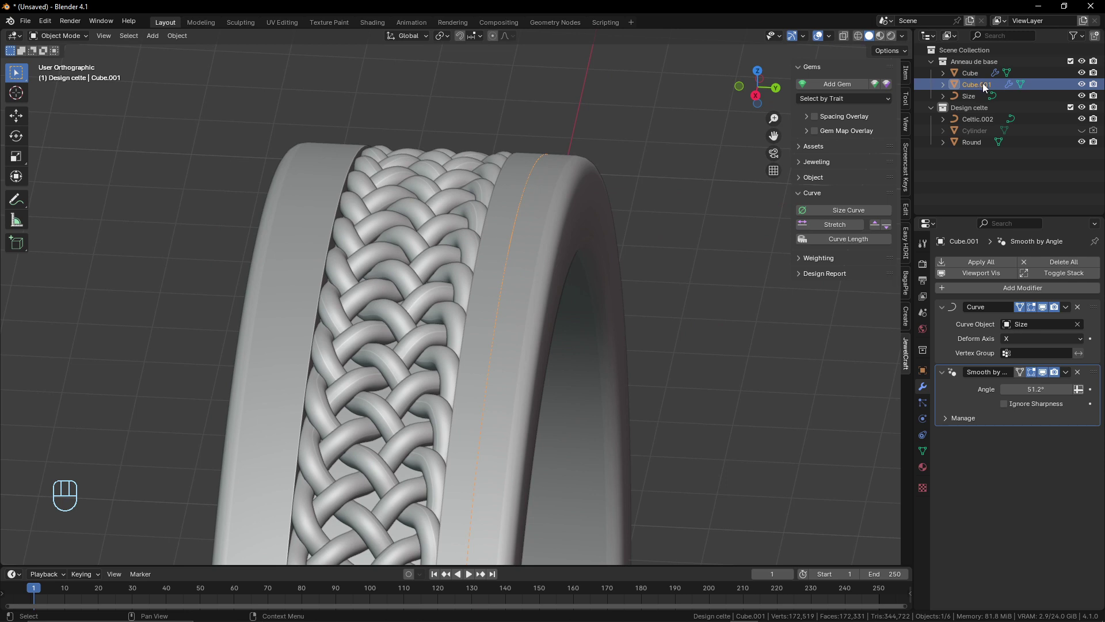
pyautogui.moveTo(982, 89); pyautogui.dragTo(899, 105)
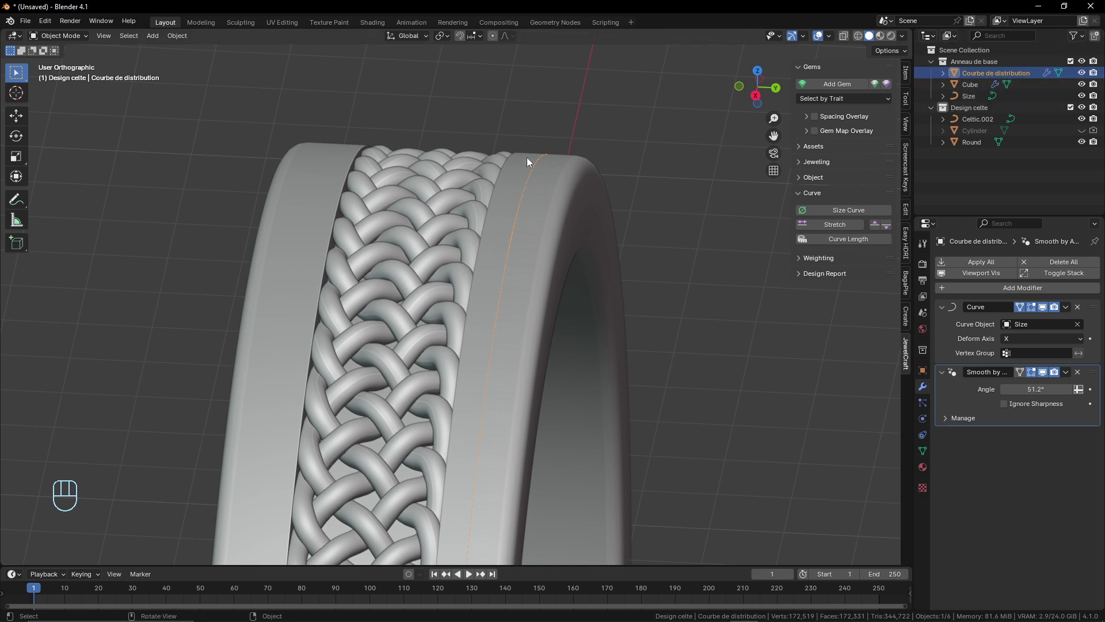
# - Select the Round gem and add the distribution curve on the band's outer edge to the selection
pyautogui.moveTo(546, 169); pyautogui.dragTo(604, 208)
pyautogui.middleClick(596, 279)
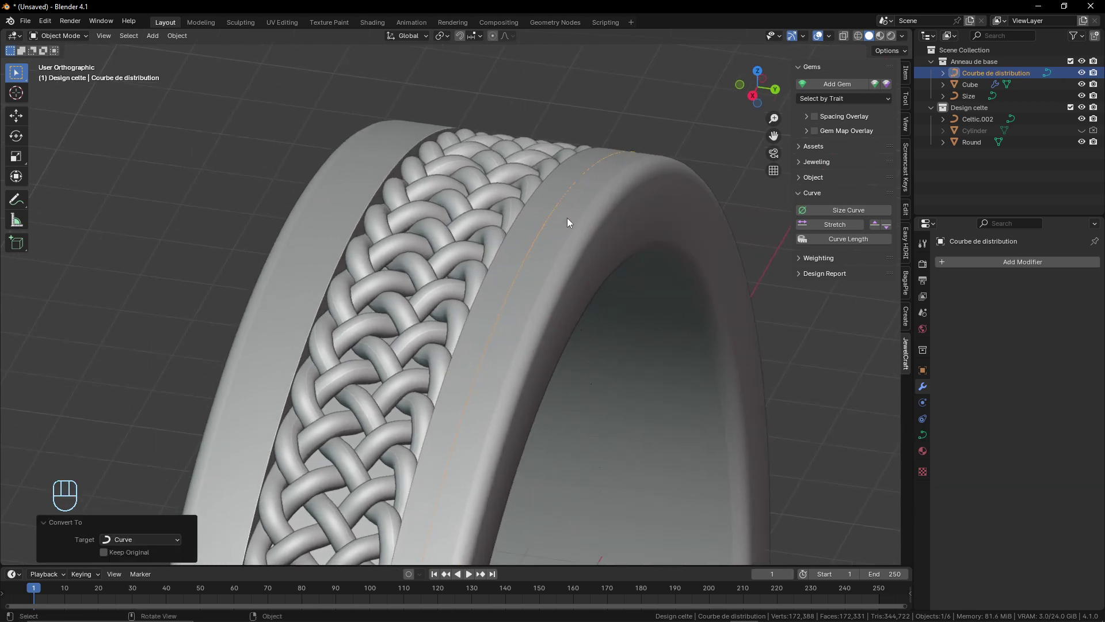
pyautogui.moveTo(556, 349); pyautogui.dragTo(683, 331)
pyautogui.moveTo(500, 460); pyautogui.dragTo(480, 473)
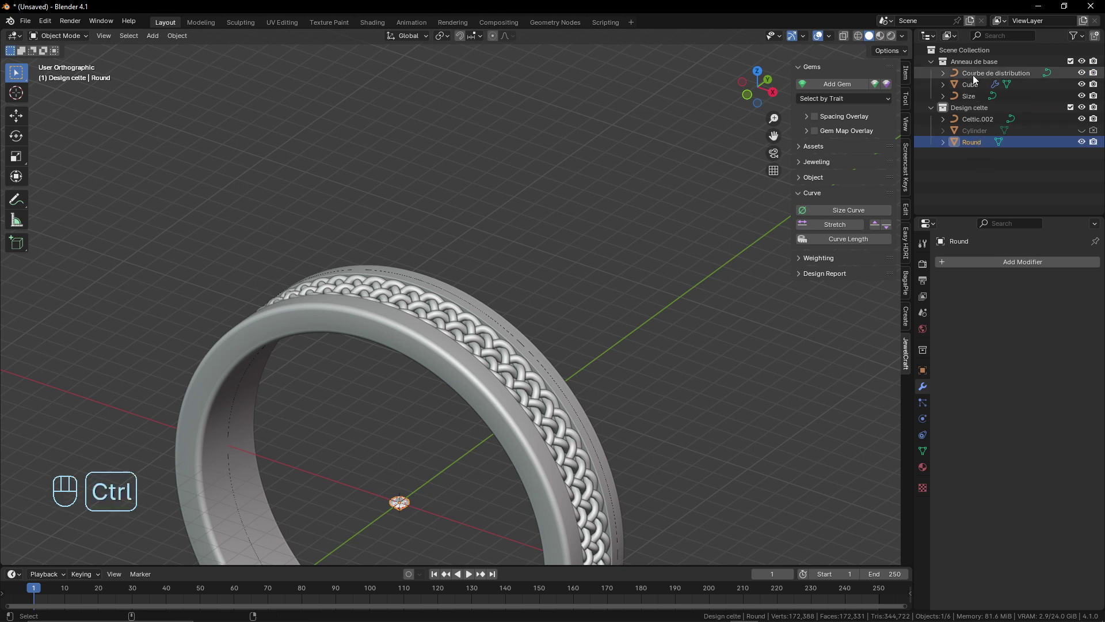
pyautogui.middleClick(538, 351)
pyautogui.moveTo(539, 334); pyautogui.dragTo(547, 280)
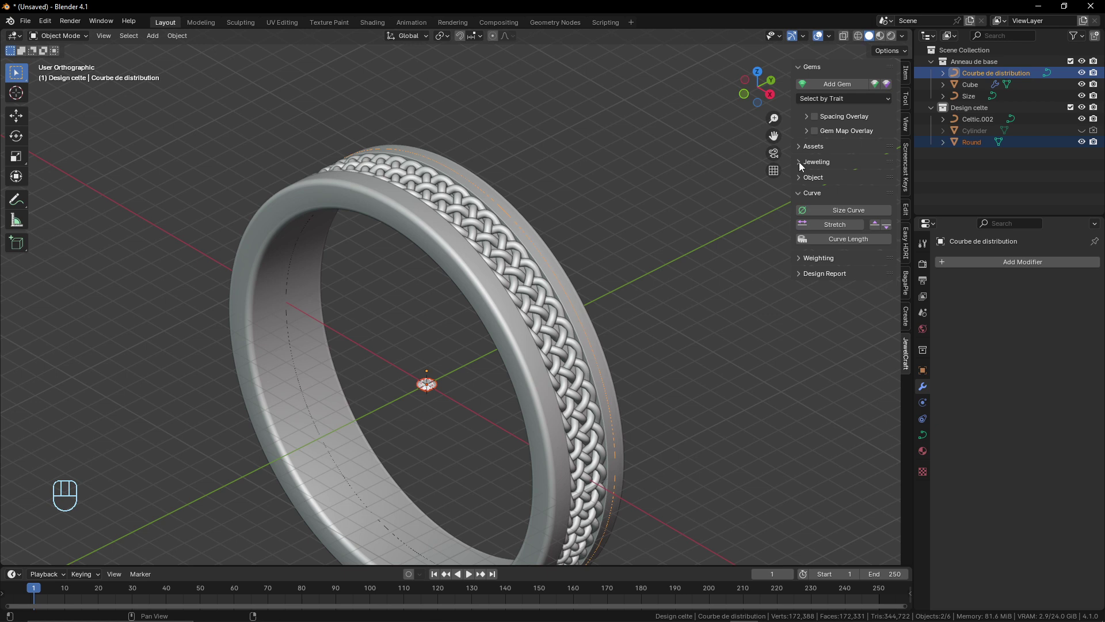
# - Distribute dozens of Round gem copies evenly along the curve and orbit to follow the row
pyautogui.click(844, 223)
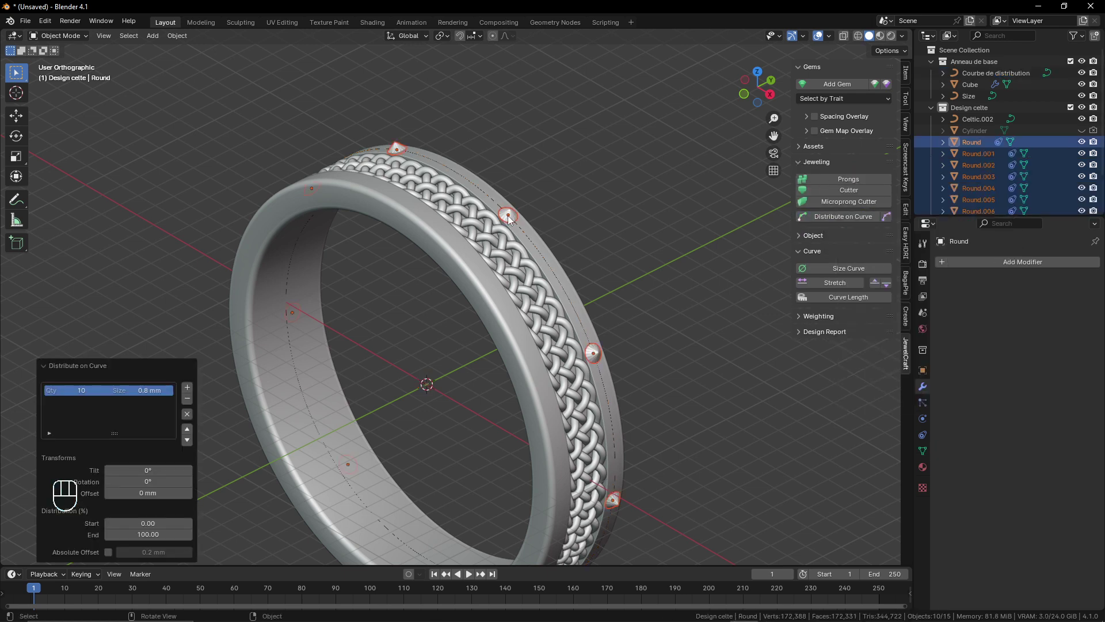
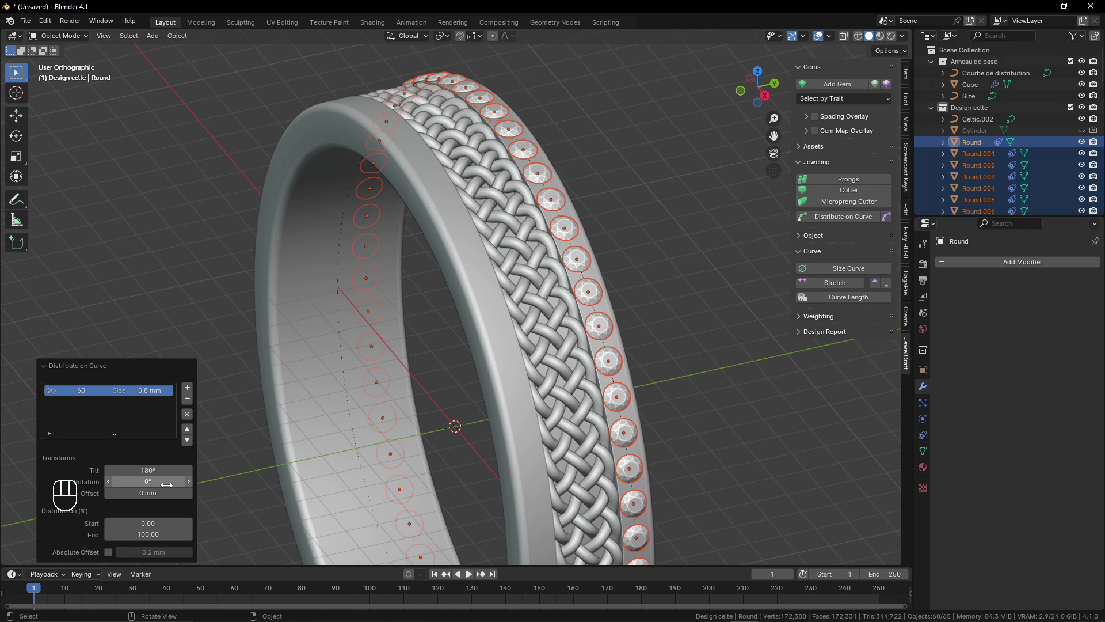
pyautogui.moveTo(447, 368); pyautogui.dragTo(435, 378)
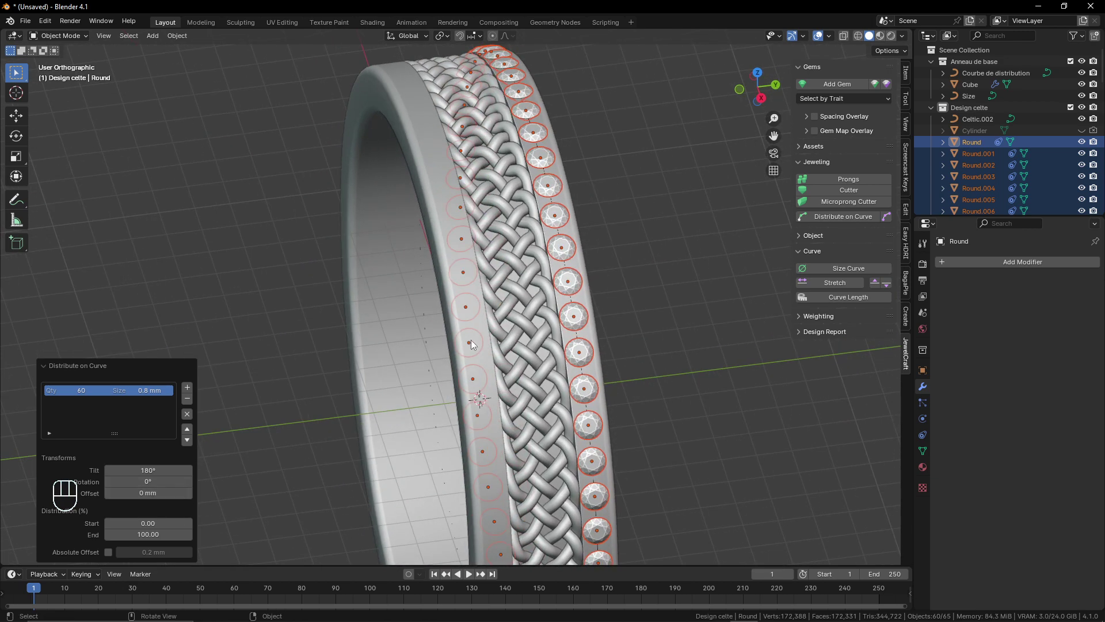
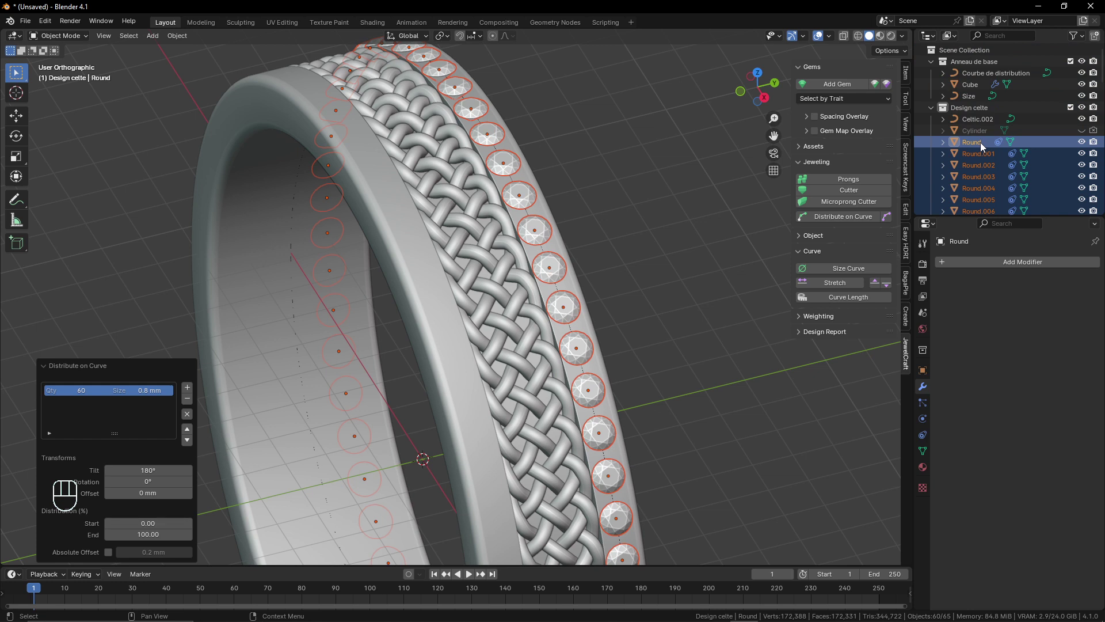
# - Move the gems into a new Diamants collection, collapse it in the Outliner and reselect the gems
pyautogui.press('m')
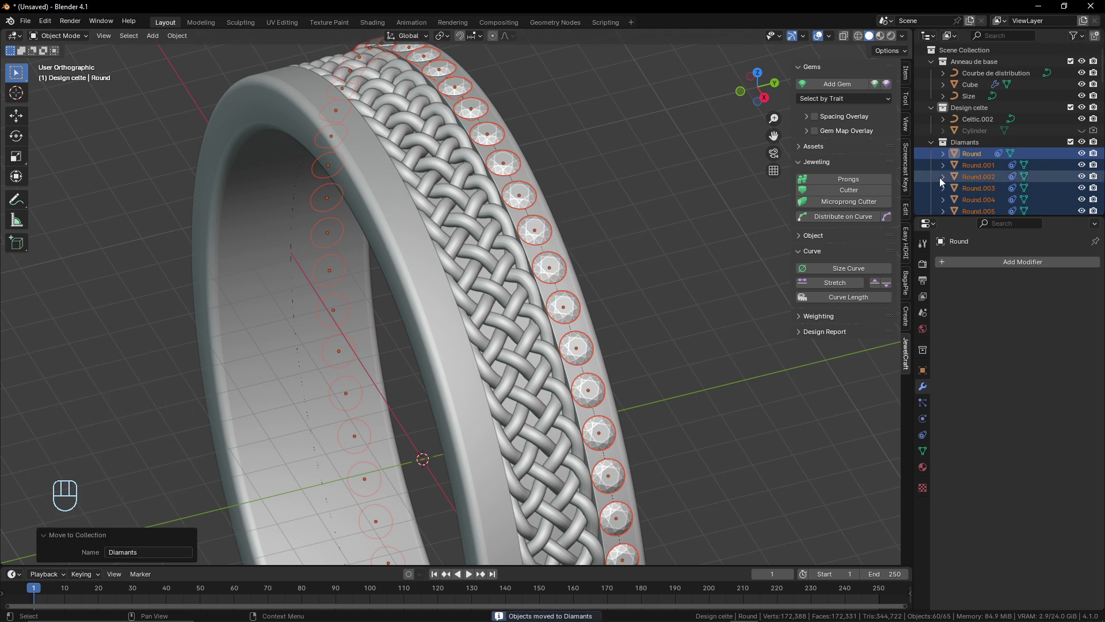
pyautogui.click(935, 147)
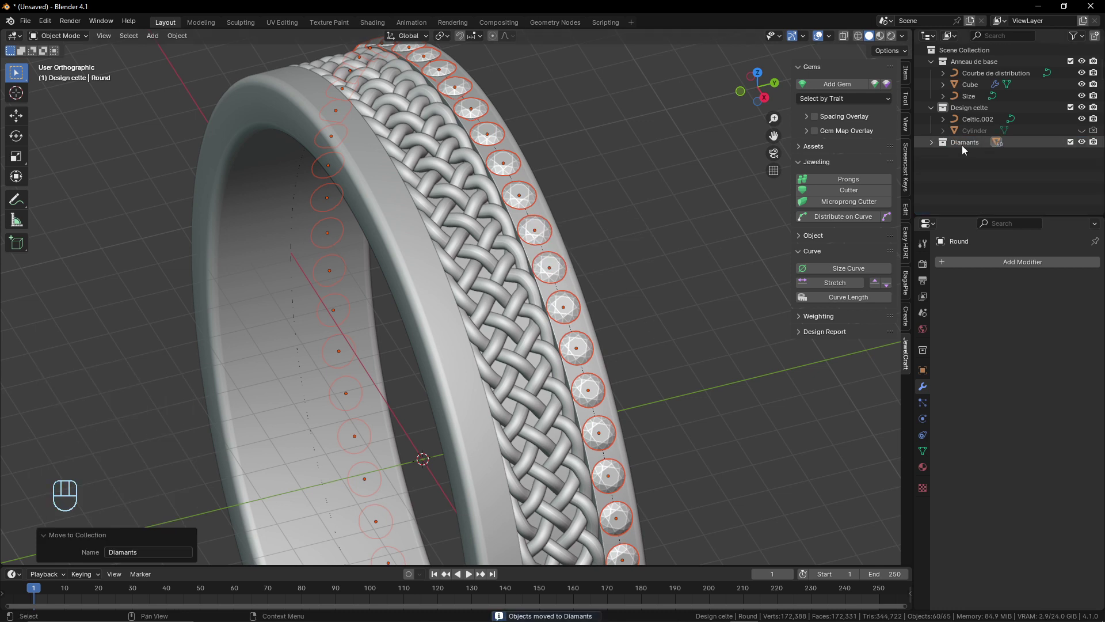
pyautogui.moveTo(972, 148); pyautogui.dragTo(486, 394)
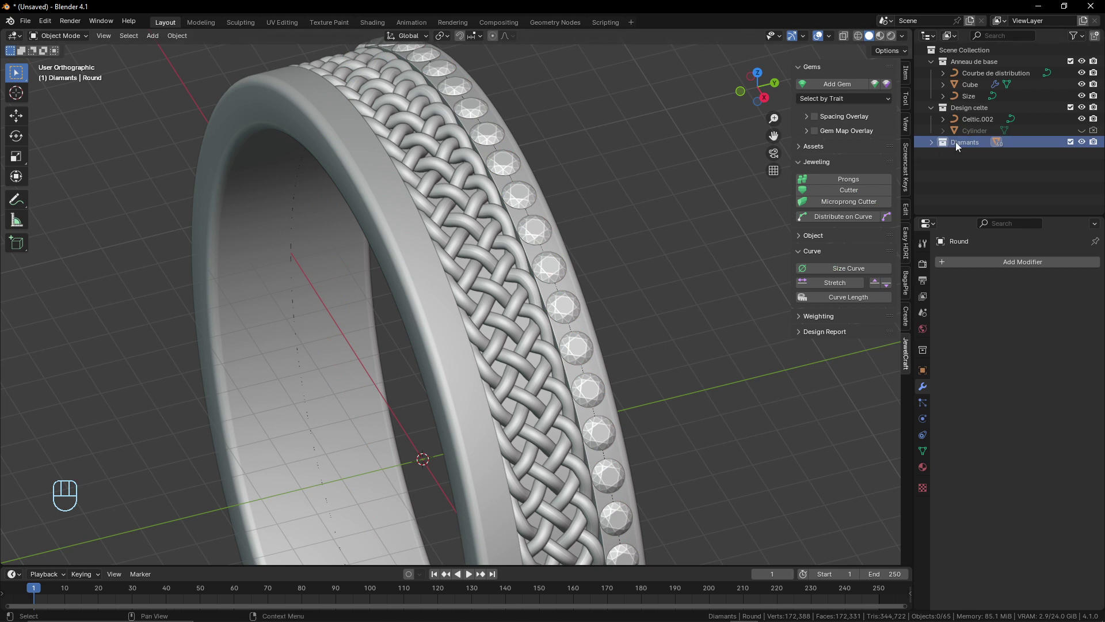
pyautogui.moveTo(965, 145); pyautogui.dragTo(886, 232)
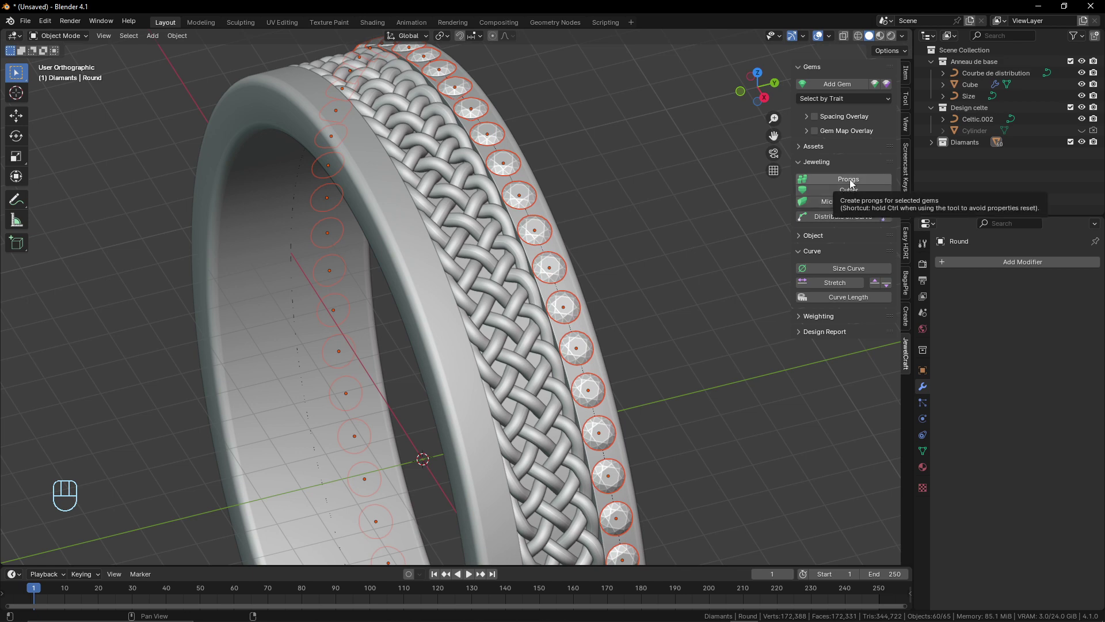
# - Add JewelCraft prongs flanking each Round gem and zoom in to check them between the stones
pyautogui.moveTo(854, 185); pyautogui.dragTo(745, 272)
pyautogui.moveTo(615, 229); pyautogui.dragTo(563, 241)
pyautogui.moveTo(617, 277); pyautogui.dragTo(666, 276)
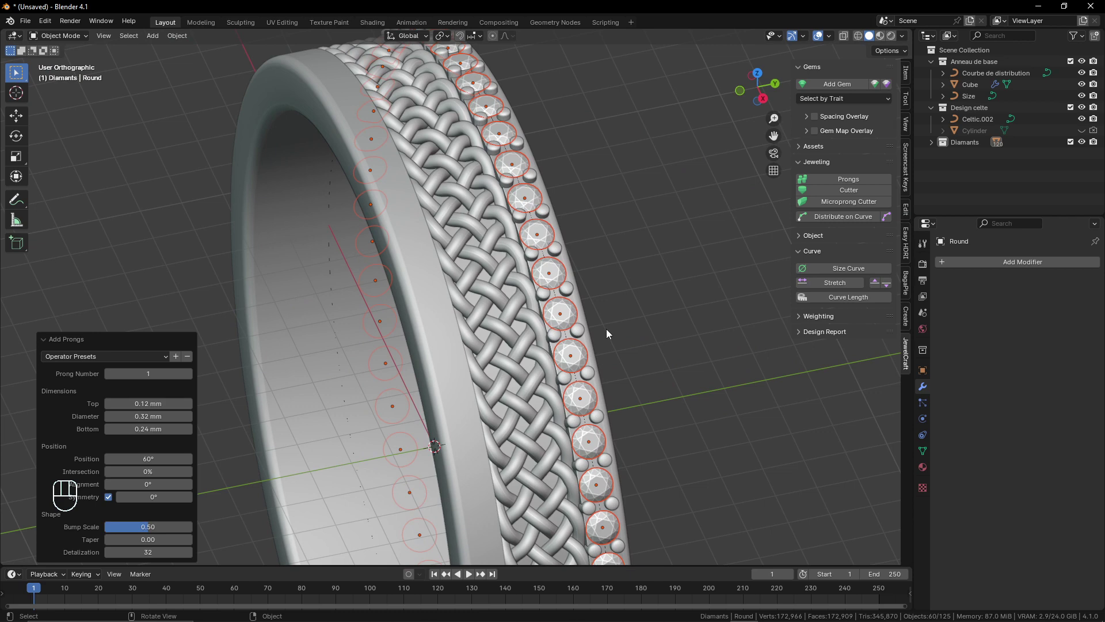
pyautogui.moveTo(610, 309); pyautogui.dragTo(599, 326)
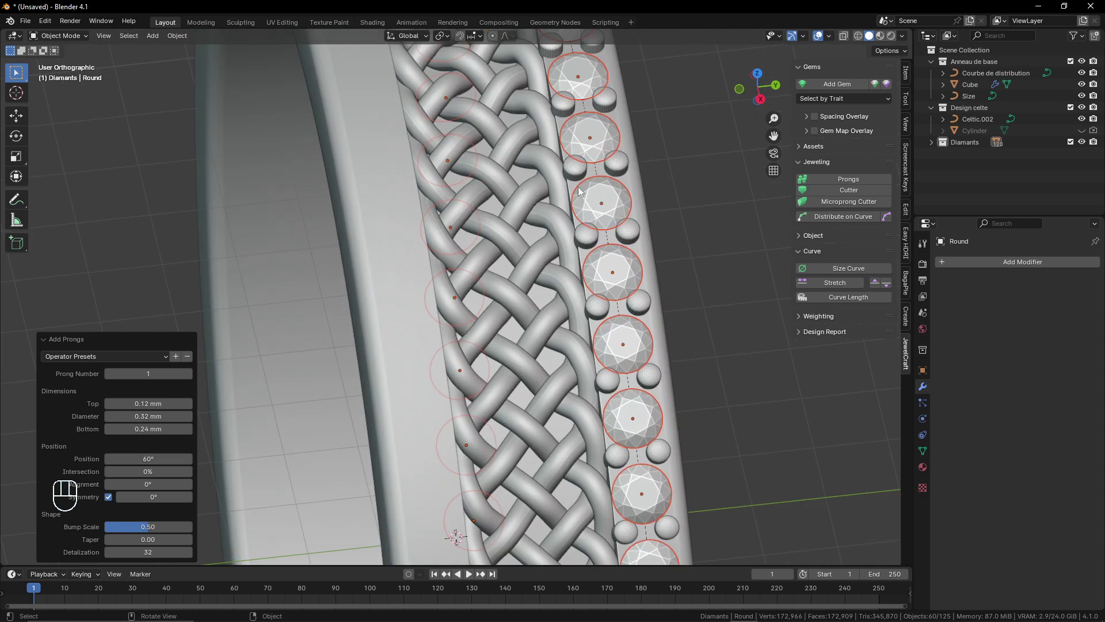
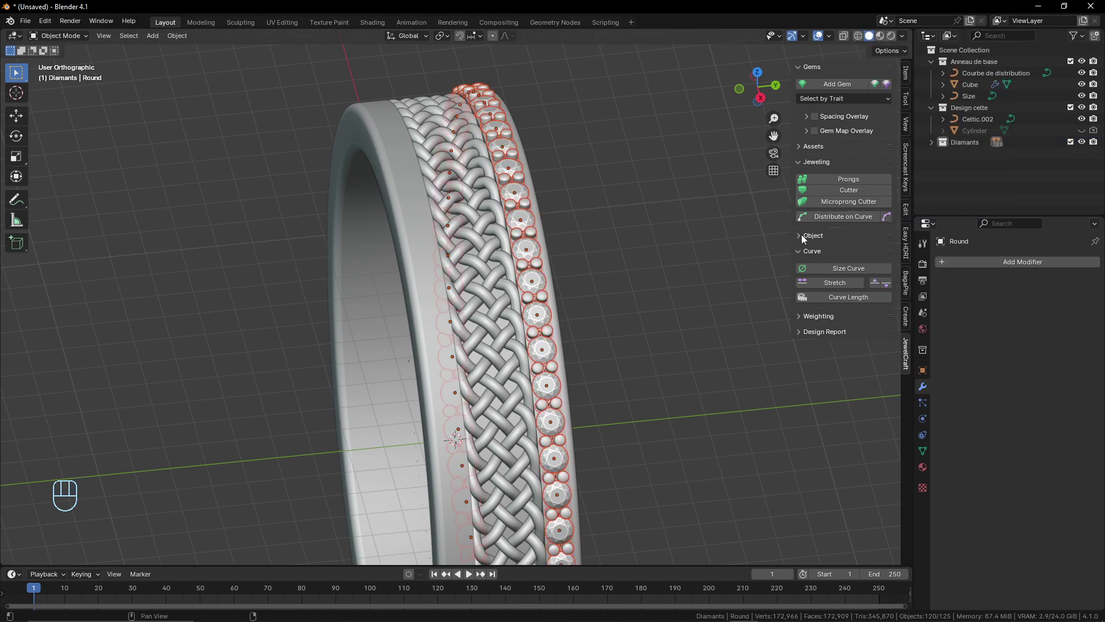
# - Mirror the gem row across the Y axis to the other side of the braid
pyautogui.click(806, 239)
pyautogui.moveTo(820, 258); pyautogui.dragTo(582, 327)
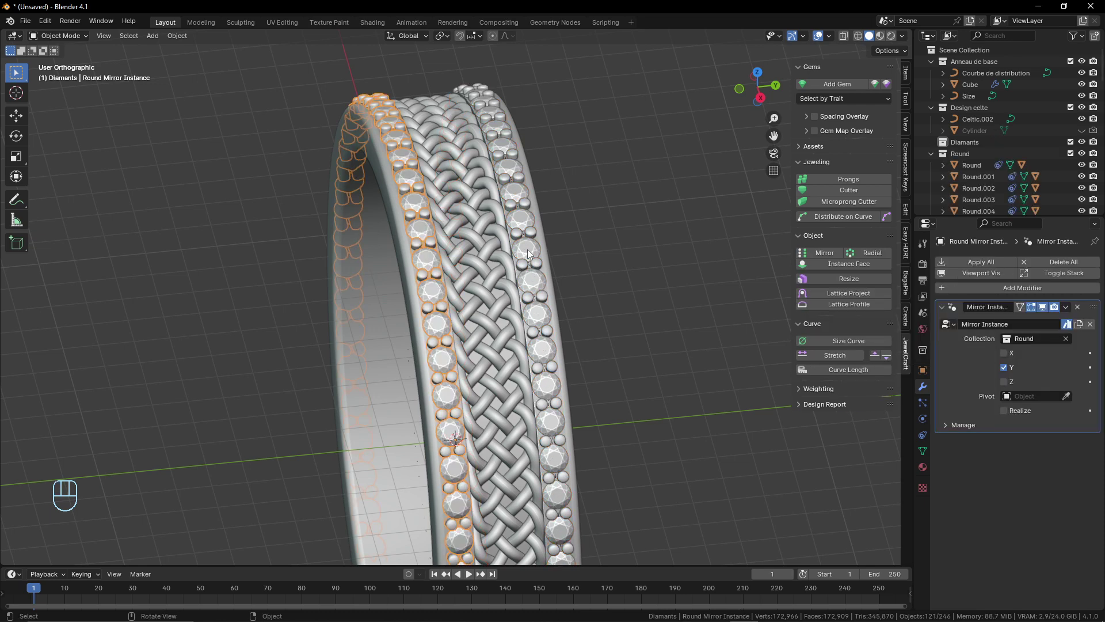
pyautogui.press('alt+a')
pyautogui.moveTo(522, 259); pyautogui.dragTo(548, 264)
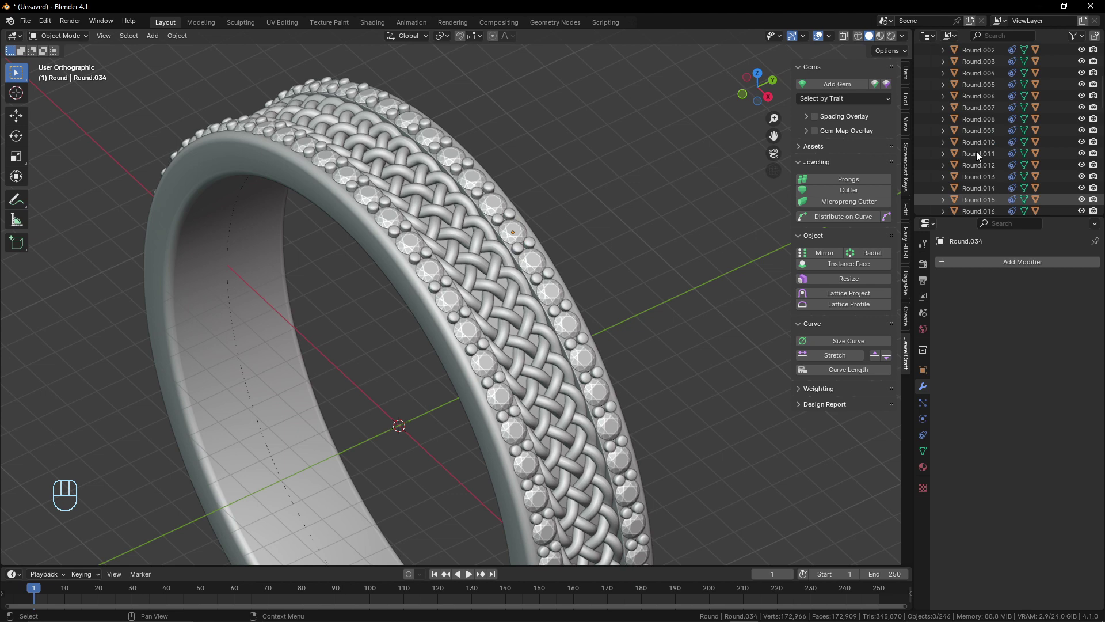
# - Add Microprong cutters beneath all Round gems and view them from inside the ring
pyautogui.moveTo(966, 158); pyautogui.dragTo(947, 162)
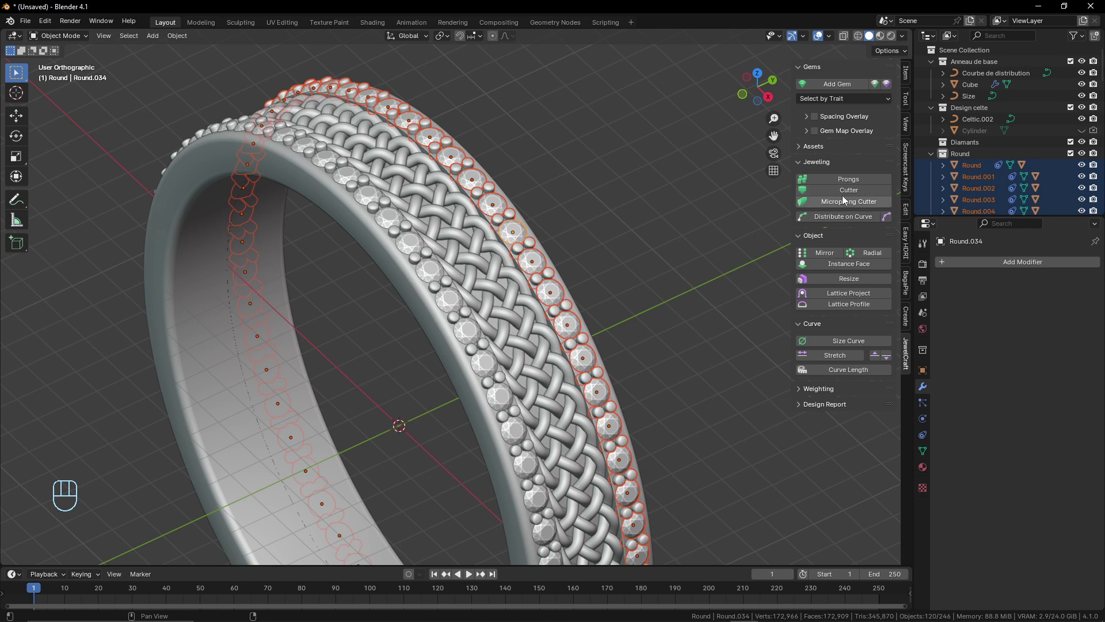
pyautogui.moveTo(848, 196); pyautogui.dragTo(776, 274)
pyautogui.moveTo(493, 321); pyautogui.dragTo(455, 334)
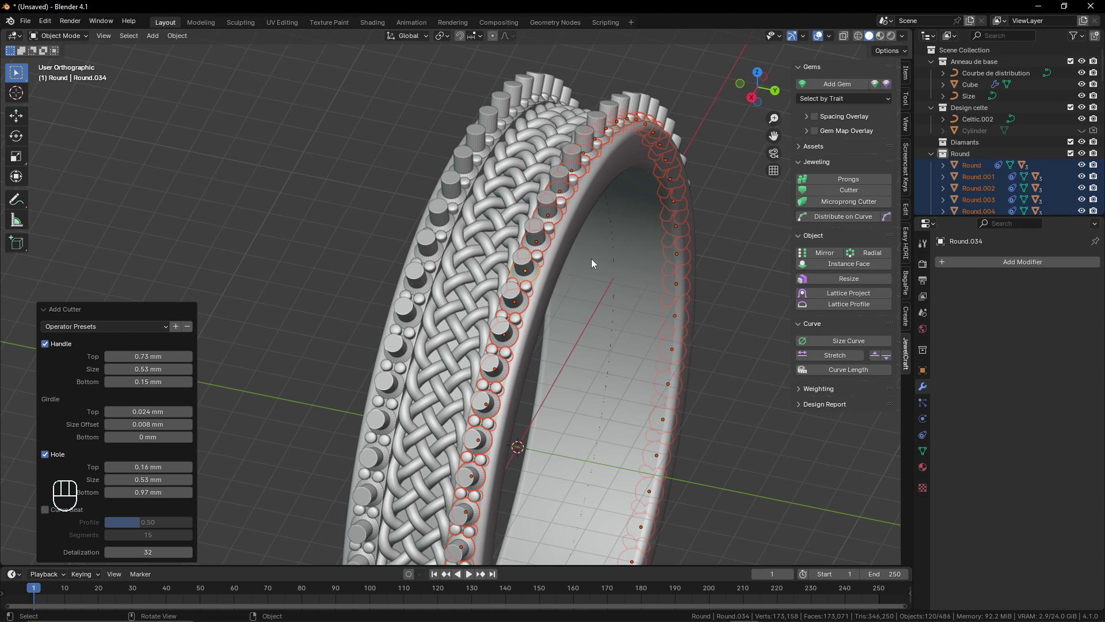
# - Undo the cutters, select the base band and split the viewport to show the Asset Browser below
pyautogui.press('ctrl+z')
pyautogui.moveTo(527, 286); pyautogui.dragTo(647, 278)
pyautogui.moveTo(573, 313); pyautogui.dragTo(574, 276)
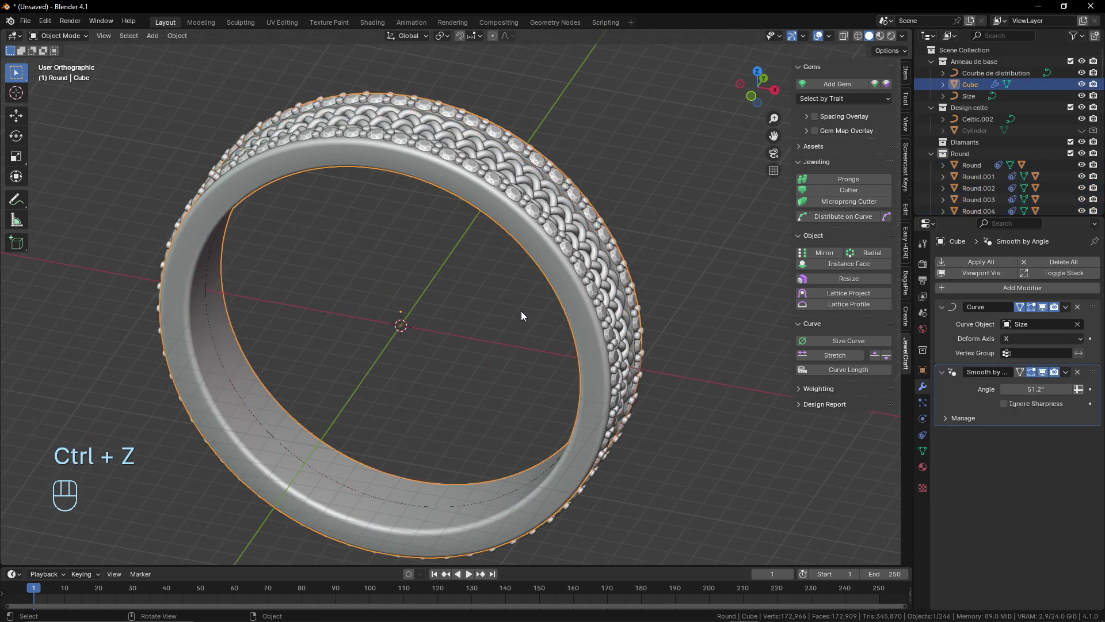
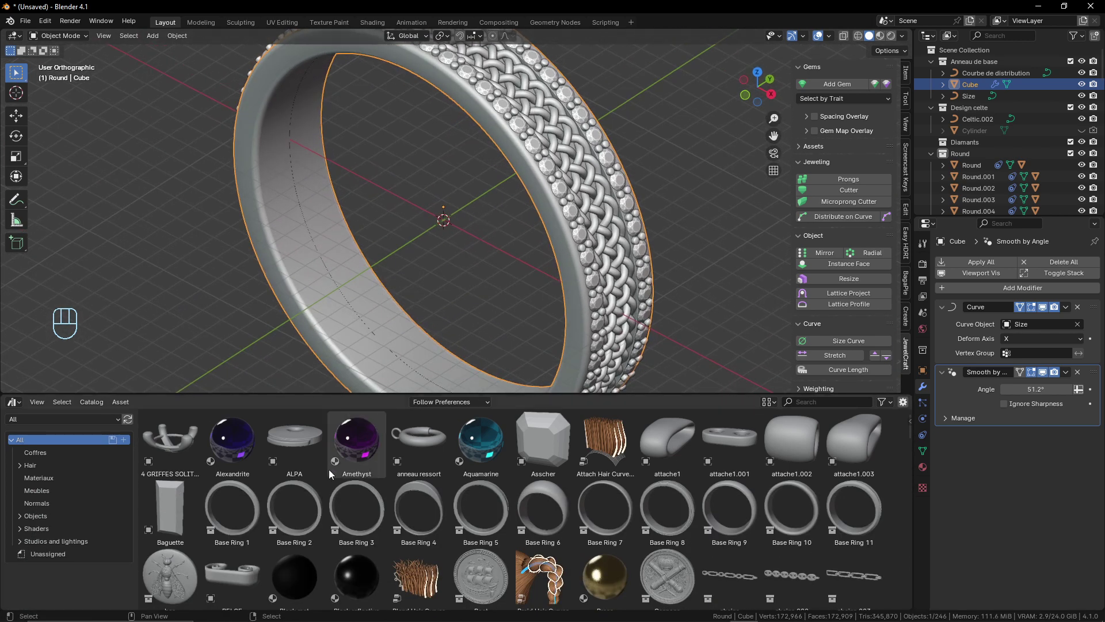
# - Light the scene with a Studio Jewel HDRI and view it as a live Cycles GPU render with denoising
pyautogui.click(69, 480)
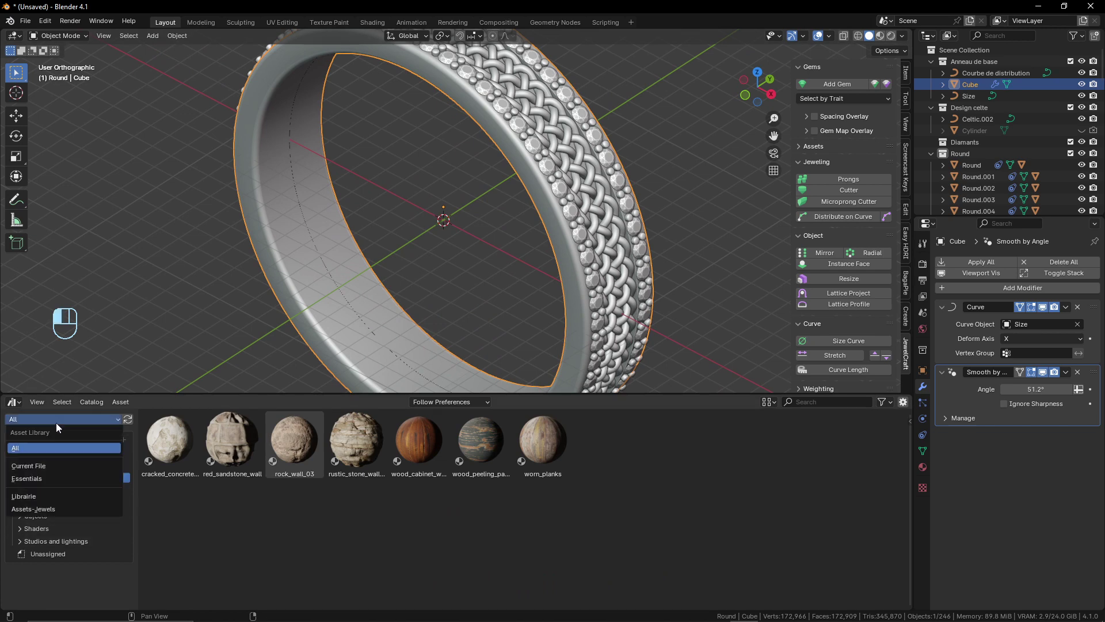
pyautogui.moveTo(48, 486); pyautogui.dragTo(49, 472)
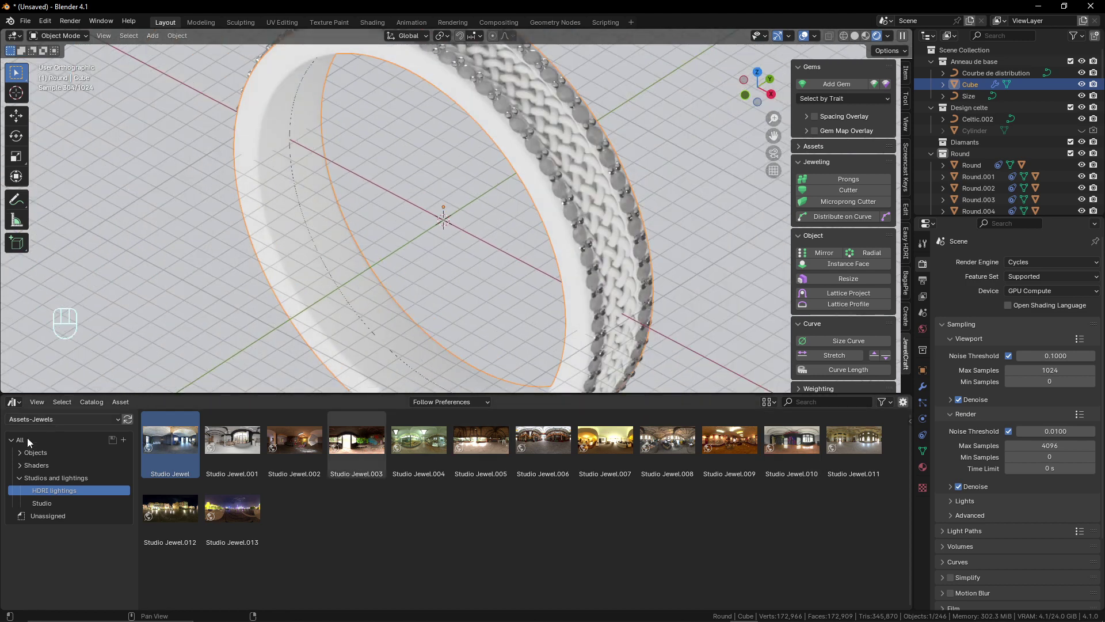
# - Assign Gold 24 to the braid and Gold white to the ring band from the asset library
pyautogui.moveTo(27, 470); pyautogui.dragTo(62, 482)
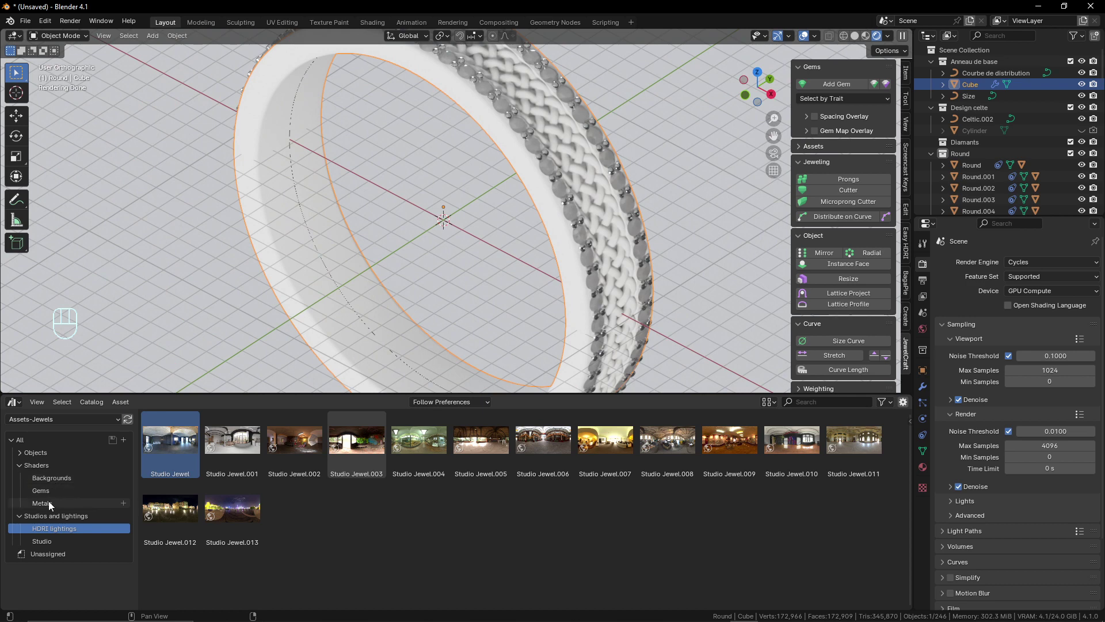
pyautogui.moveTo(538, 228); pyautogui.dragTo(601, 295)
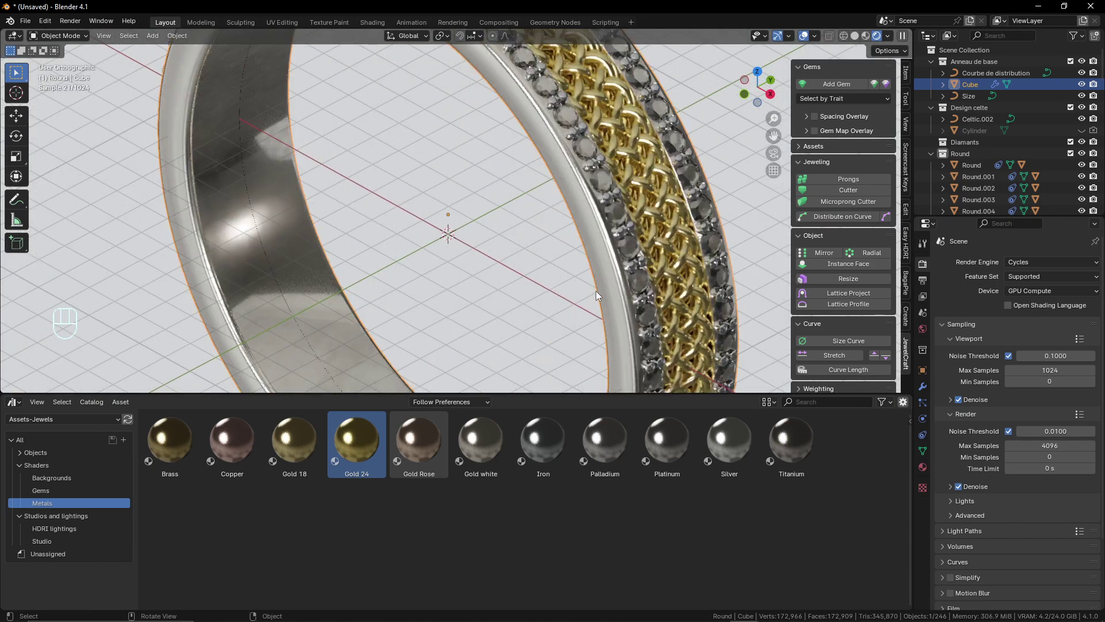
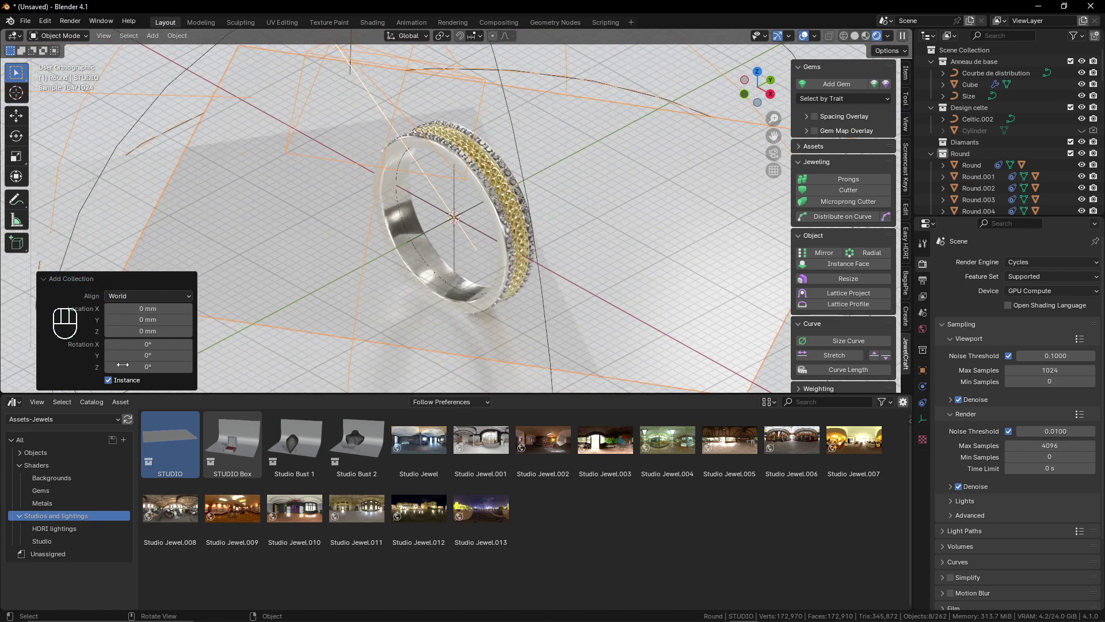
# - From camera view, drag the Gold white material onto the braided band
pyautogui.press('KP_0')
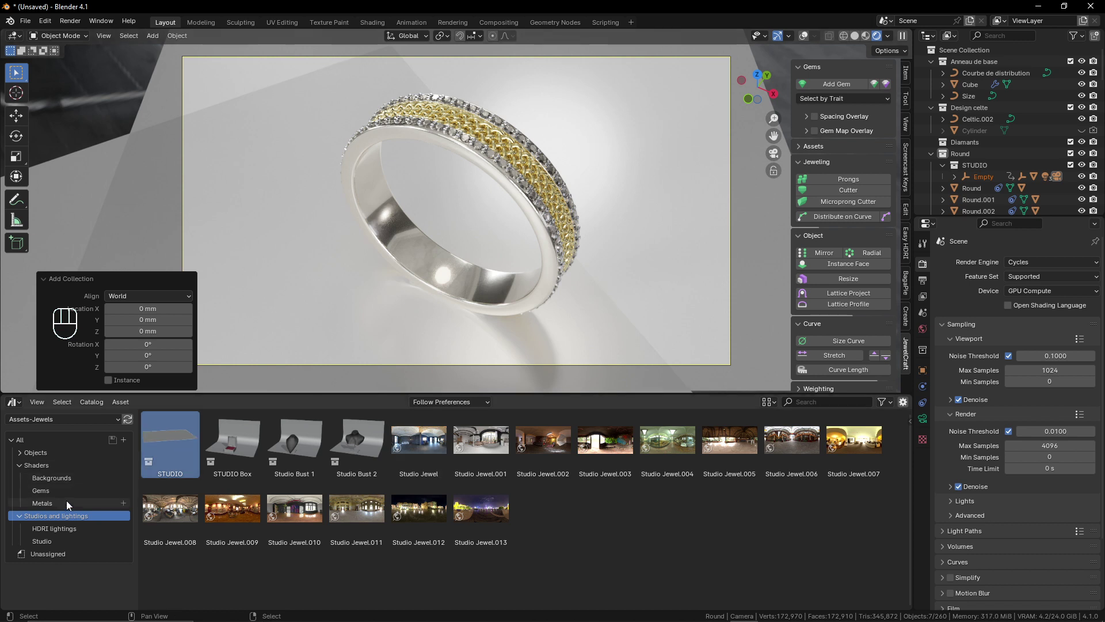
pyautogui.moveTo(69, 508); pyautogui.dragTo(505, 148)
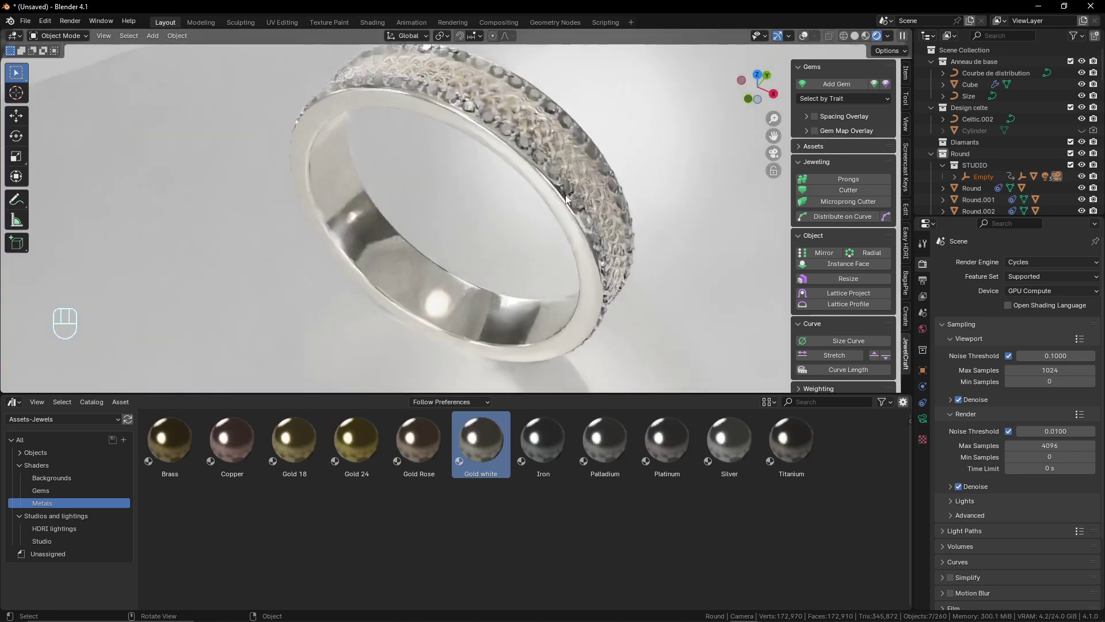